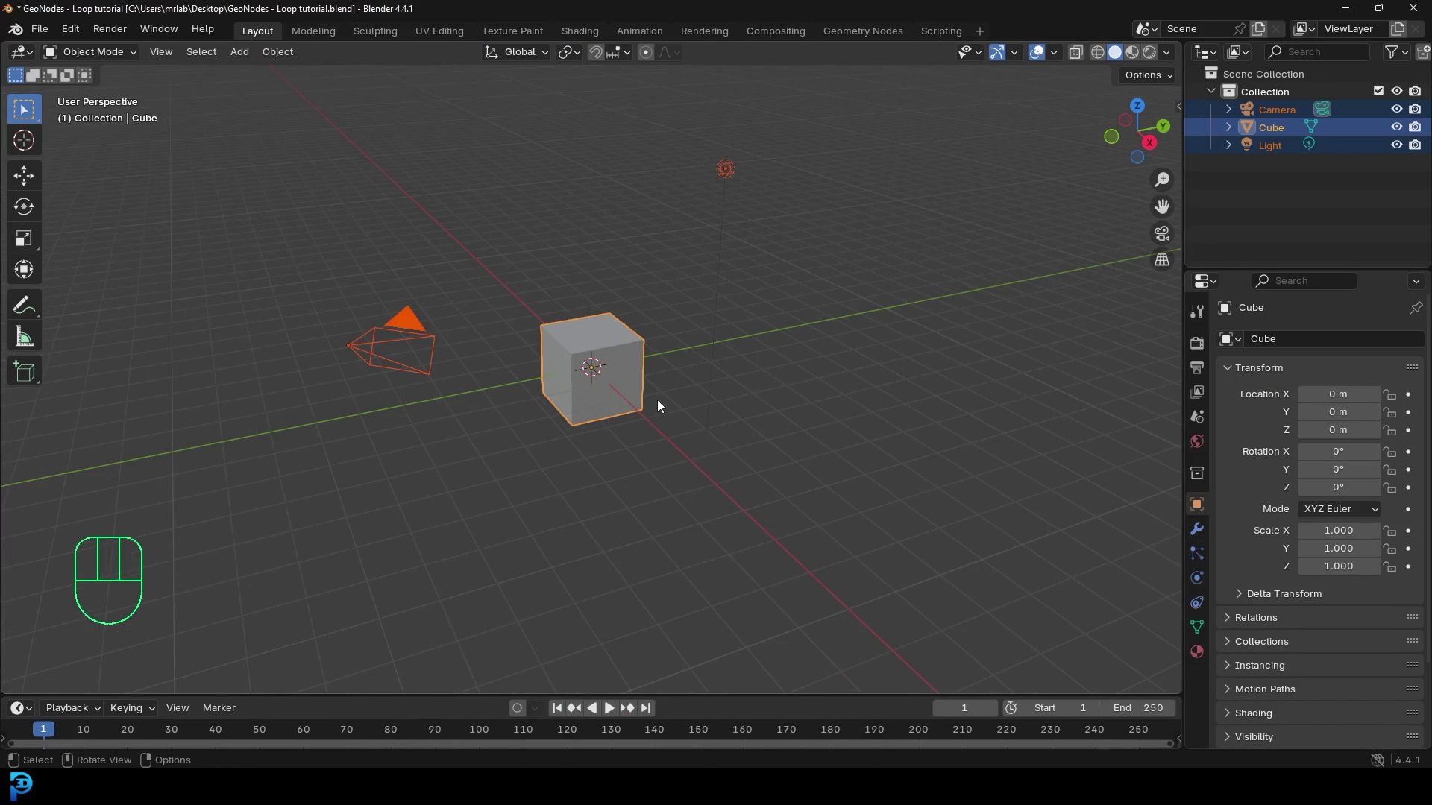
# Step: Box-select the default cube, camera and light and delete them, leaving an empty scene
pyautogui.middleClick(487, 336)
pyautogui.moveTo(302, 471); pyautogui.dragTo(801, 130)
pyautogui.press('Delete')
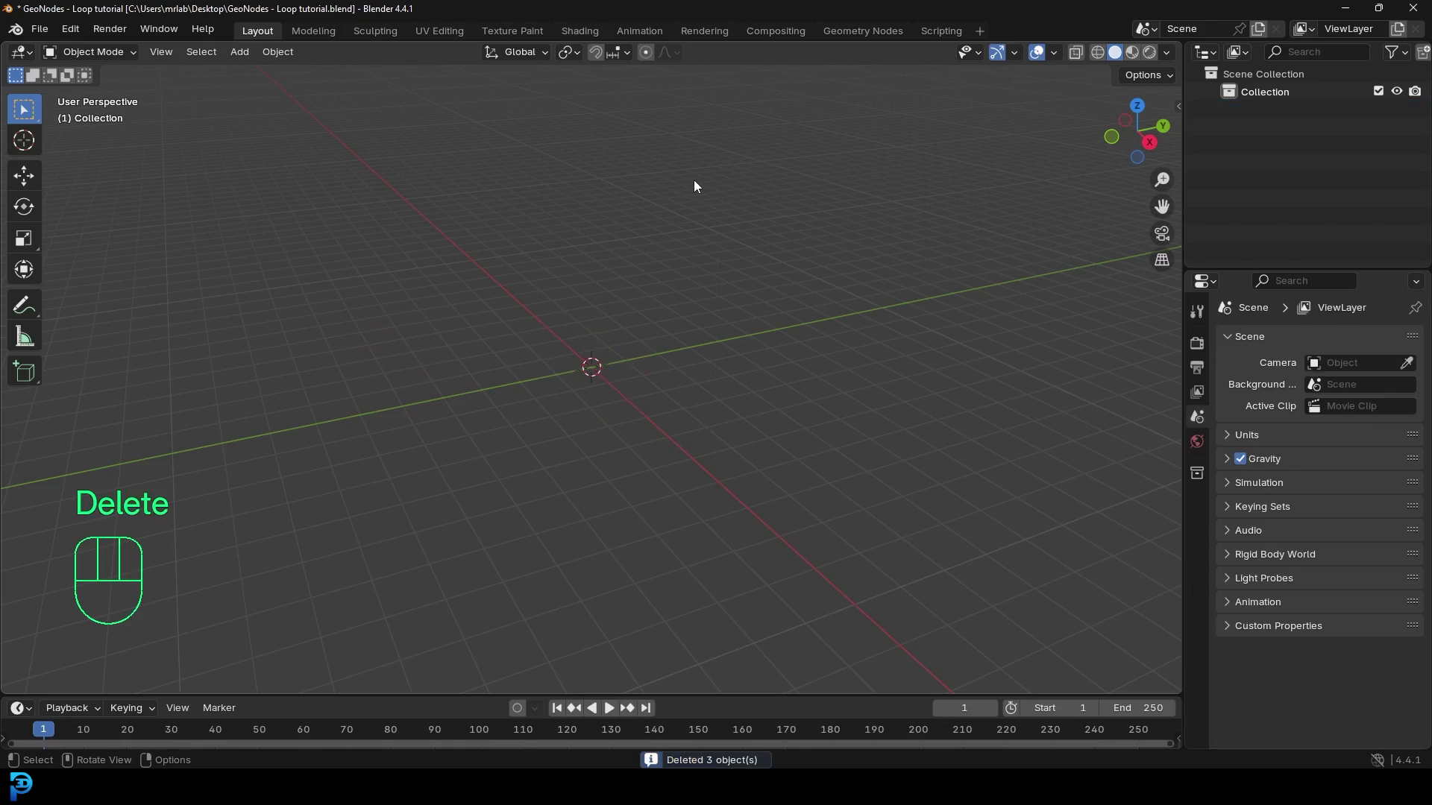
# Step: Add a mesh plane via Shift+A and subdivide it into a grid of smaller faces
pyautogui.press('shift+a')
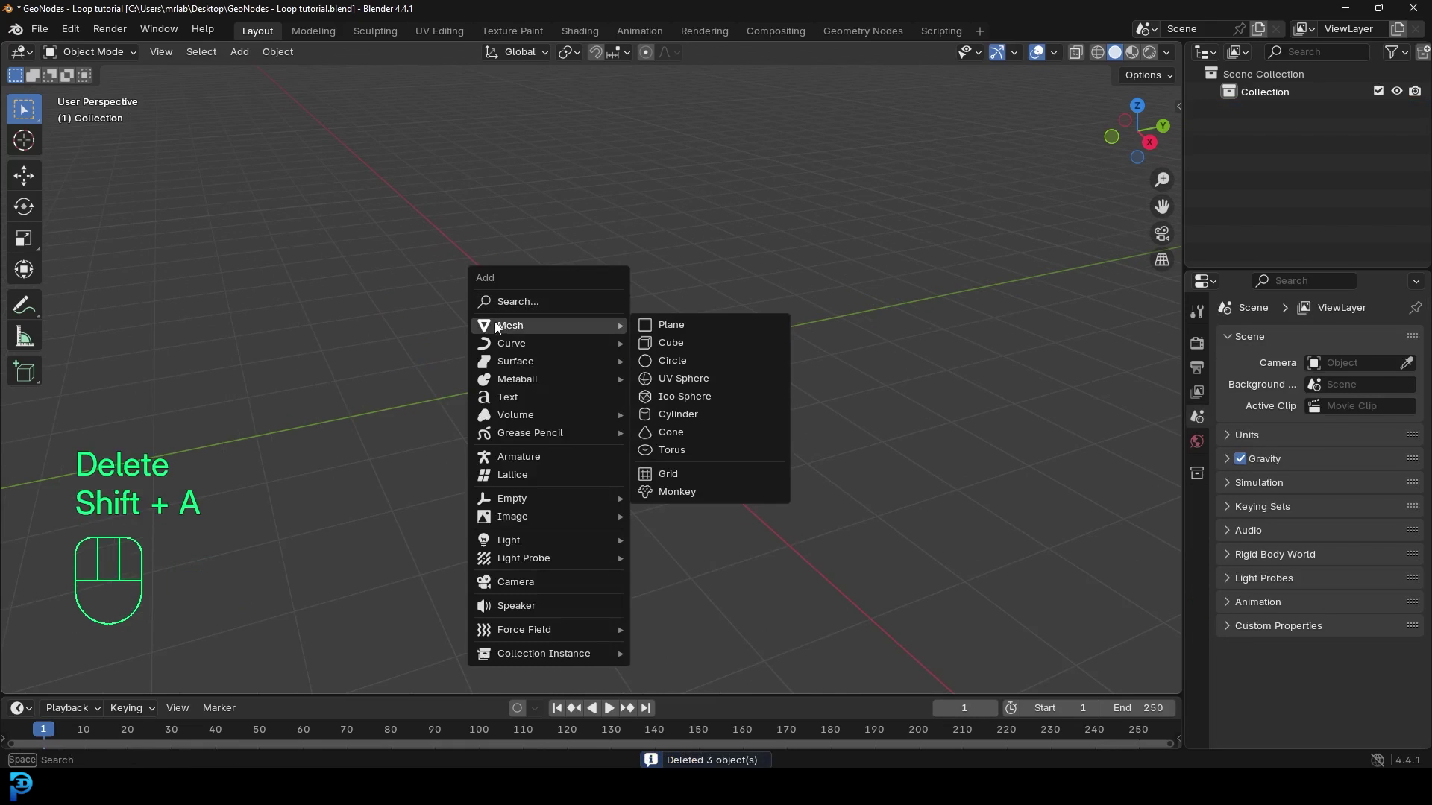
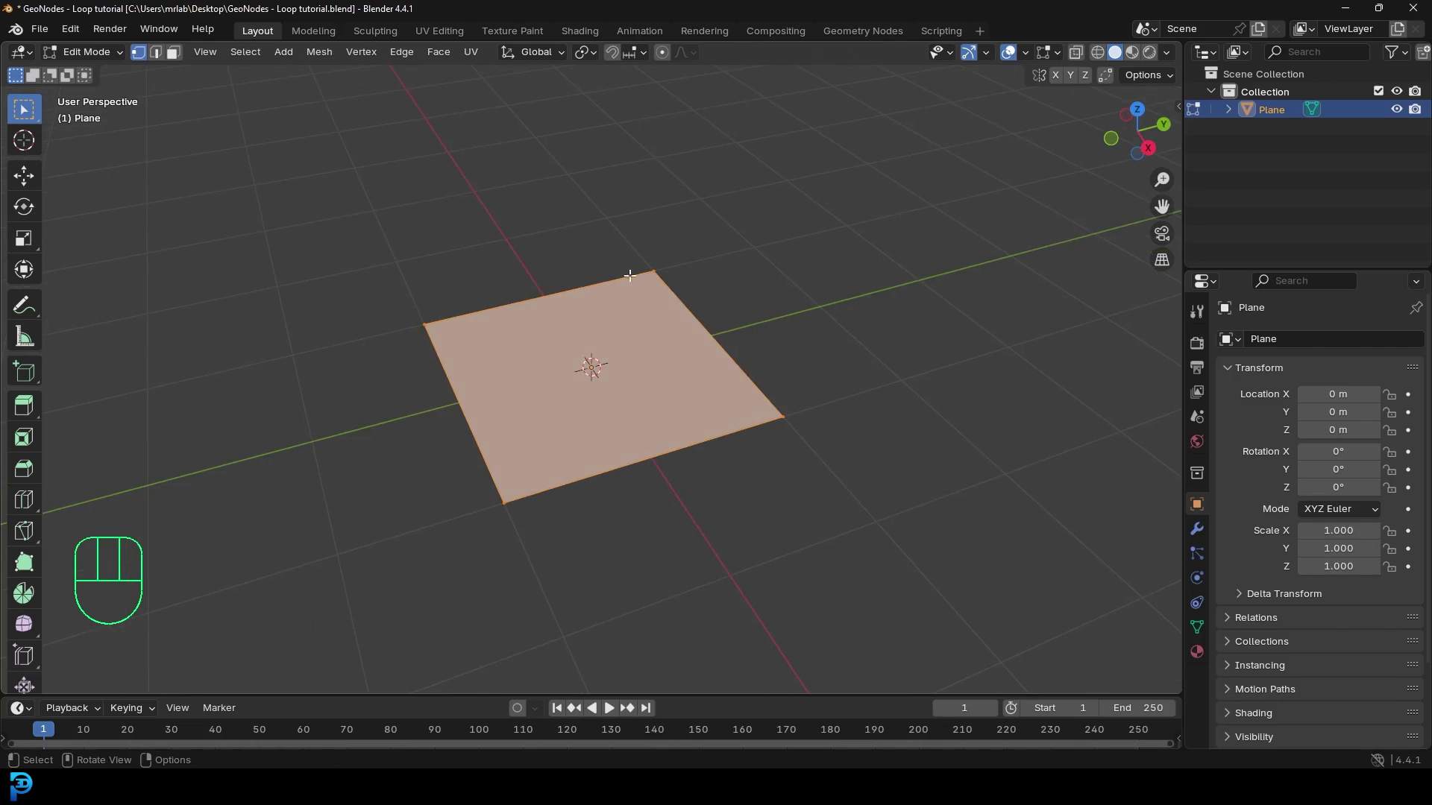
pyautogui.moveTo(633, 280); pyautogui.dragTo(549, 274)
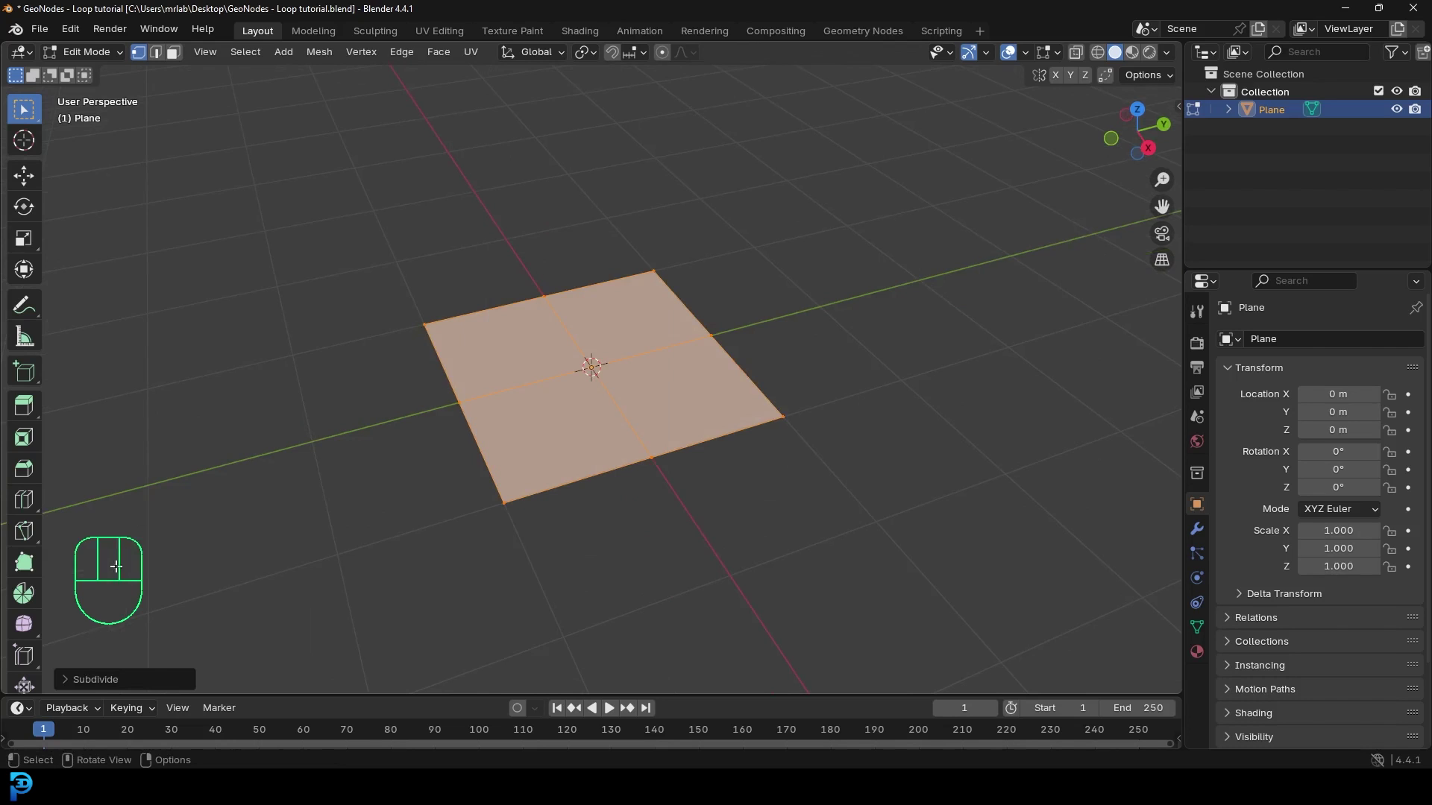
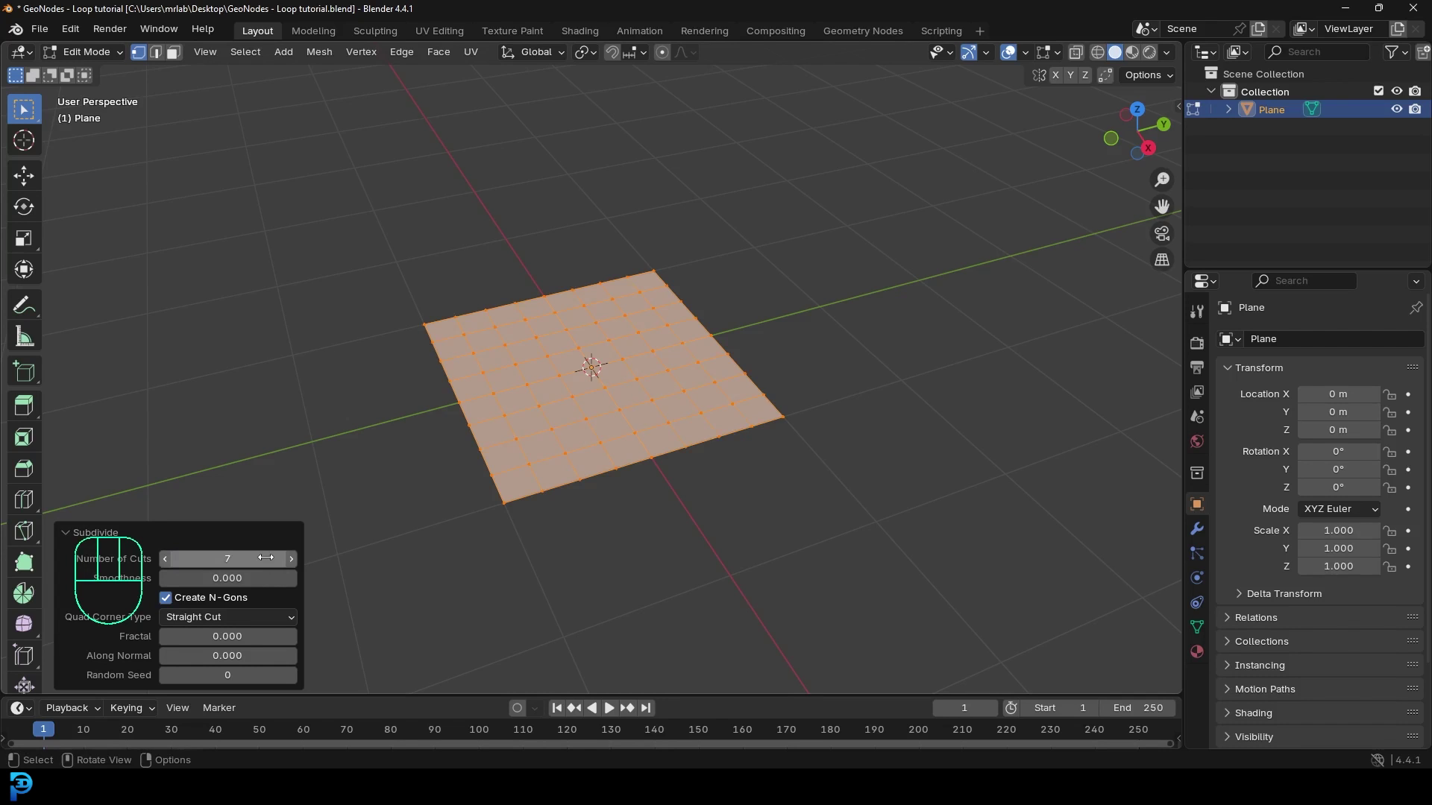
pyautogui.middleClick(449, 252)
pyautogui.moveTo(103, 63); pyautogui.dragTo(100, 77)
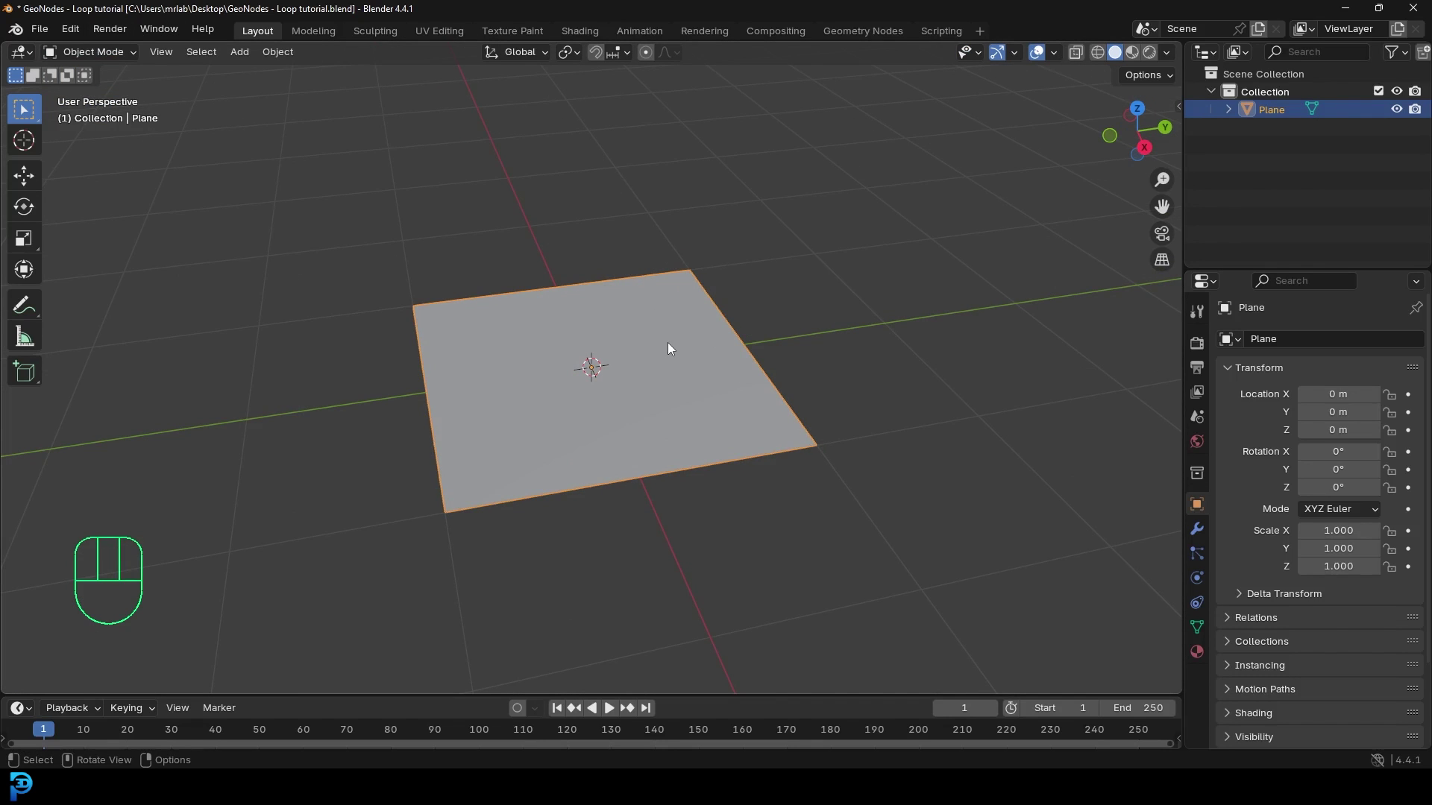
# Step: Add a UV sphere, show wireframe edges, shrink it to a small ball and view from top
pyautogui.press('shift+a')
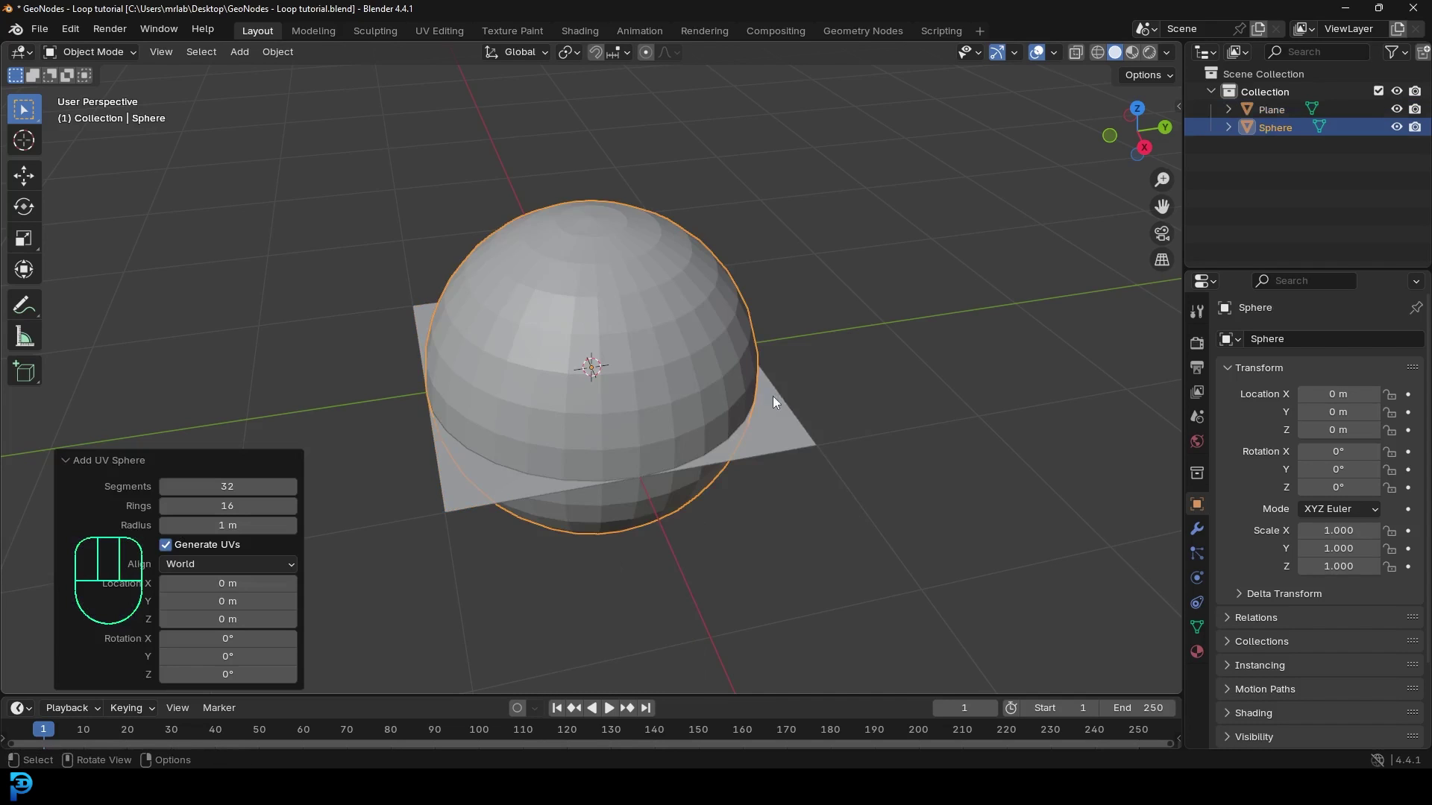
pyautogui.moveTo(1061, 52); pyautogui.dragTo(467, 303)
pyautogui.click(630, 261)
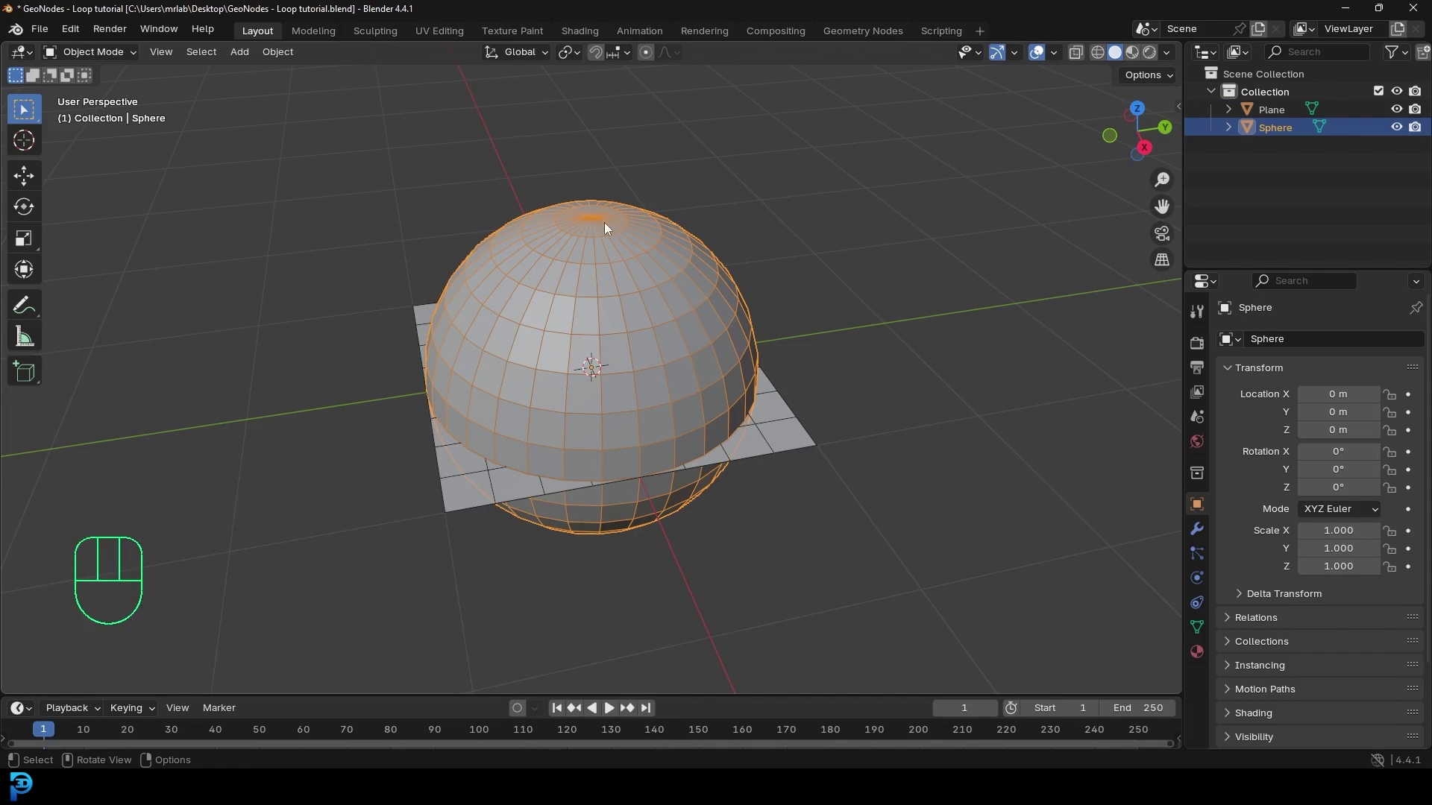
pyautogui.press('s')
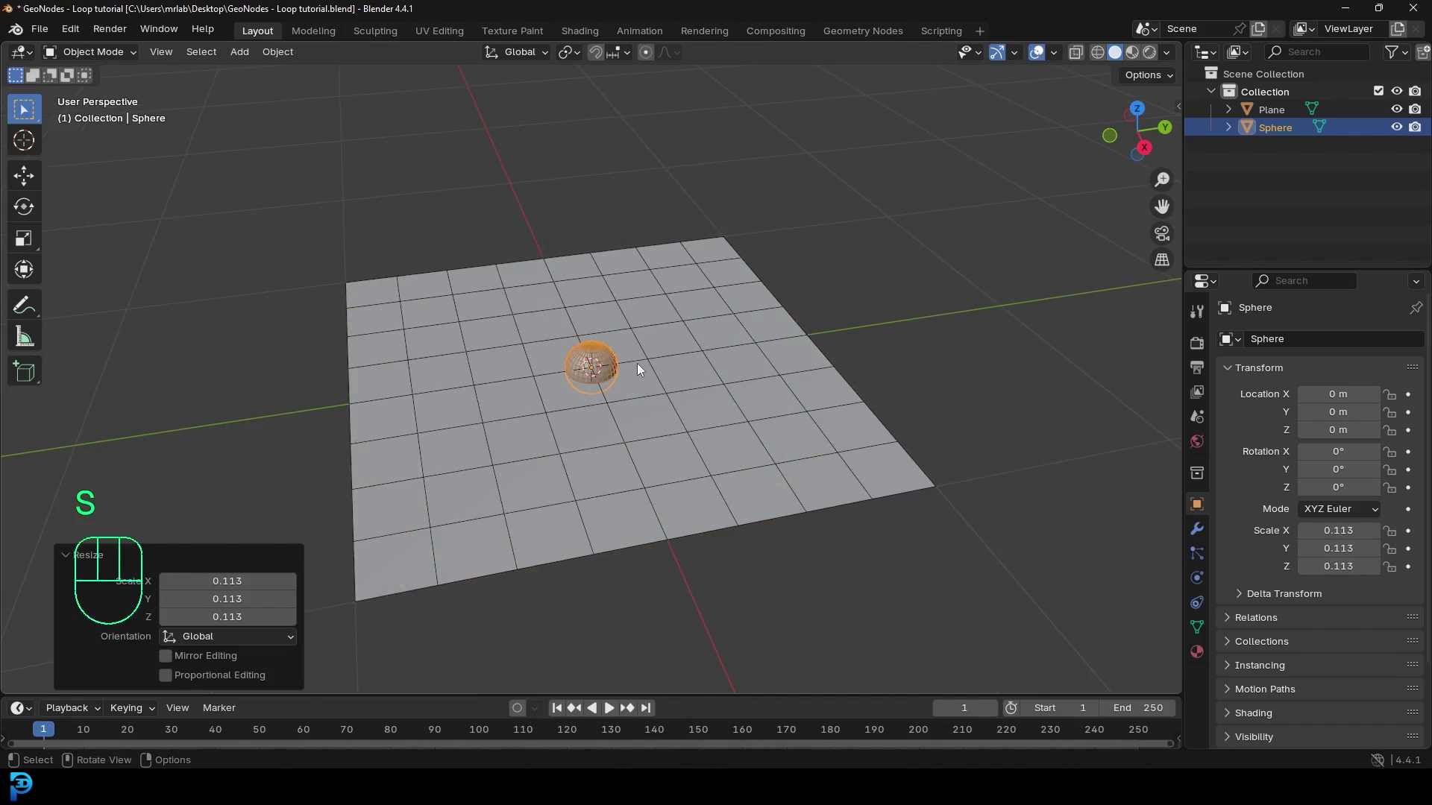
pyautogui.press('KP_7')
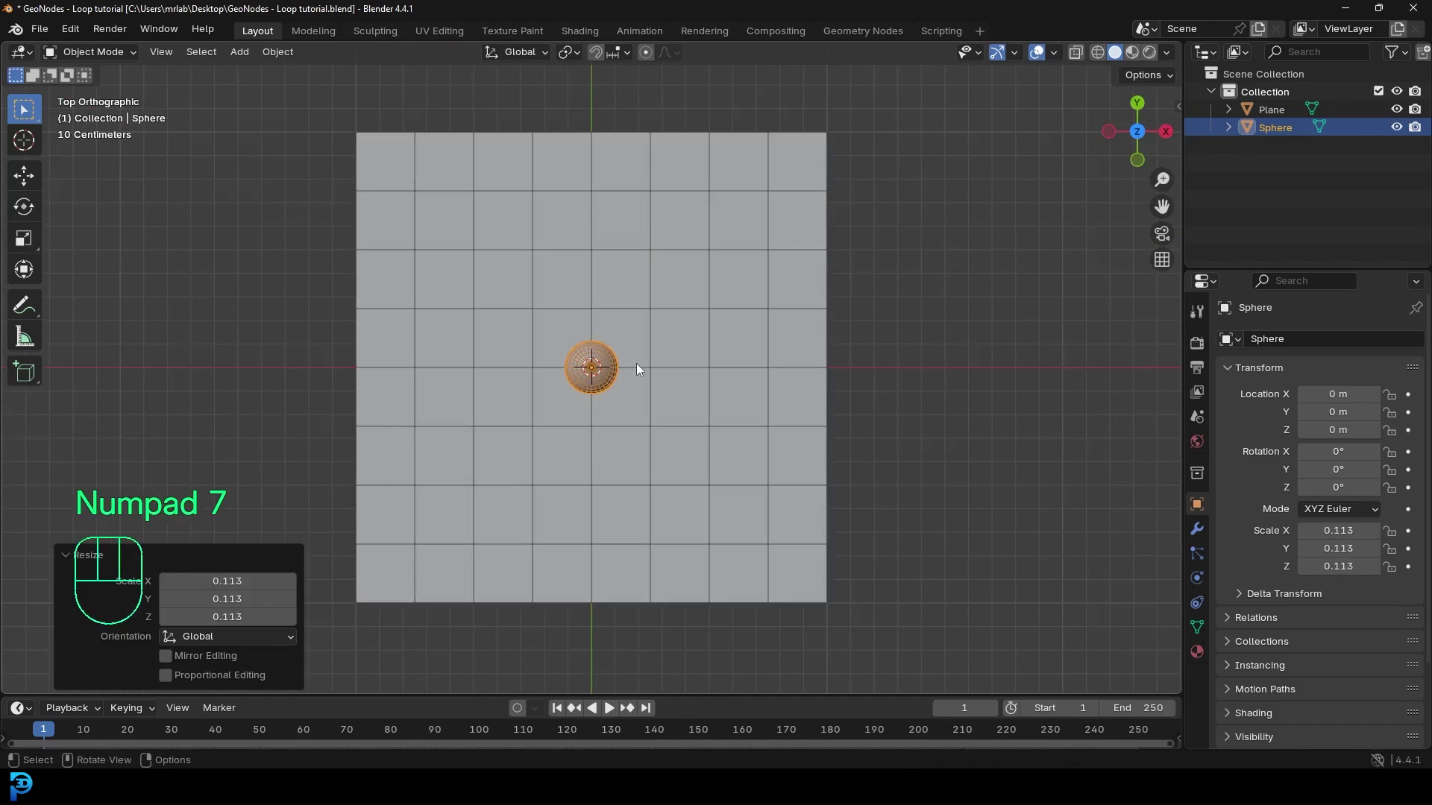
pyautogui.scroll(3)
# Step: Move the small sphere to the plane's bottom-left corner, shrink it slightly, and enter Edit Mode
pyautogui.moveTo(602, 364); pyautogui.dragTo(624, 344)
pyautogui.press('g')
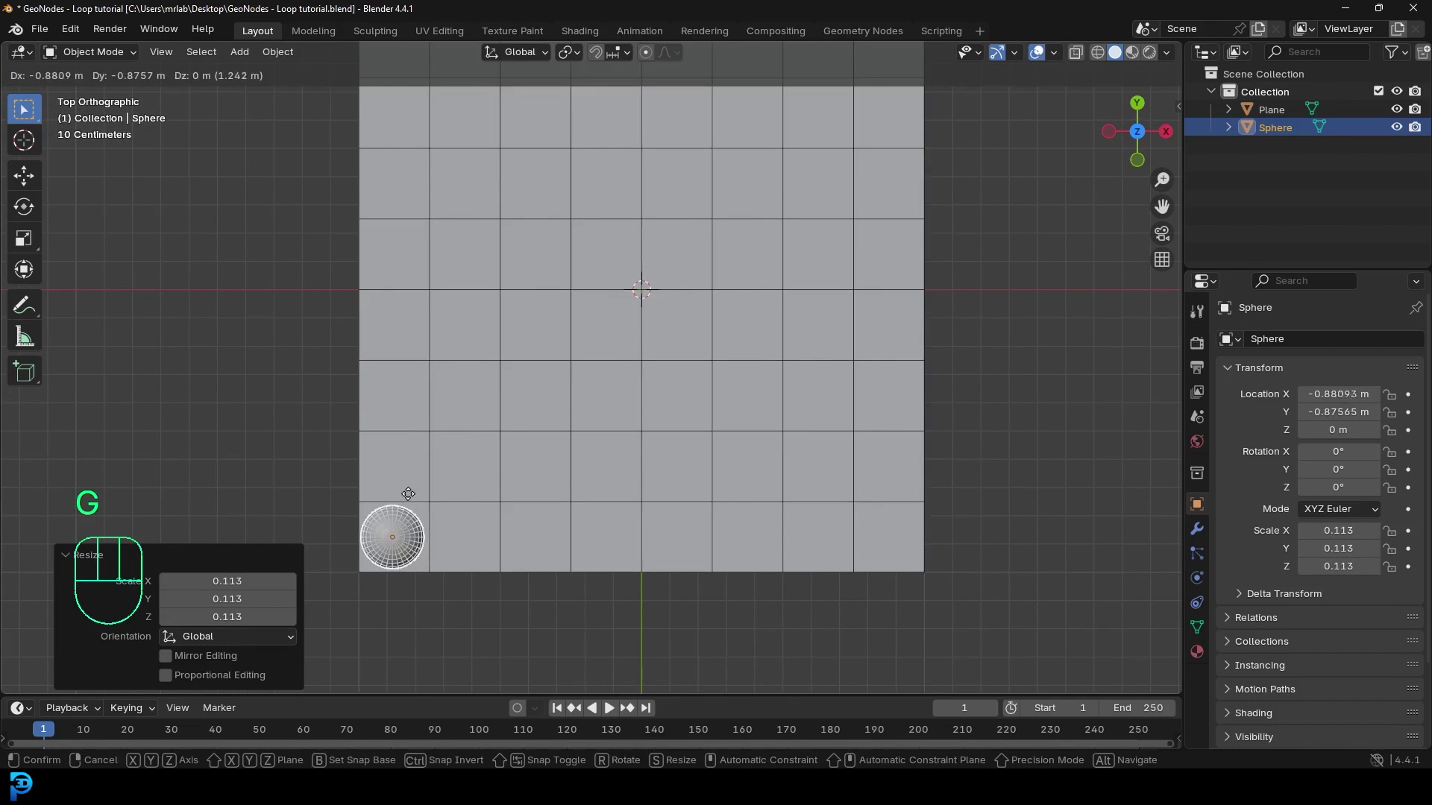
pyautogui.moveTo(429, 490); pyautogui.dragTo(553, 396)
pyautogui.moveTo(489, 490); pyautogui.dragTo(608, 396)
pyautogui.press('s')
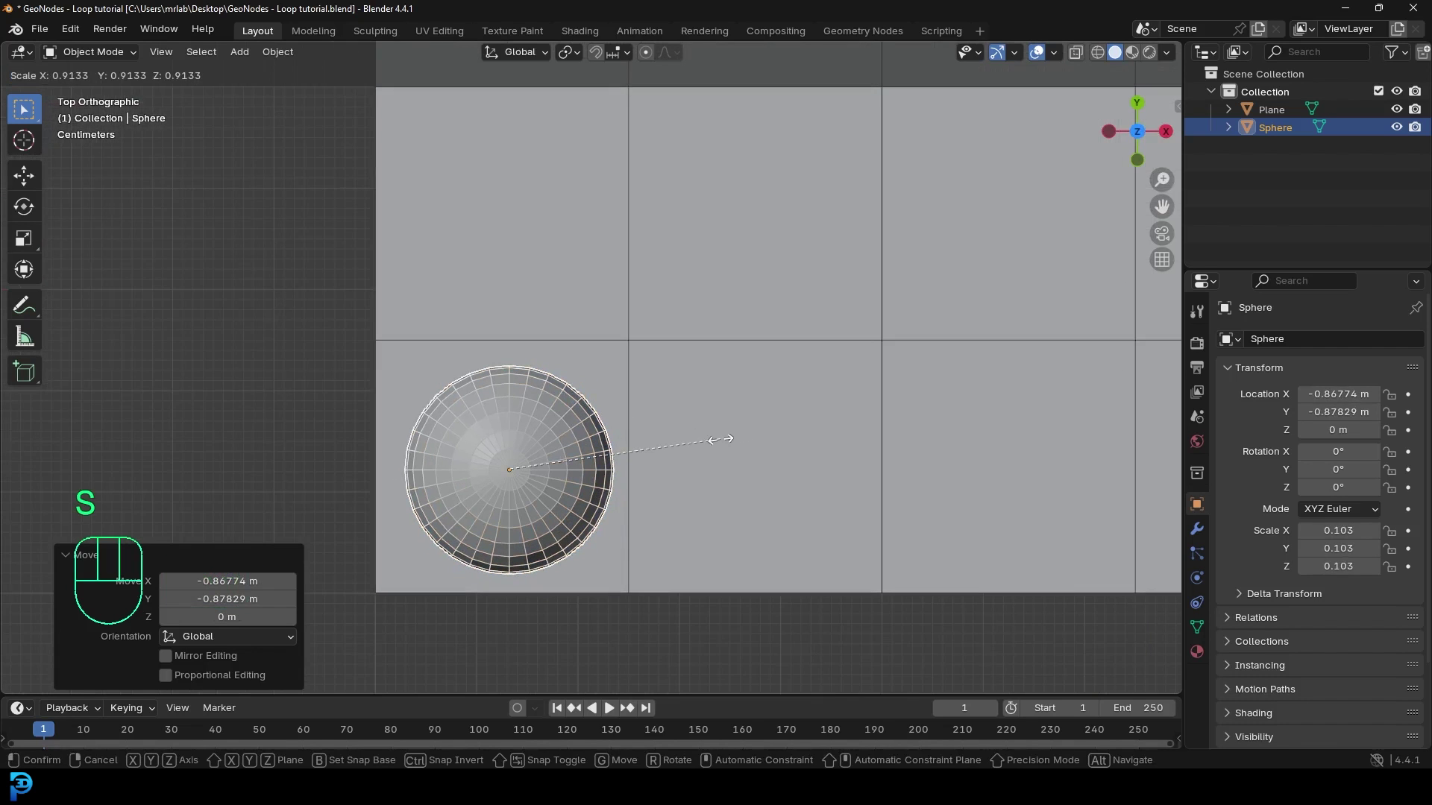
pyautogui.press('g')
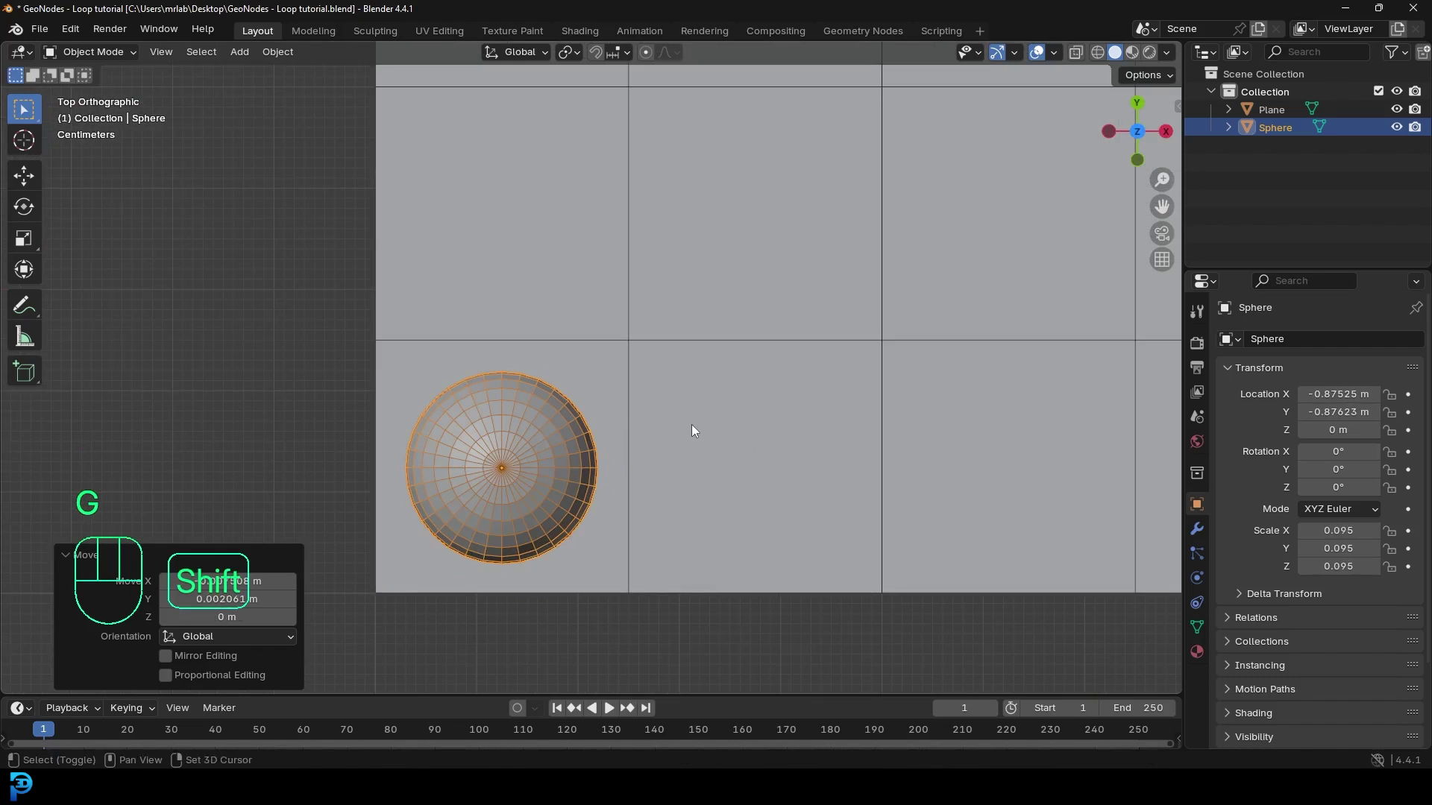
pyautogui.moveTo(613, 433); pyautogui.dragTo(617, 372)
pyautogui.press('Tab')
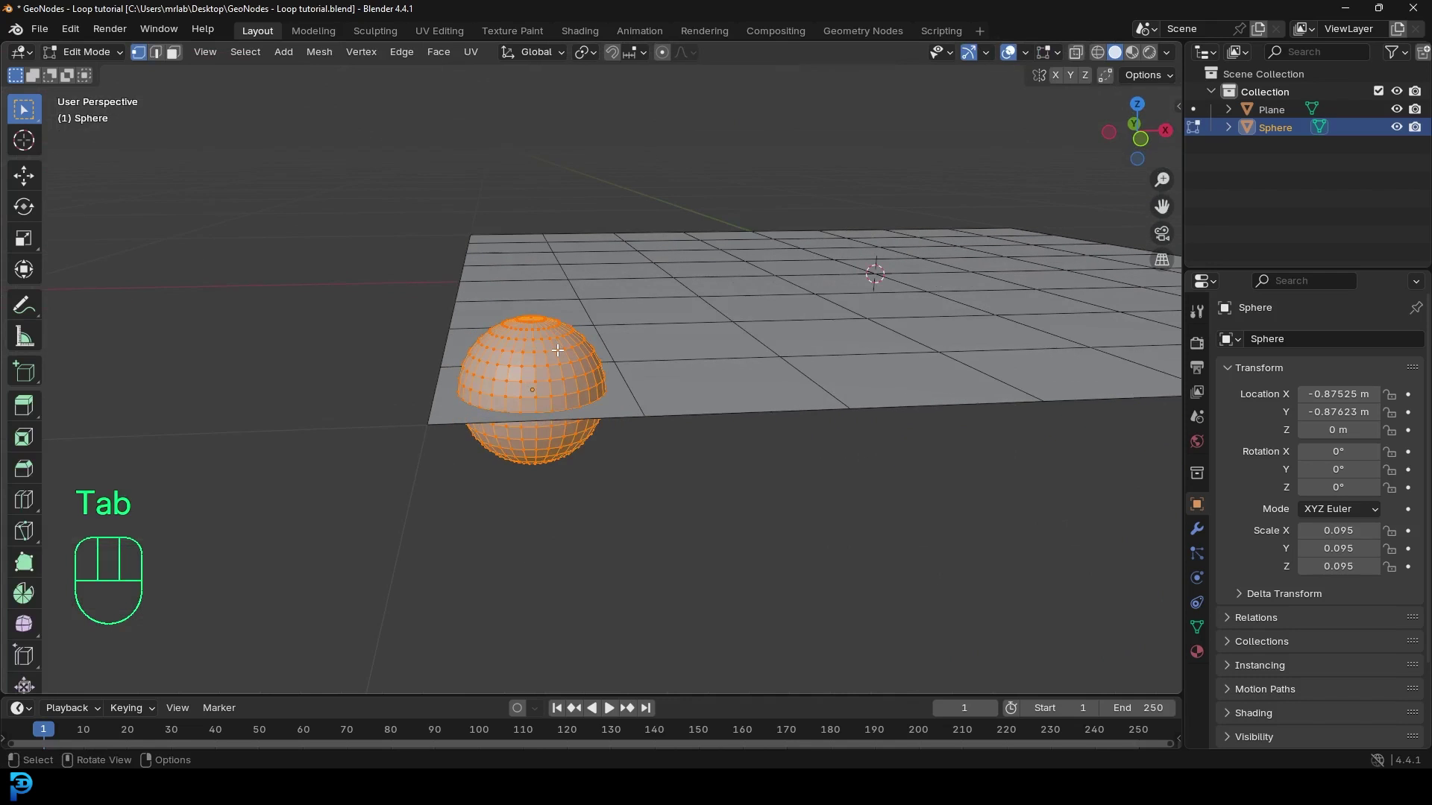
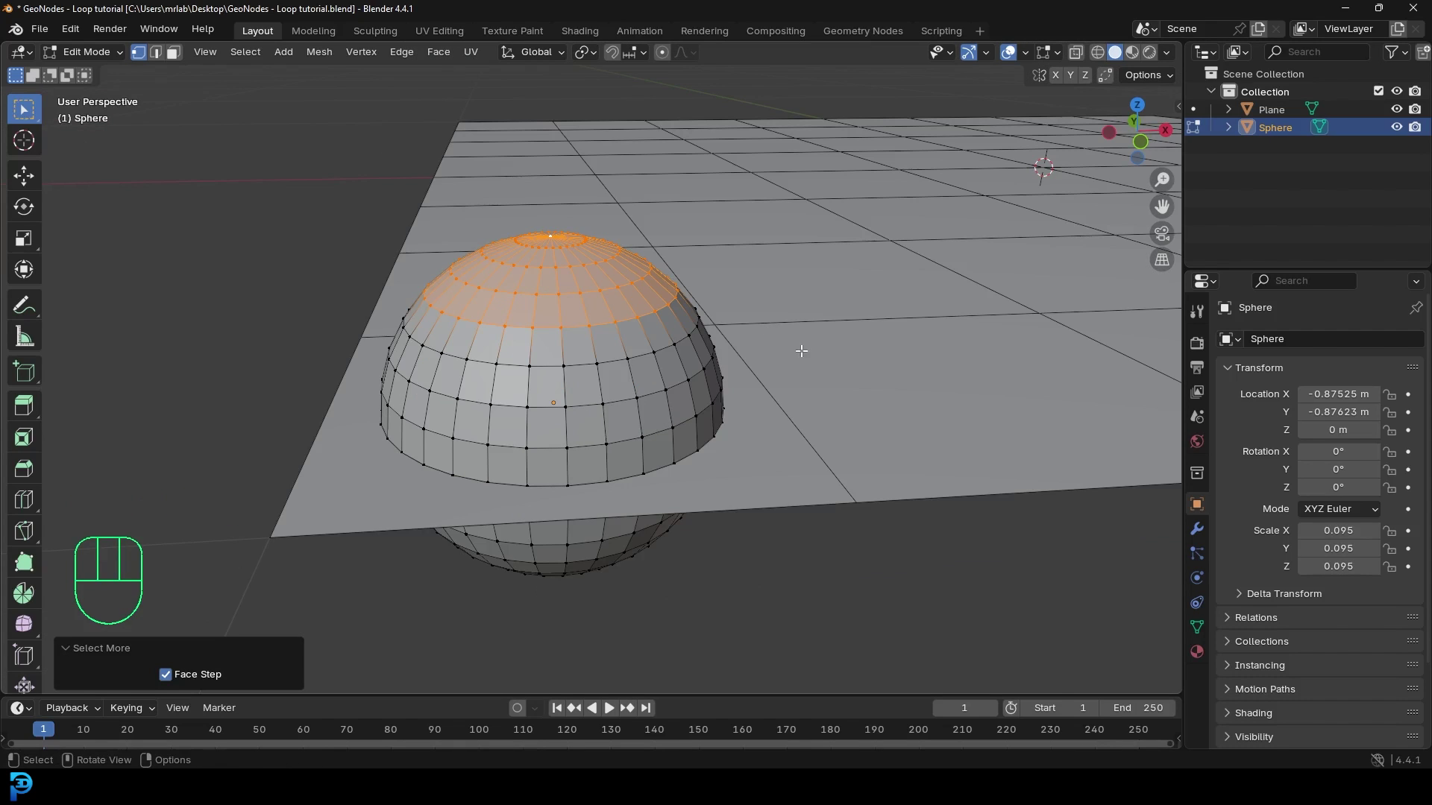
# Step: Extrude the sphere's top into a tall shaft and bevel the ring at the base of the tip
pyautogui.press('e')
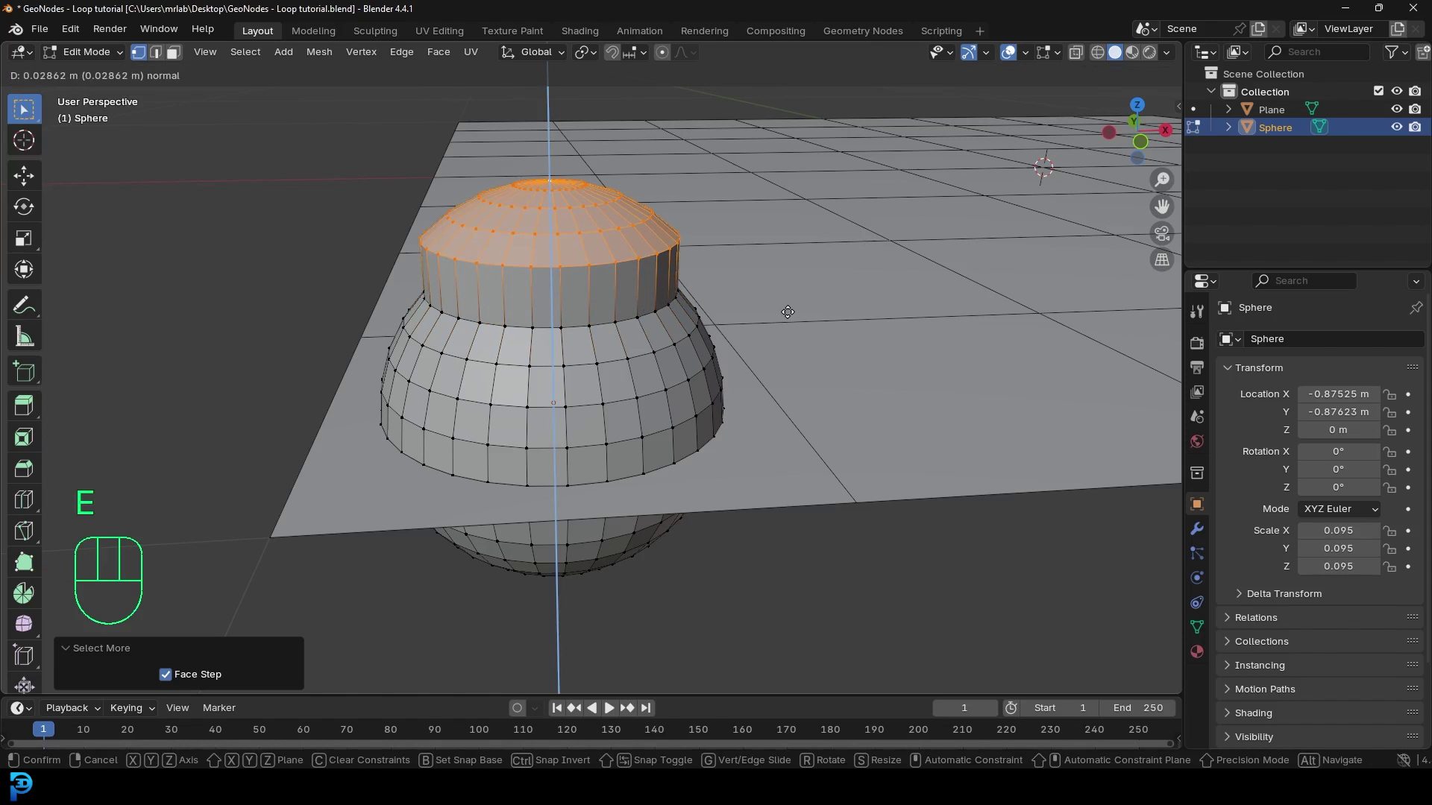
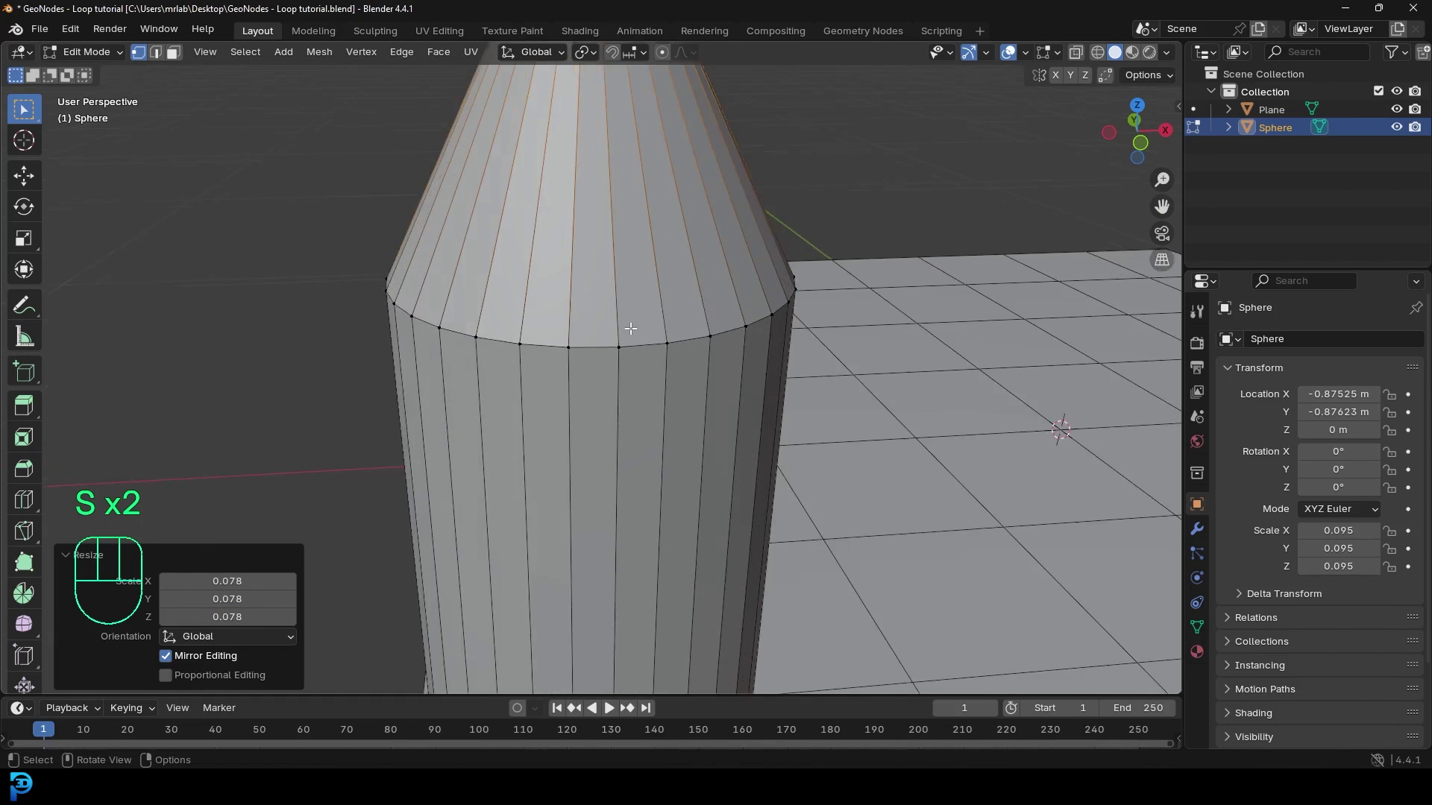
pyautogui.press('alt+a')
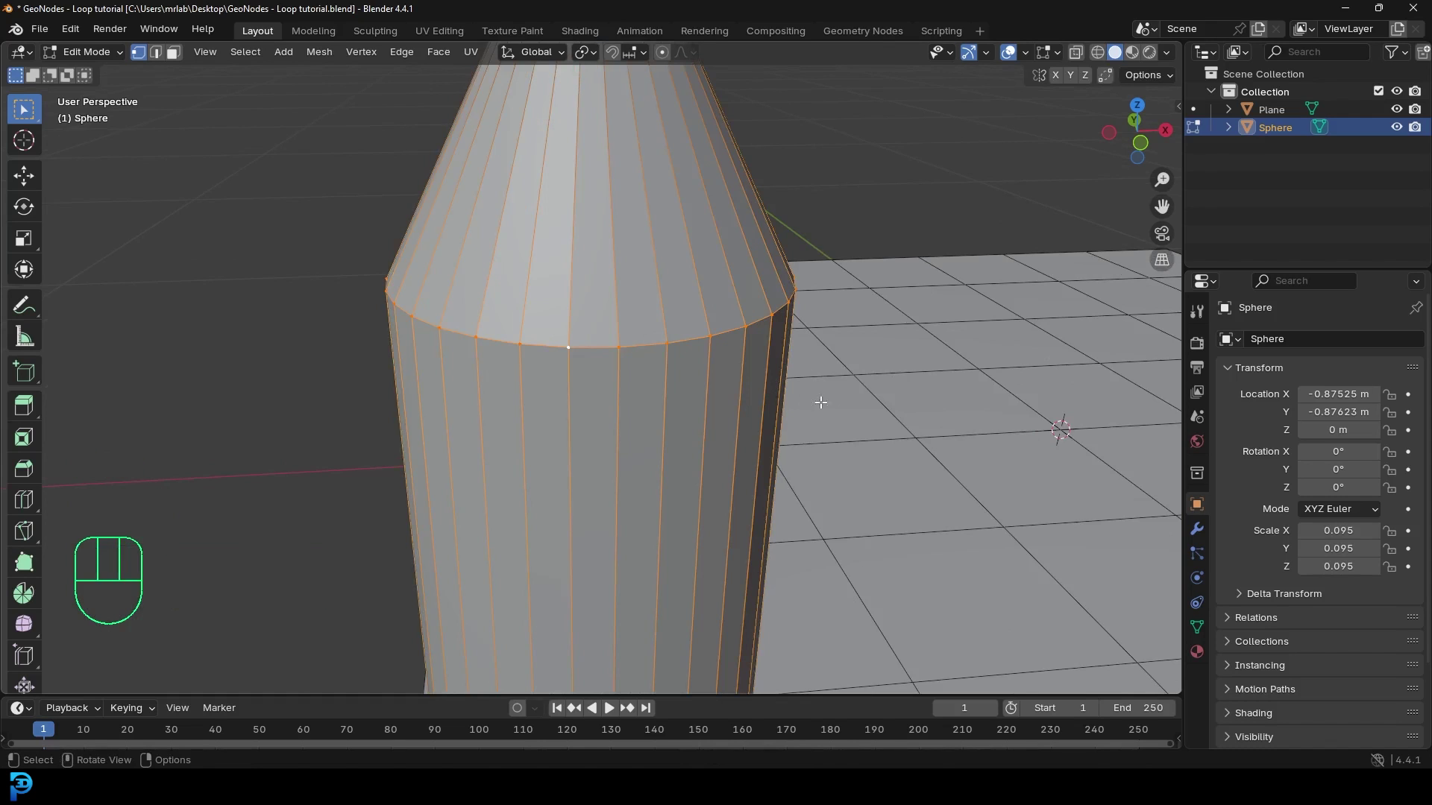
pyautogui.press('ctrl+b')
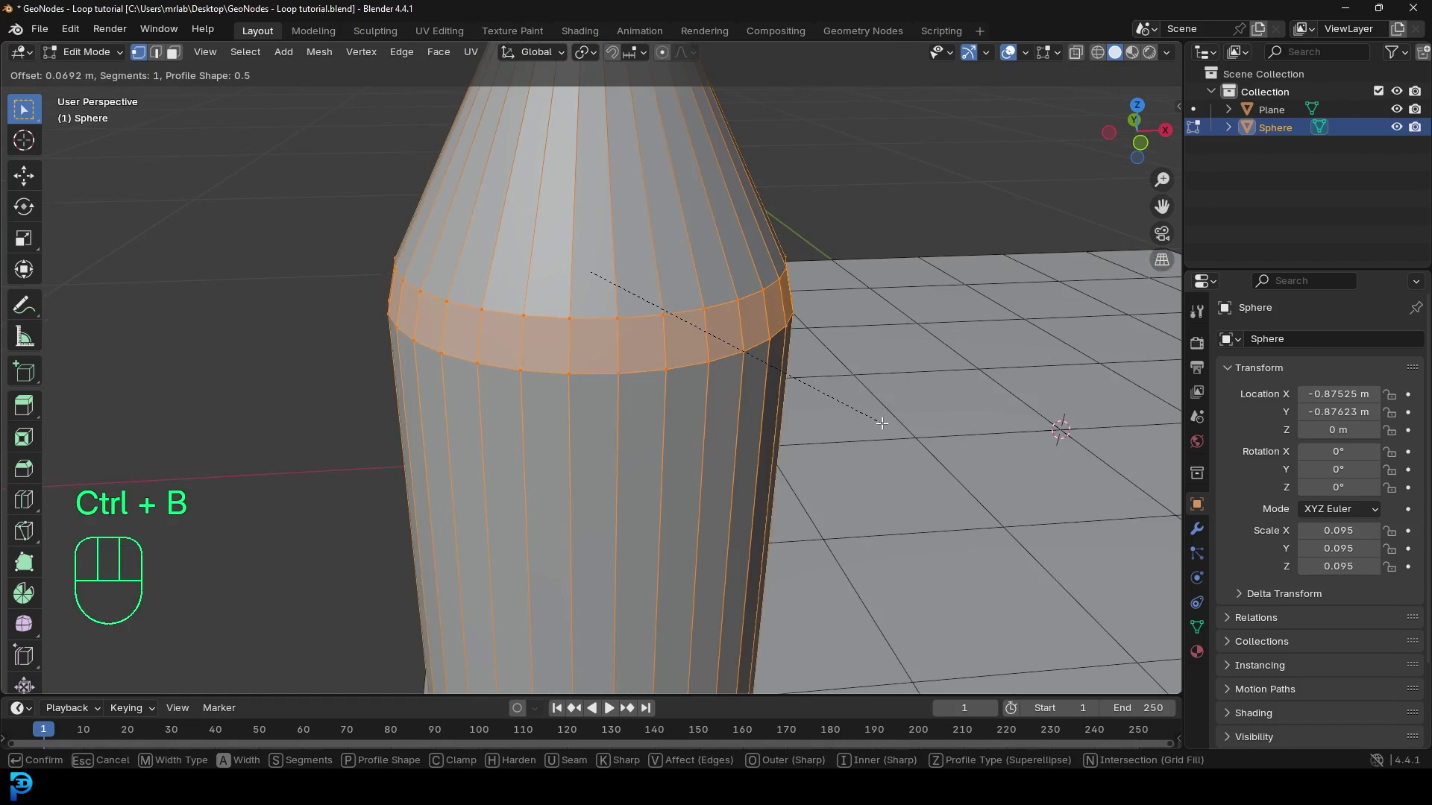
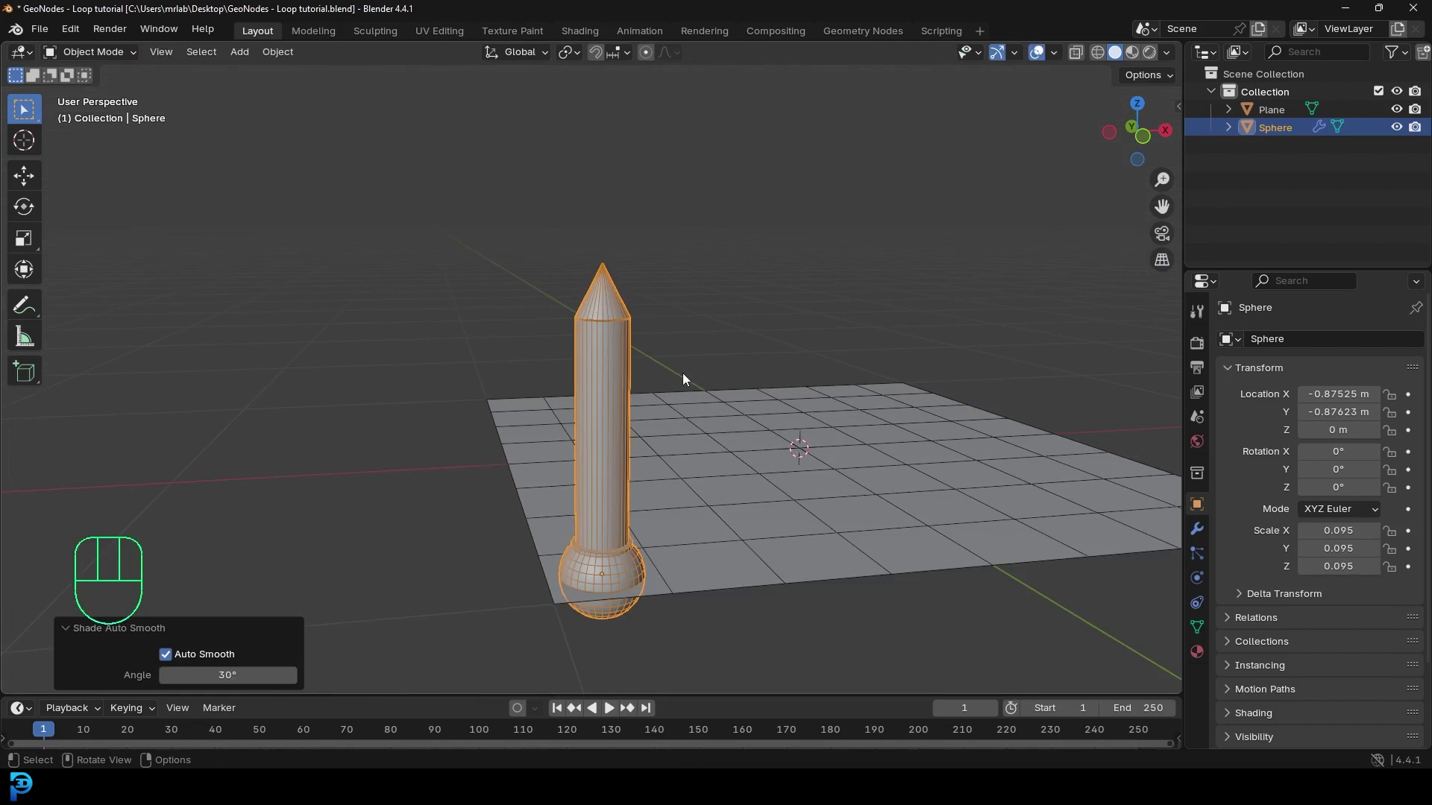
# Step: Apply the pencil's scale so it reads 1 on every axis, checking front and top views
pyautogui.moveTo(873, 203); pyautogui.dragTo(968, 283)
pyautogui.press('s')
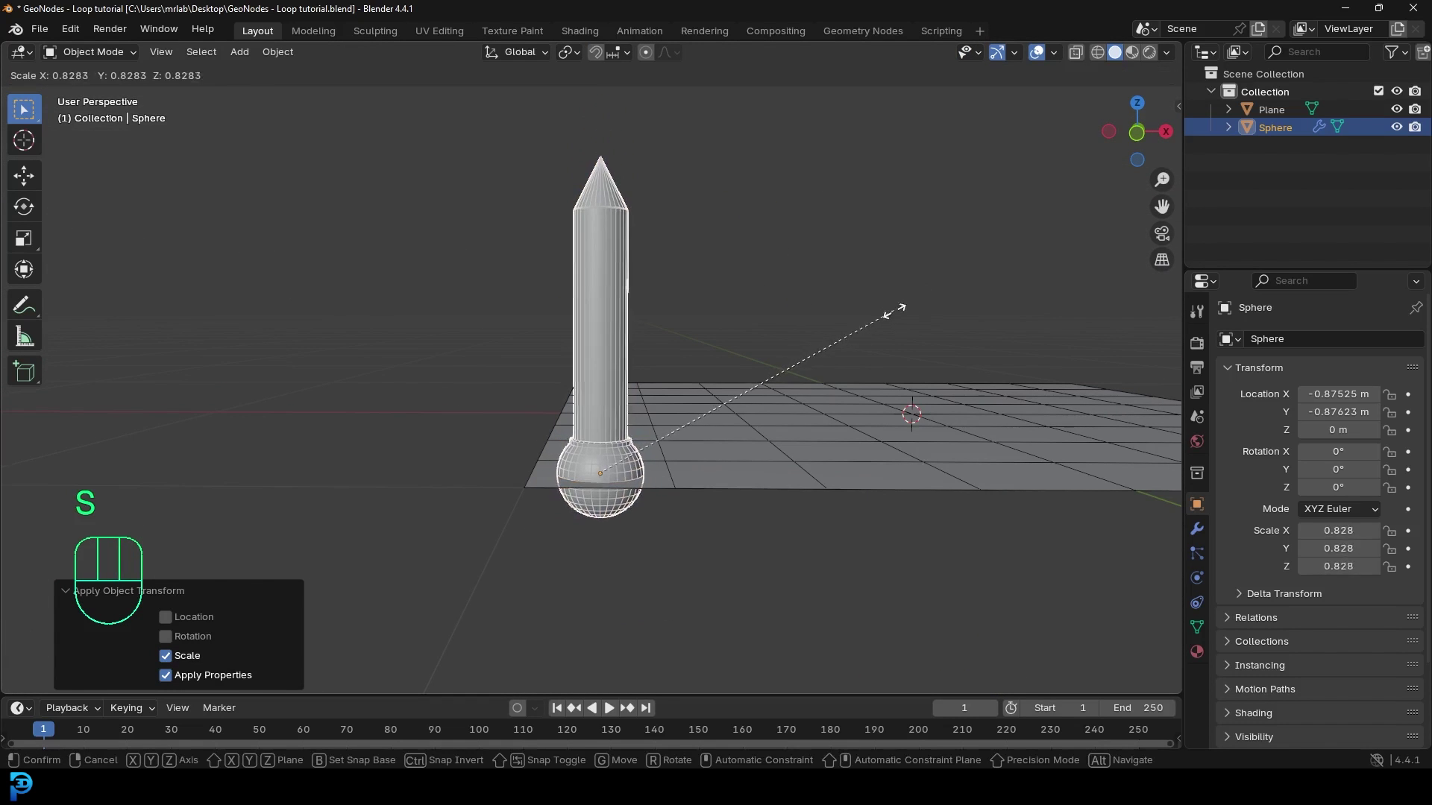
pyautogui.press('ctrl+a')
pyautogui.moveTo(689, 478); pyautogui.dragTo(696, 505)
pyautogui.press('KP_1')
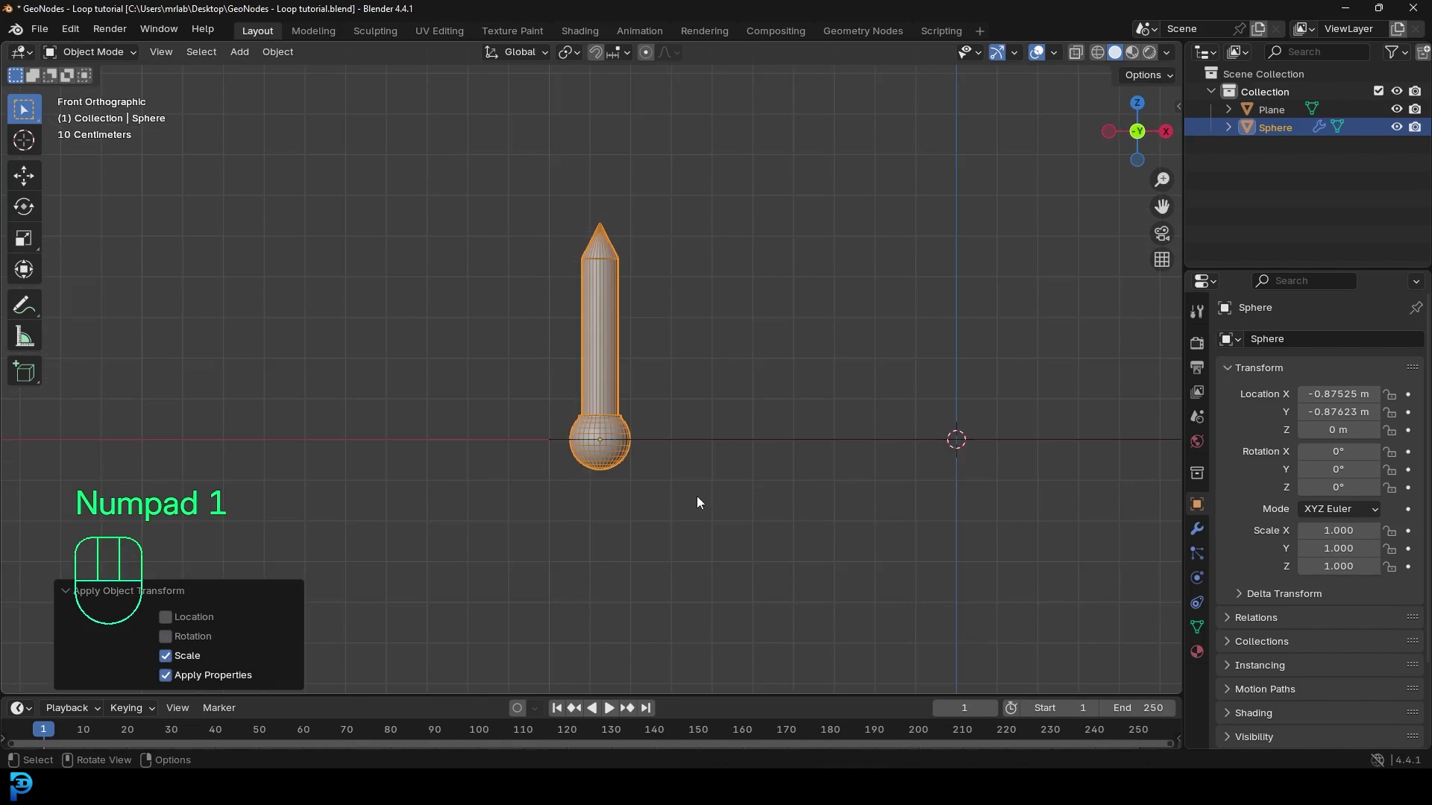
pyautogui.moveTo(644, 443); pyautogui.dragTo(577, 451)
pyautogui.press('KP_7')
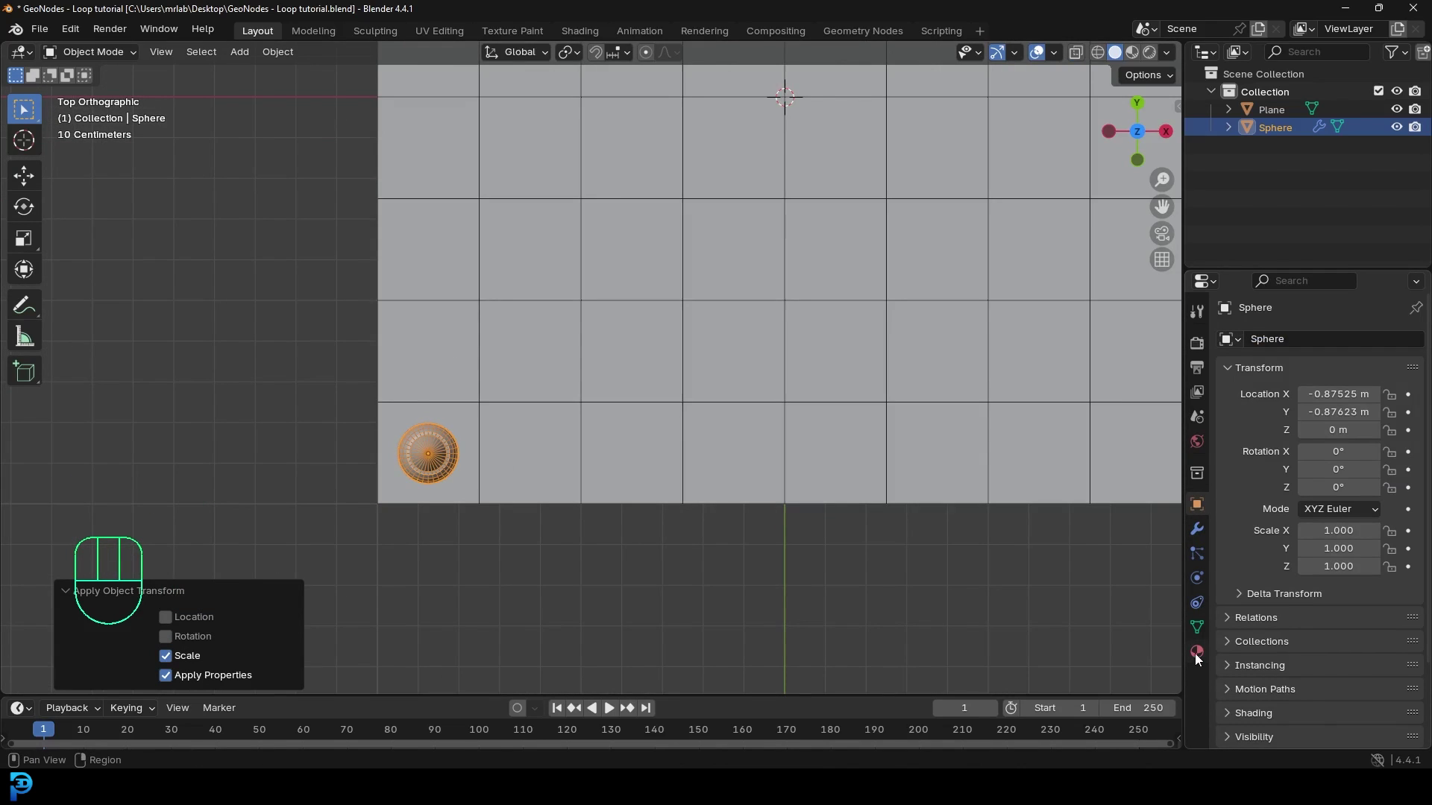
# Step: Create a new material named 'gradient' on the pencil in the material settings
pyautogui.click(1200, 661)
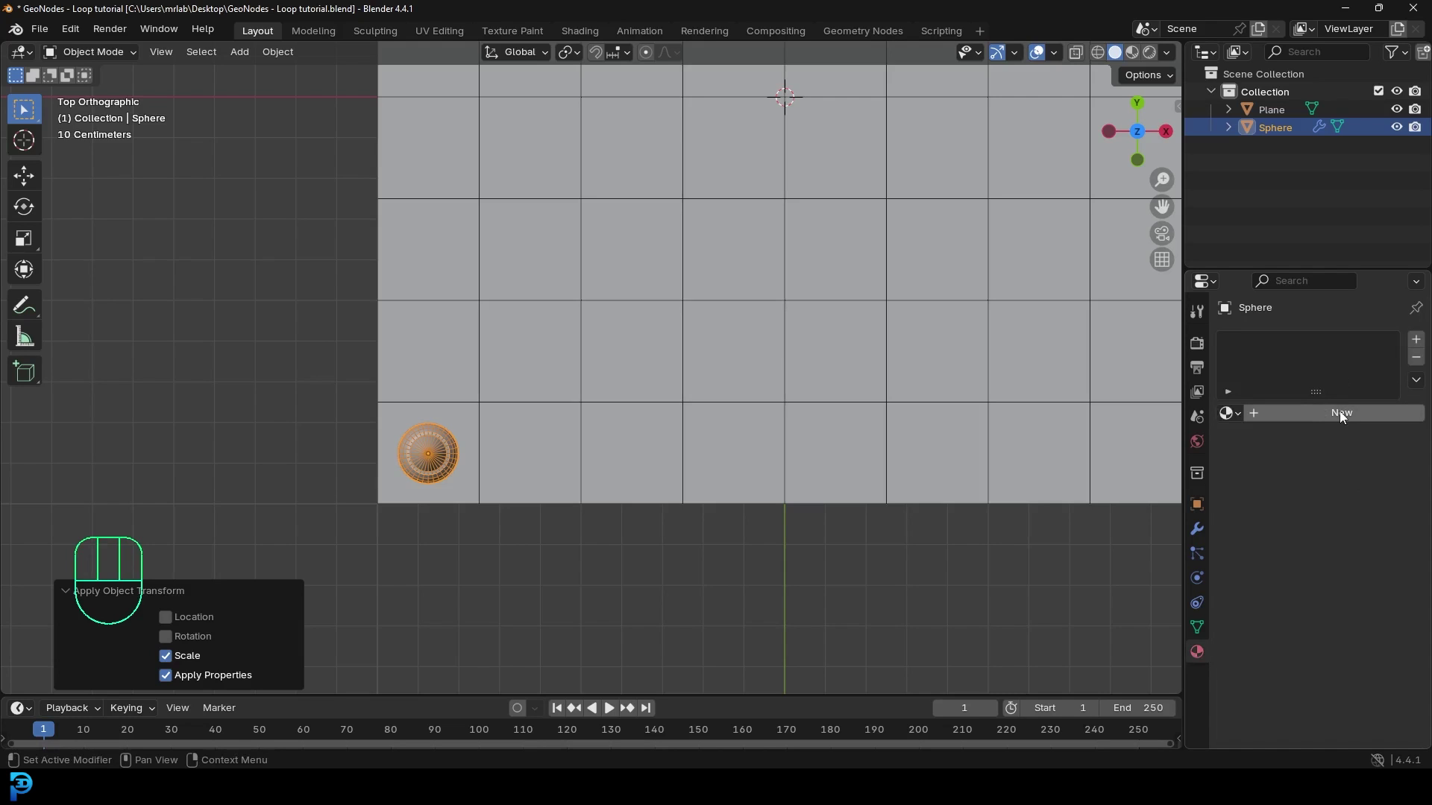
pyautogui.moveTo(1345, 416); pyautogui.dragTo(1316, 418)
pyautogui.moveTo(1309, 419); pyautogui.dragTo(1308, 423)
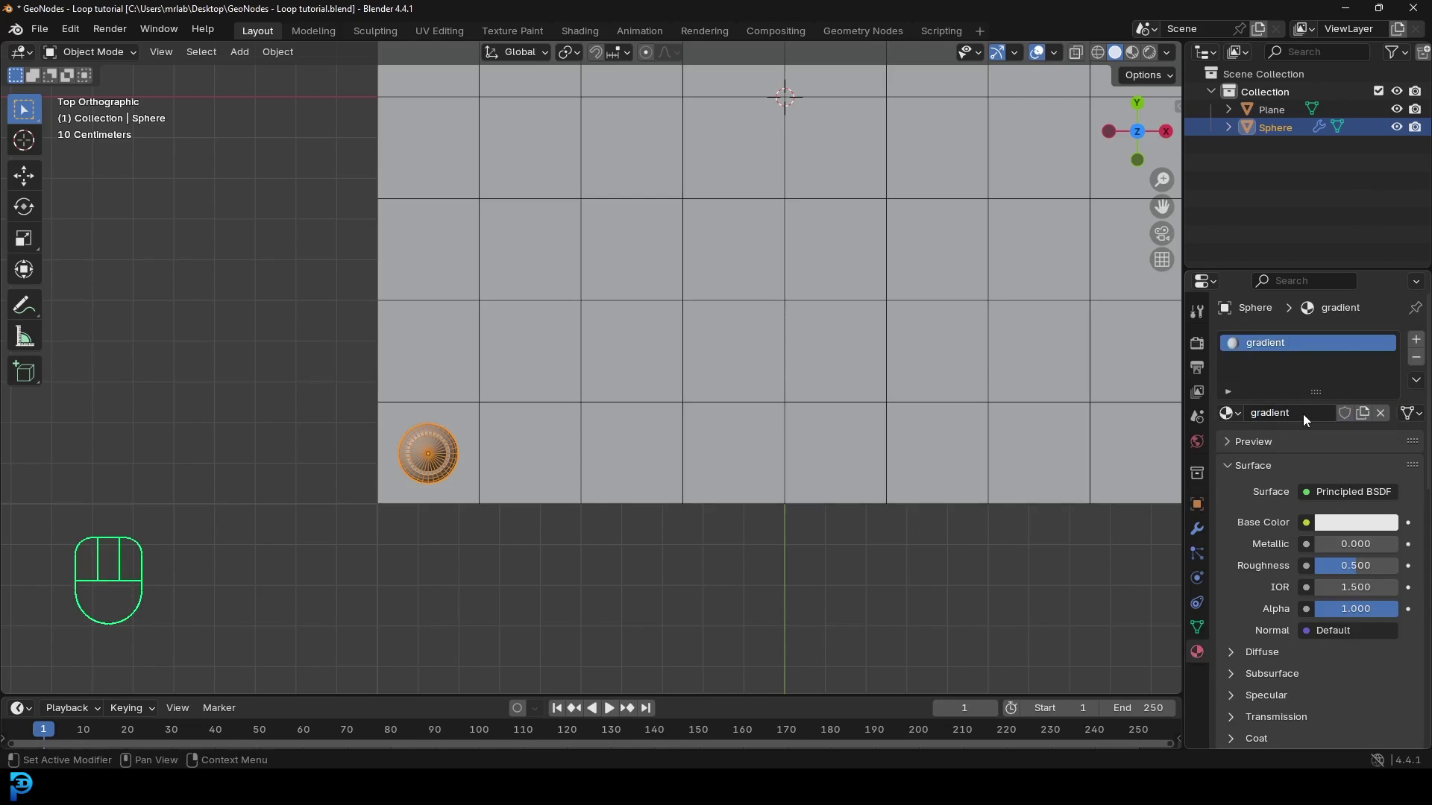
pyautogui.moveTo(480, 423); pyautogui.dragTo(514, 294)
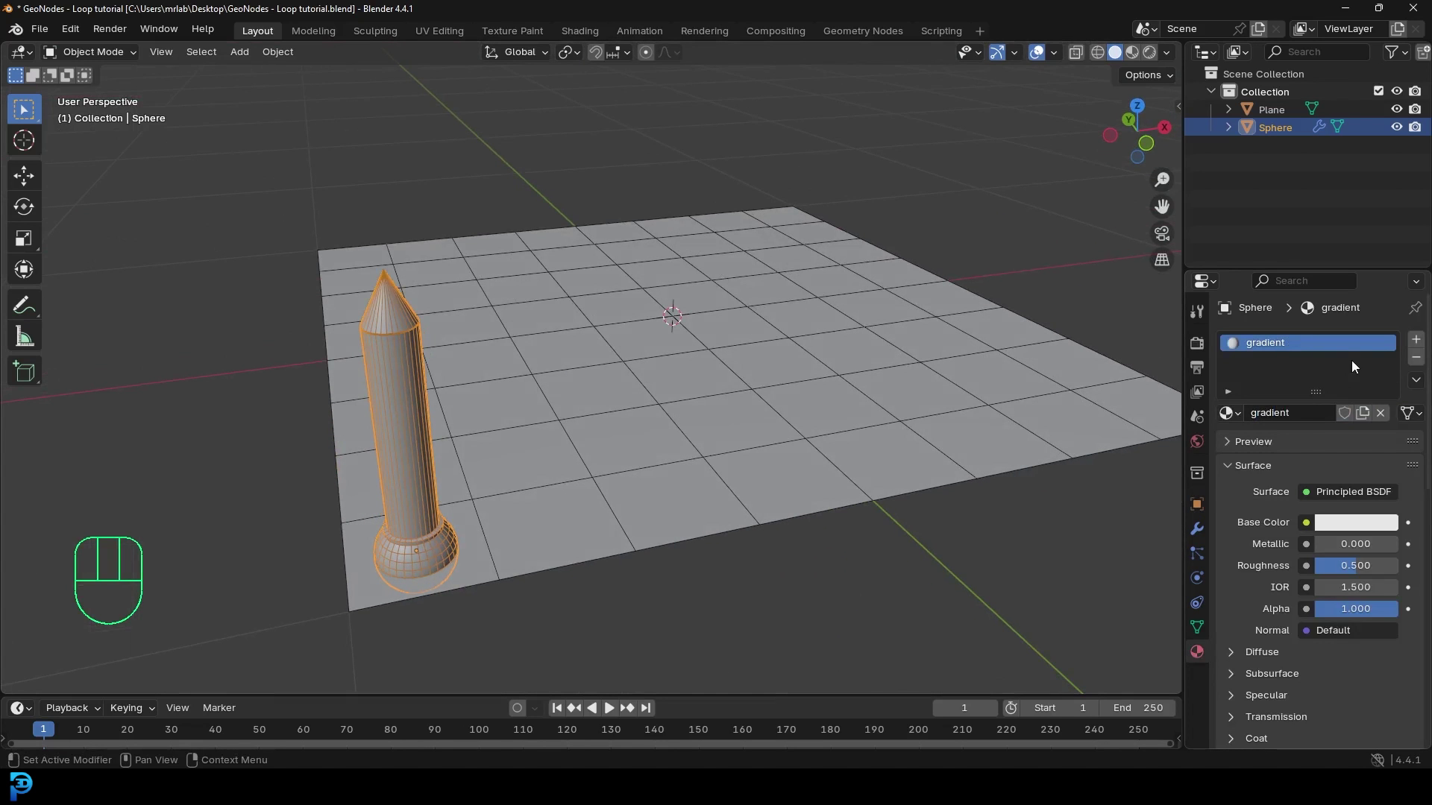
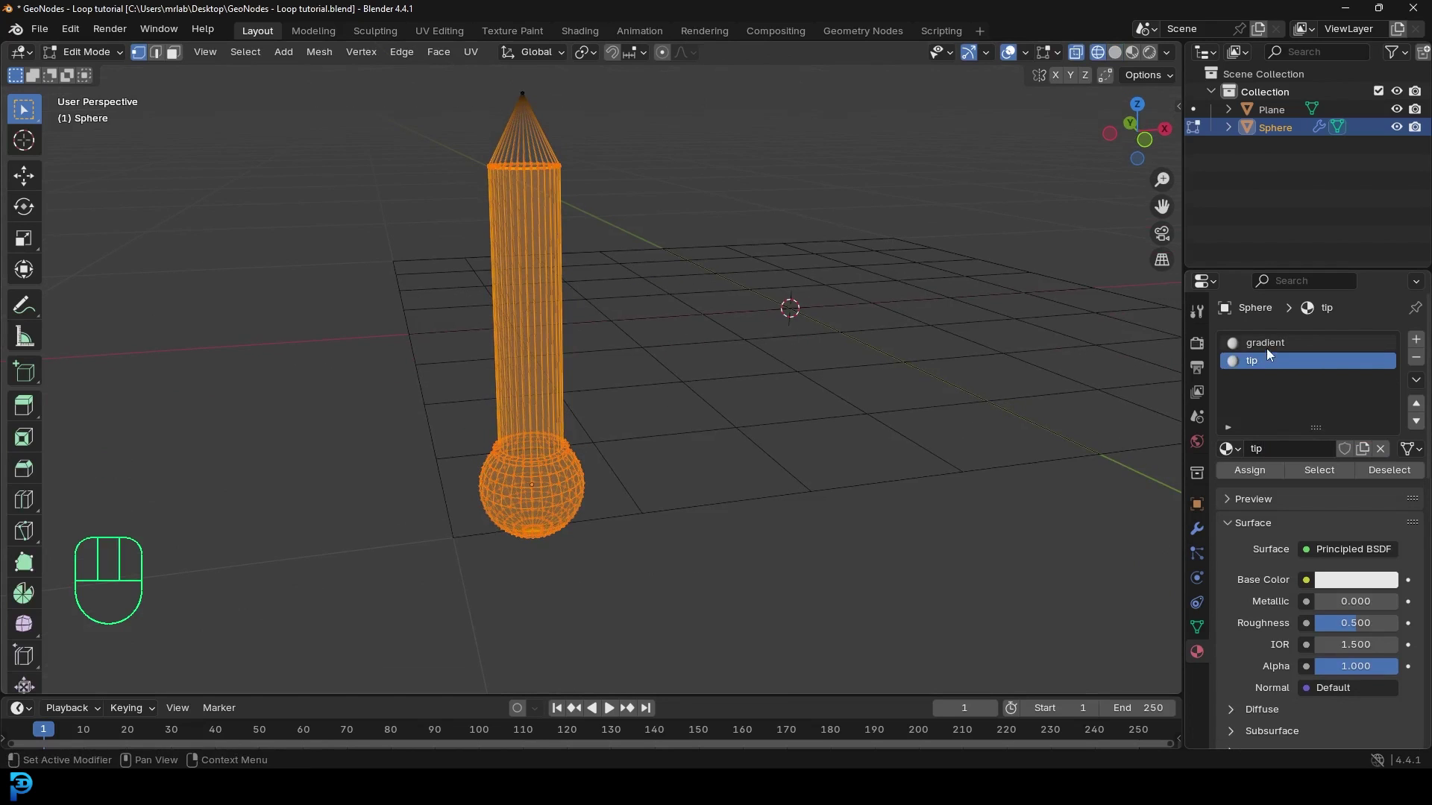
# Step: Set the gradient material's Viewport Display colour to blue for the pencil body
pyautogui.moveTo(1272, 348); pyautogui.dragTo(1267, 475)
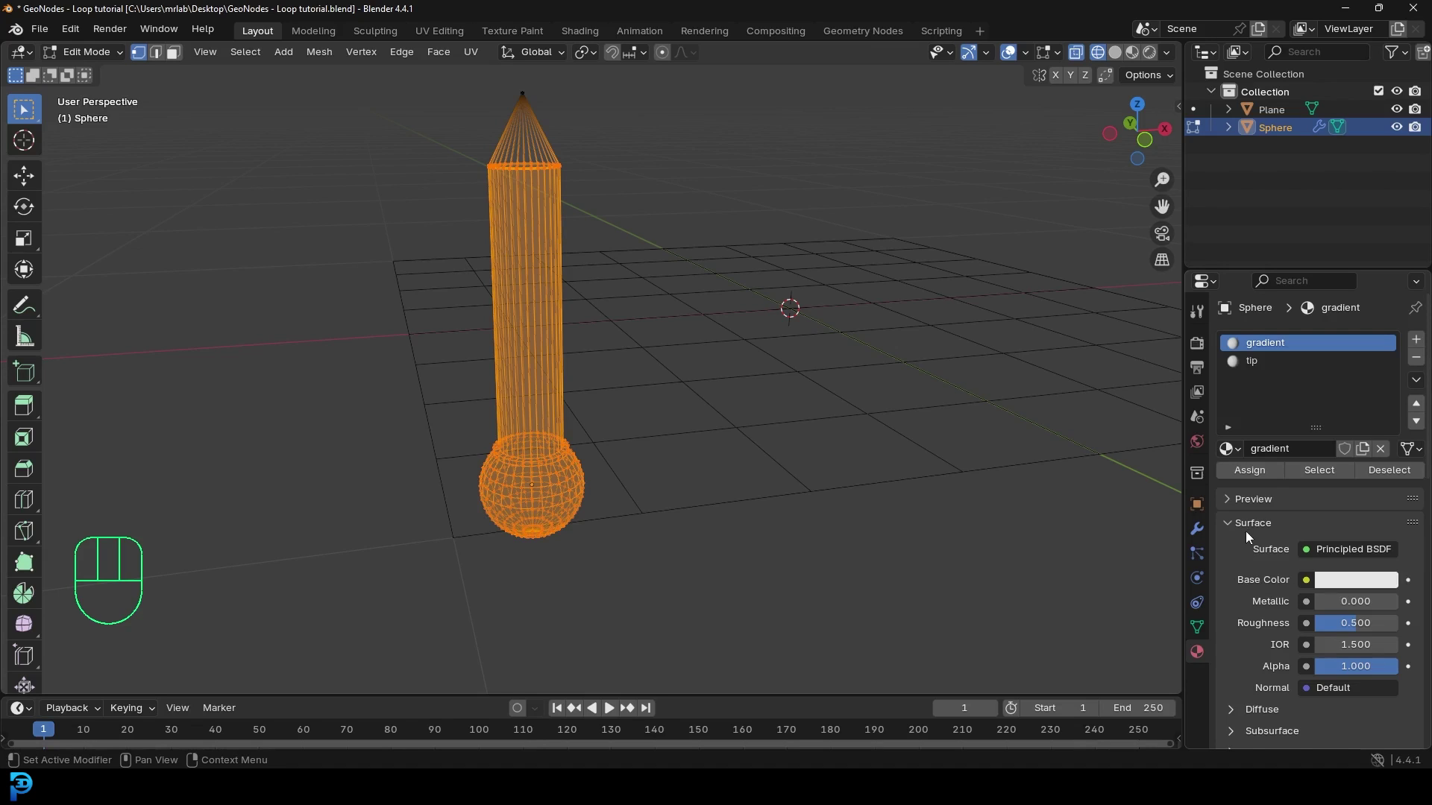
pyautogui.click(1261, 529)
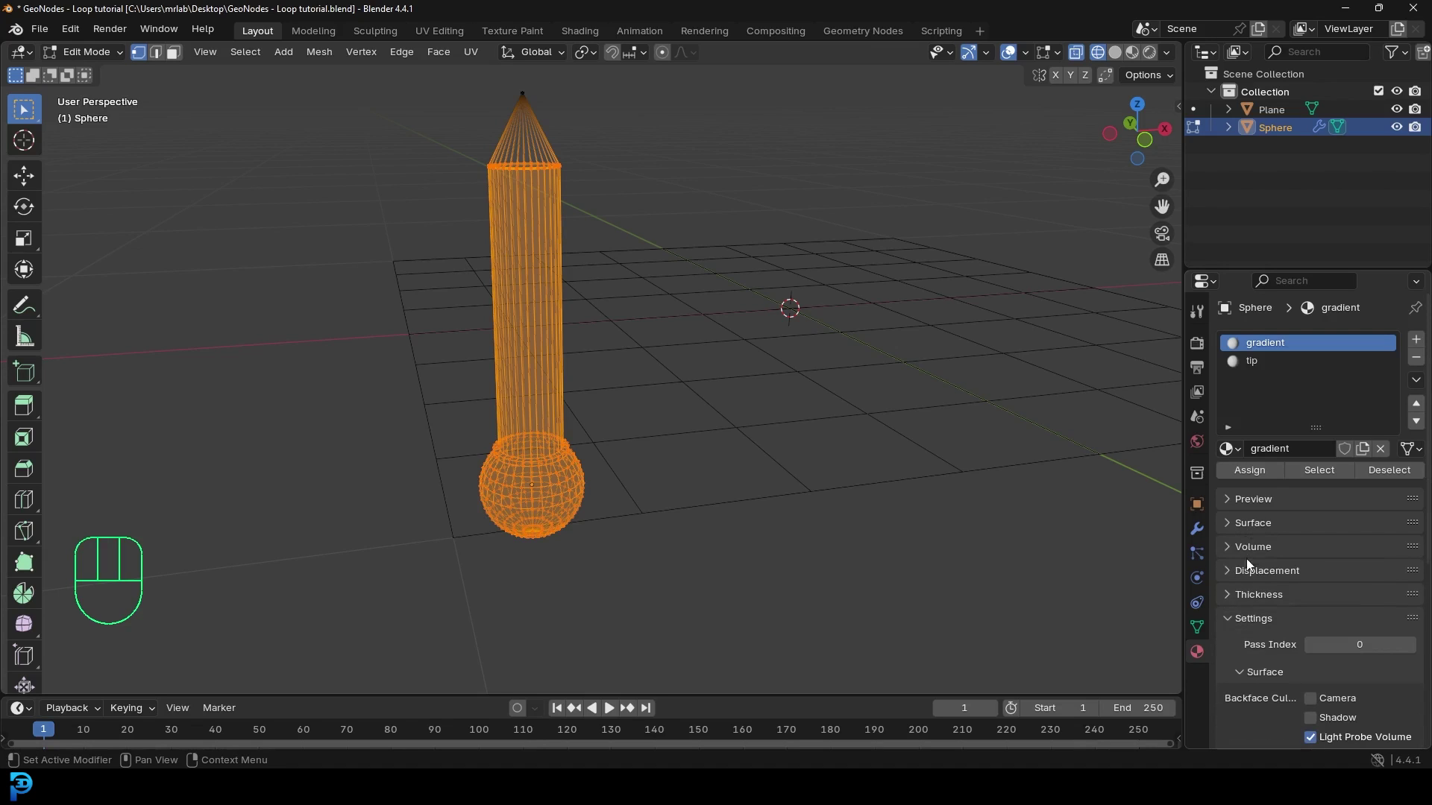
pyautogui.click(1242, 627)
pyautogui.click(1255, 674)
pyautogui.click(1361, 659)
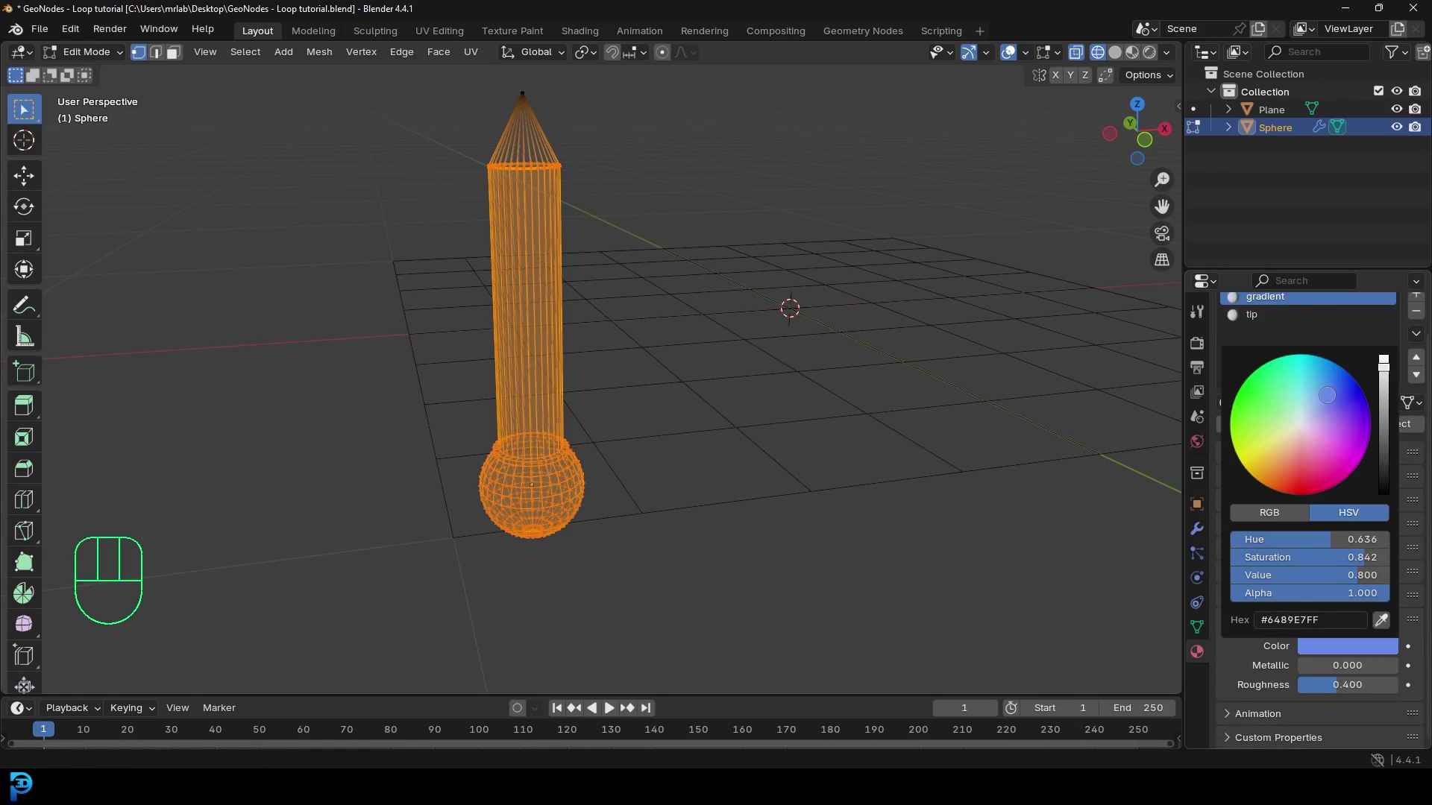
# Step: Give the tip material an orange viewport colour and inspect the two-tone pencil in object mode
pyautogui.click(1257, 323)
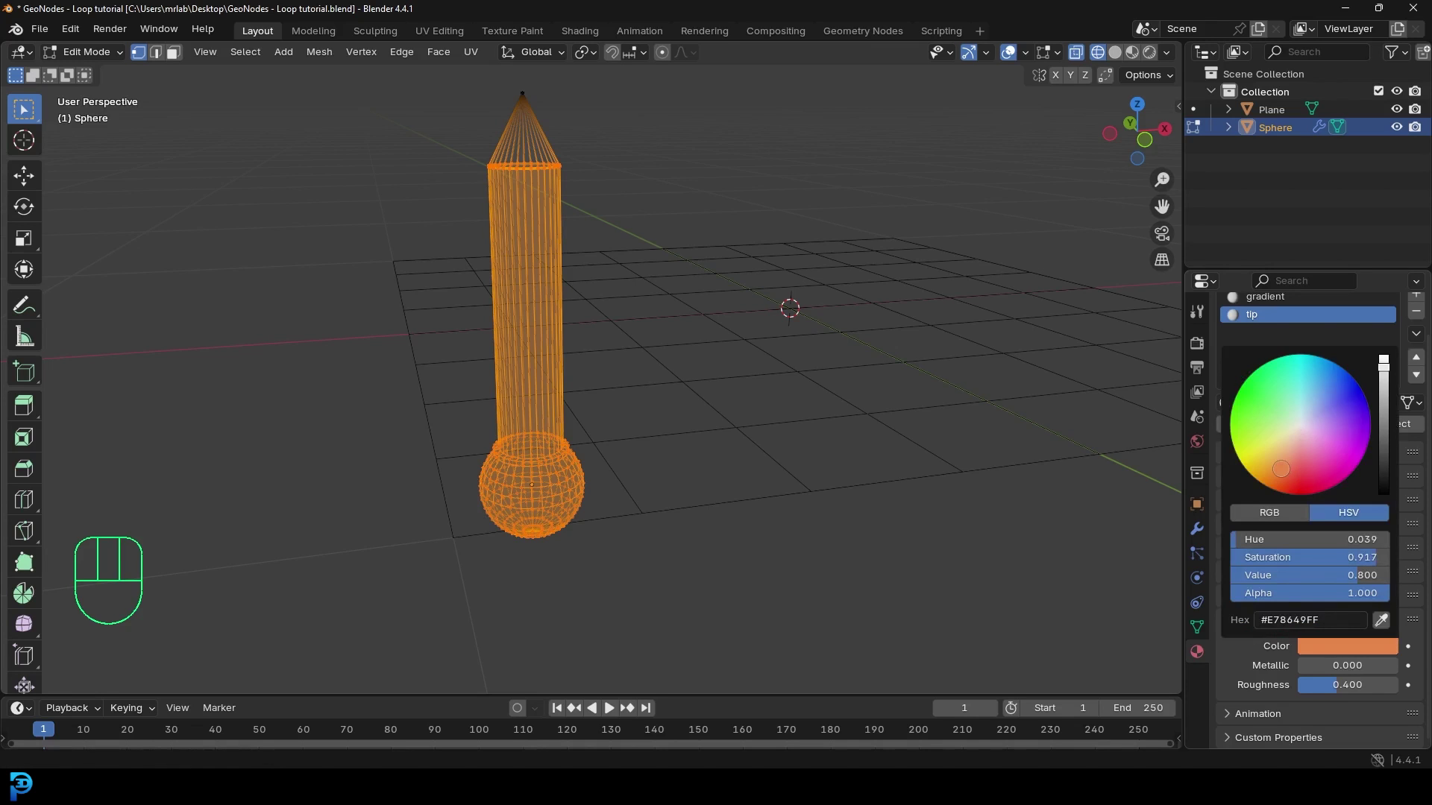
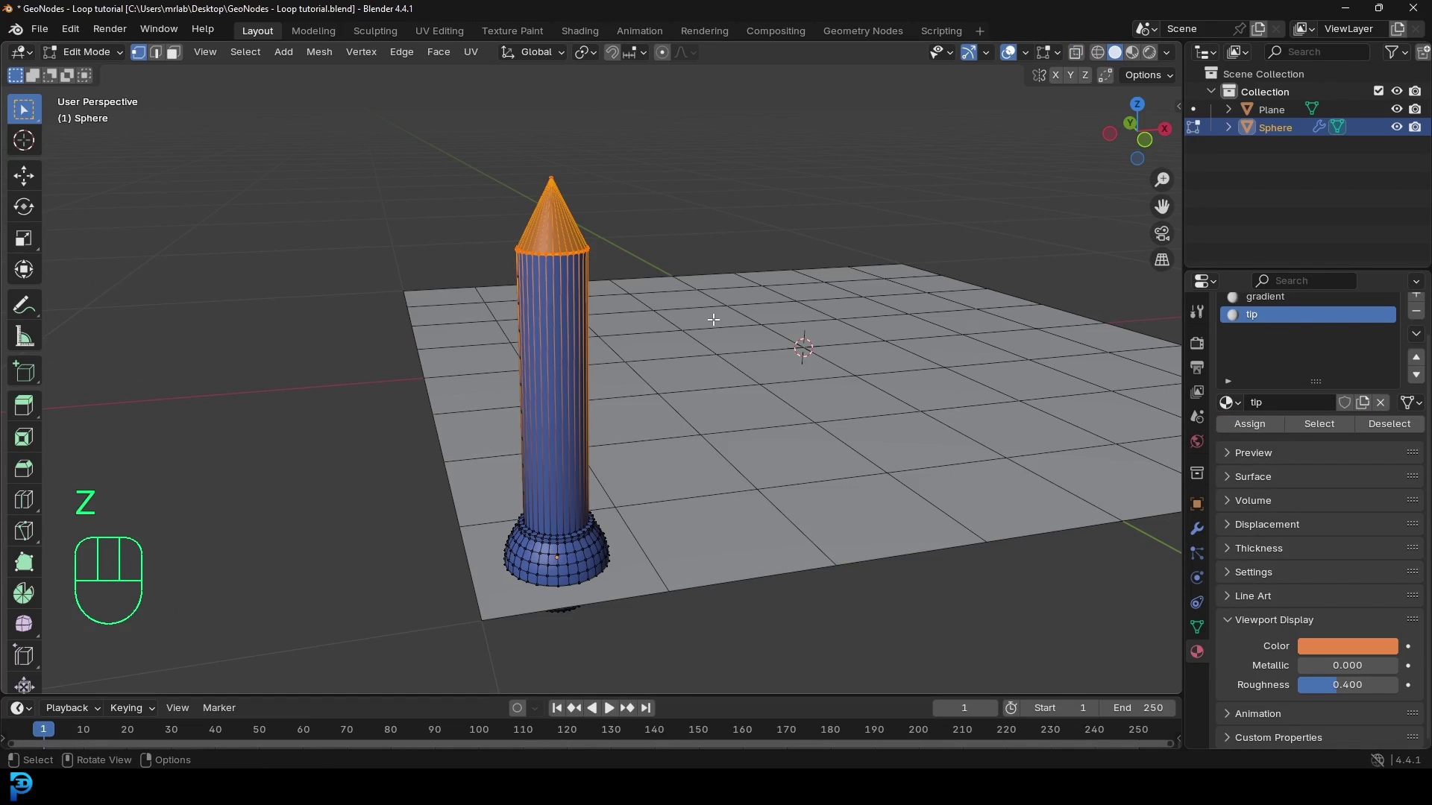
pyautogui.press('Tab')
pyautogui.moveTo(602, 346); pyautogui.dragTo(591, 373)
pyautogui.press('alt+a')
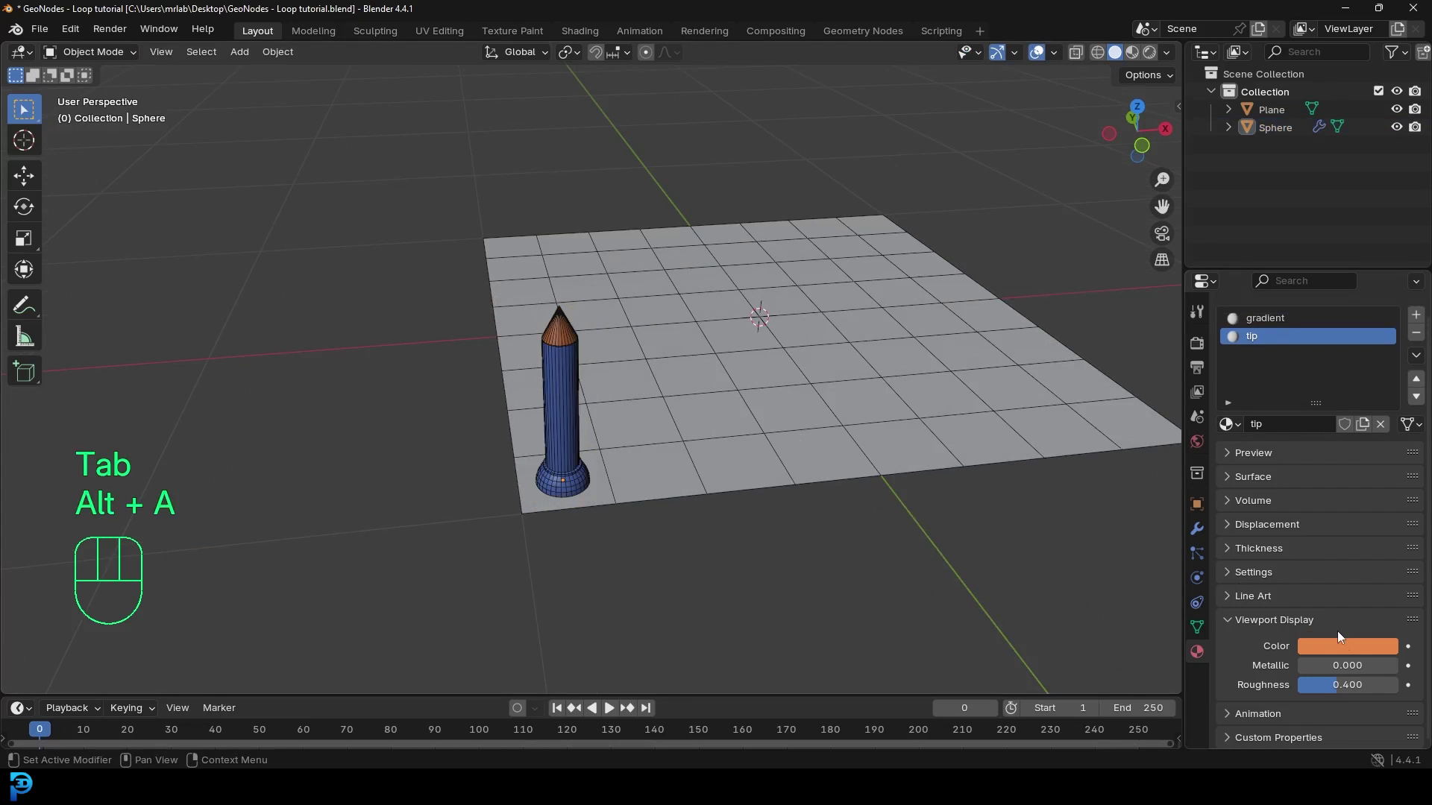
pyautogui.click(1348, 659)
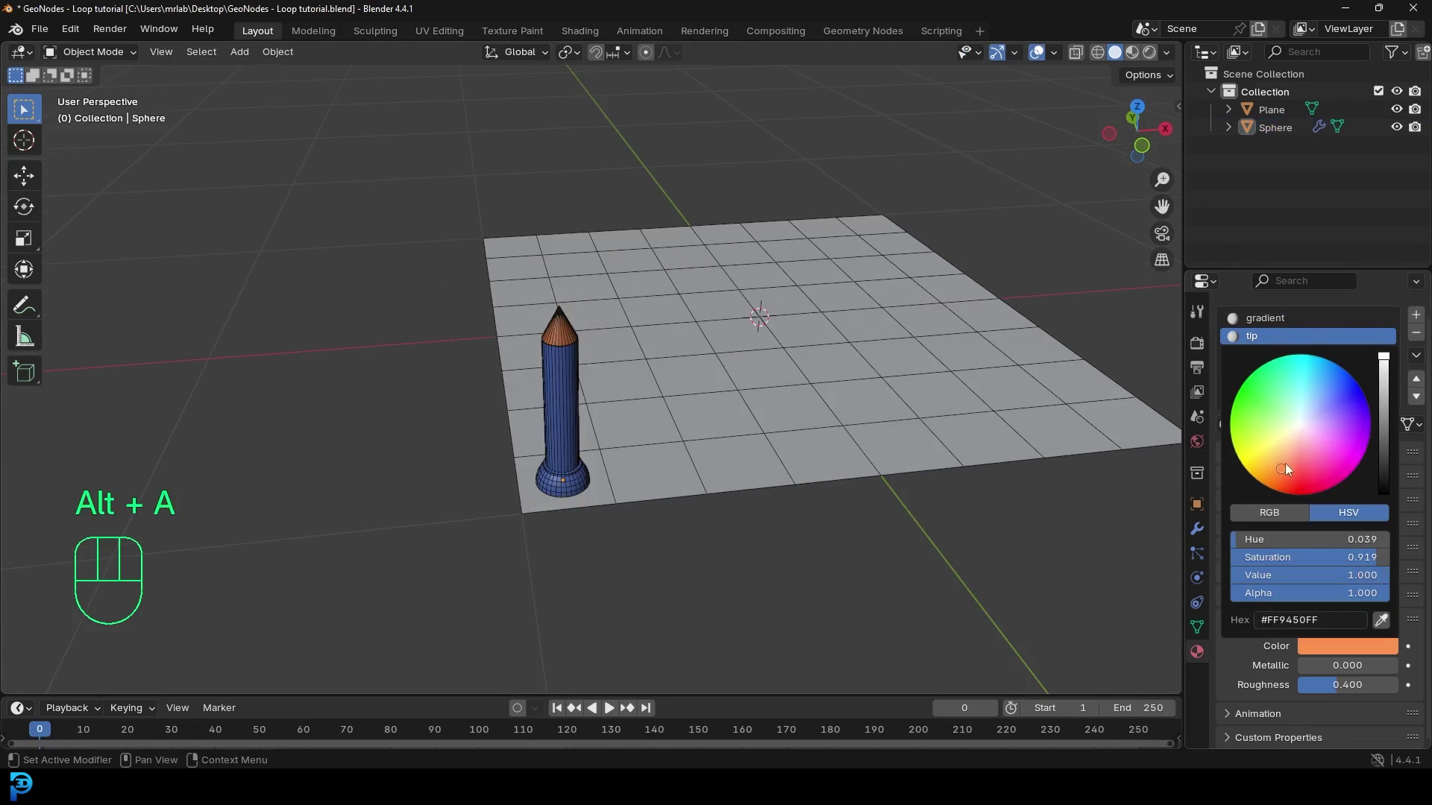
pyautogui.press('alt+a')
pyautogui.moveTo(685, 450); pyautogui.dragTo(680, 426)
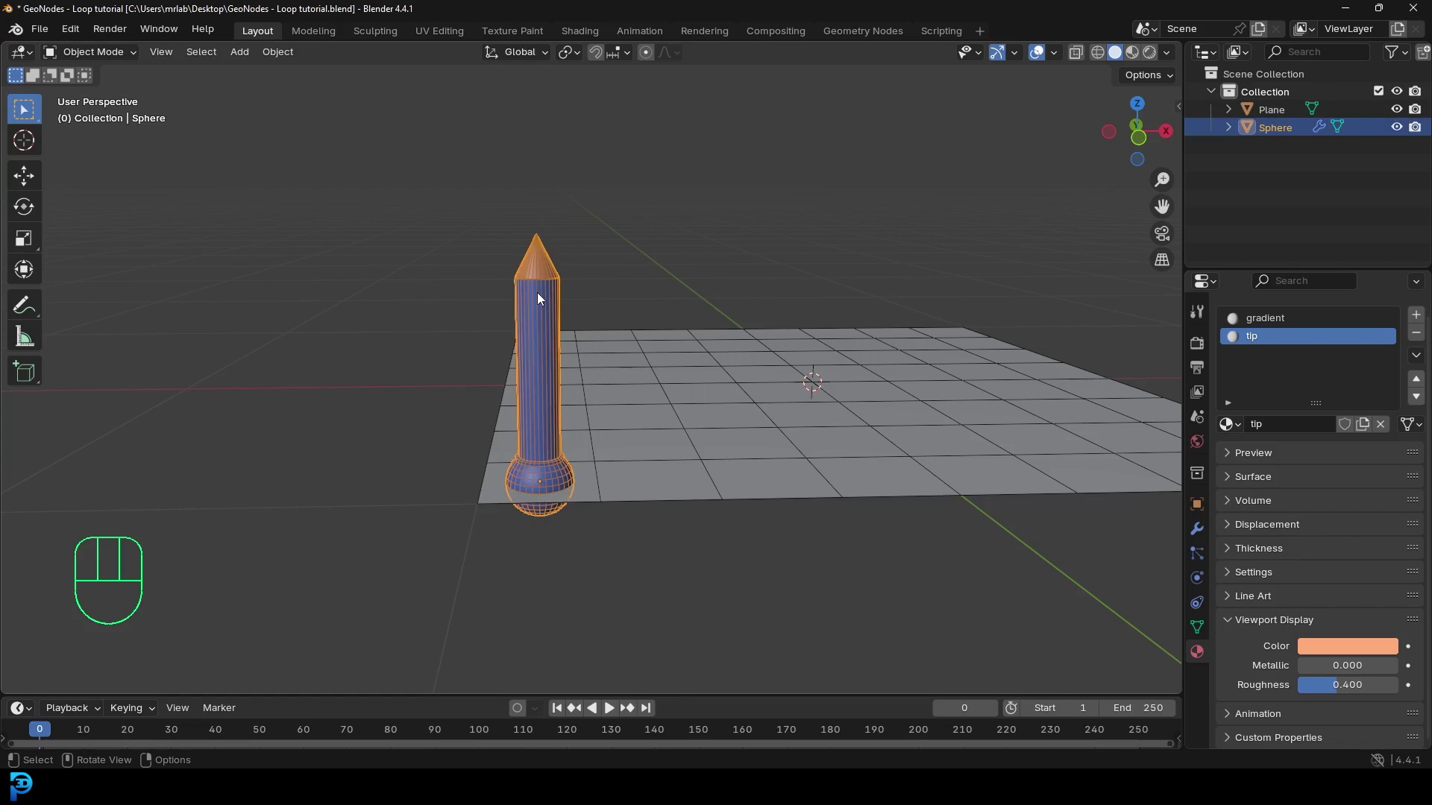
# Step: In top view, duplicate the pencil along X and repeat to make a row of eight
pyautogui.press('KP_7')
pyautogui.moveTo(674, 410); pyautogui.dragTo(465, 407)
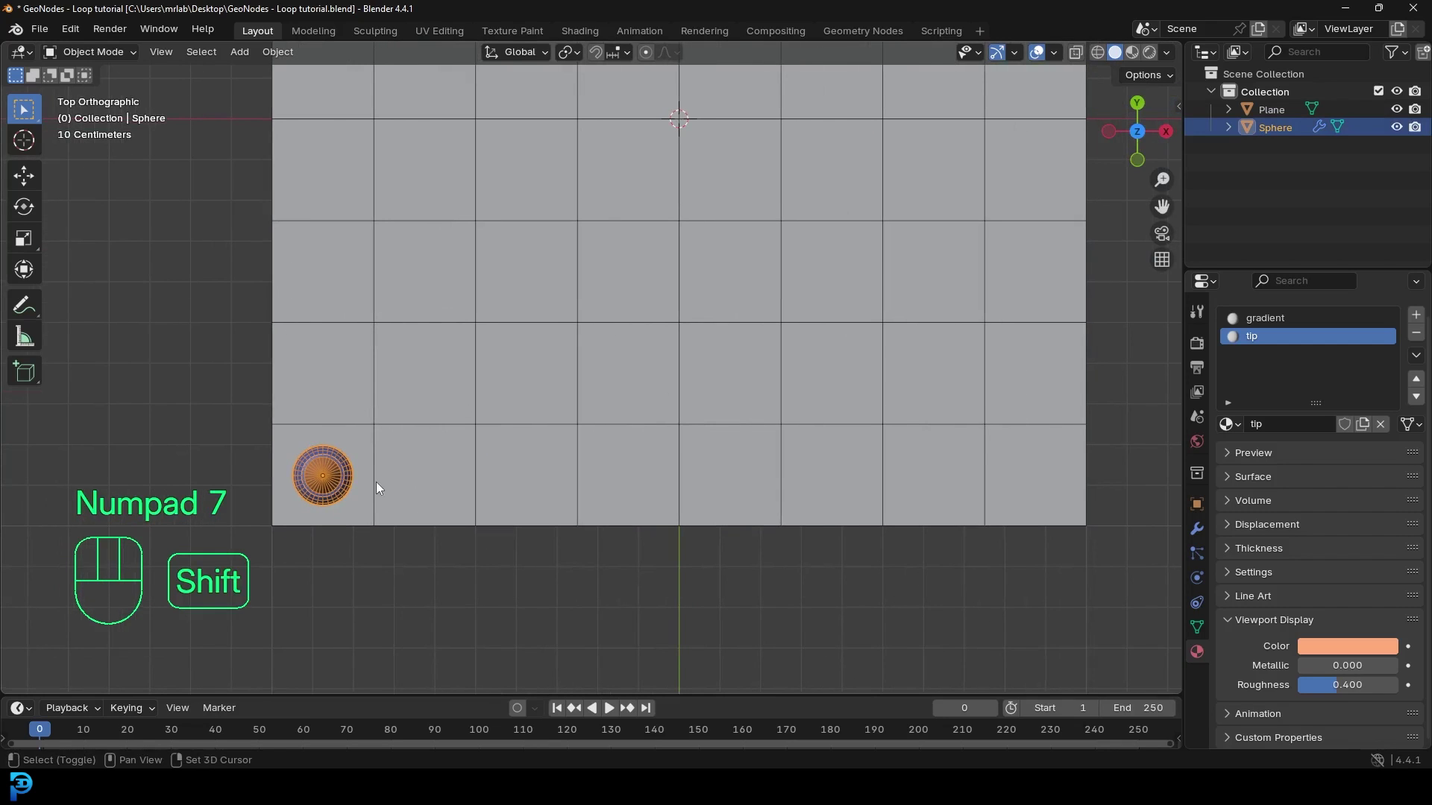
pyautogui.press('shift+d')
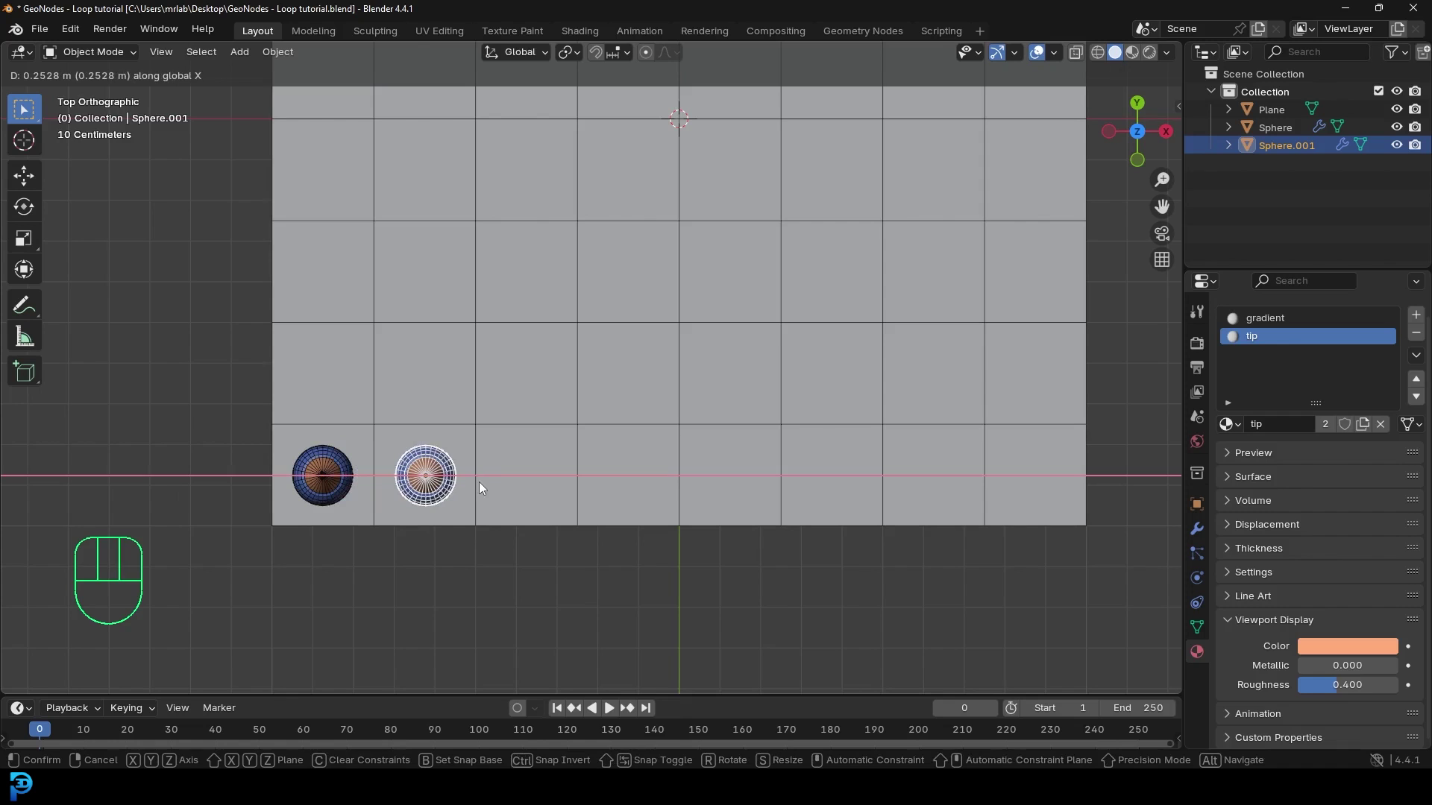
pyautogui.moveTo(478, 462); pyautogui.dragTo(607, 439)
pyautogui.middleClick(584, 556)
pyautogui.press('shift+r')
pyautogui.press('shift+r')
pyautogui.press('shift+r')
pyautogui.press('shift+r')
pyautogui.press('shift+r')
pyautogui.press('shift+r')
pyautogui.moveTo(699, 513); pyautogui.dragTo(581, 470)
# Step: Nudge individual pencils along X so the row is evenly spaced over the grid cells
pyautogui.middleClick(617, 414)
pyautogui.click(690, 414)
pyautogui.press('g')
pyautogui.click(428, 416)
pyautogui.press('g')
pyautogui.moveTo(322, 419); pyautogui.dragTo(617, 391)
pyautogui.press('g')
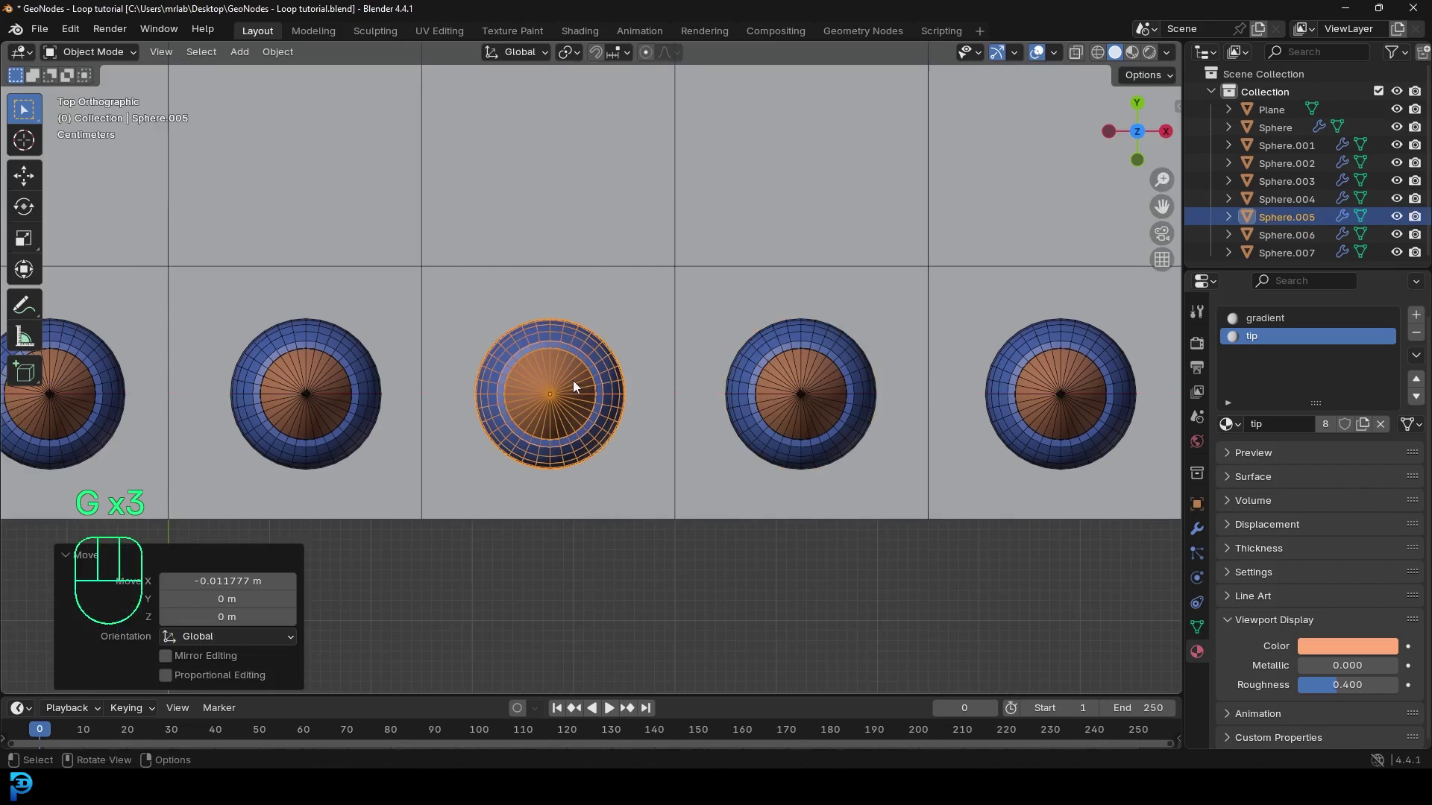
pyautogui.click(332, 384)
pyautogui.press('g')
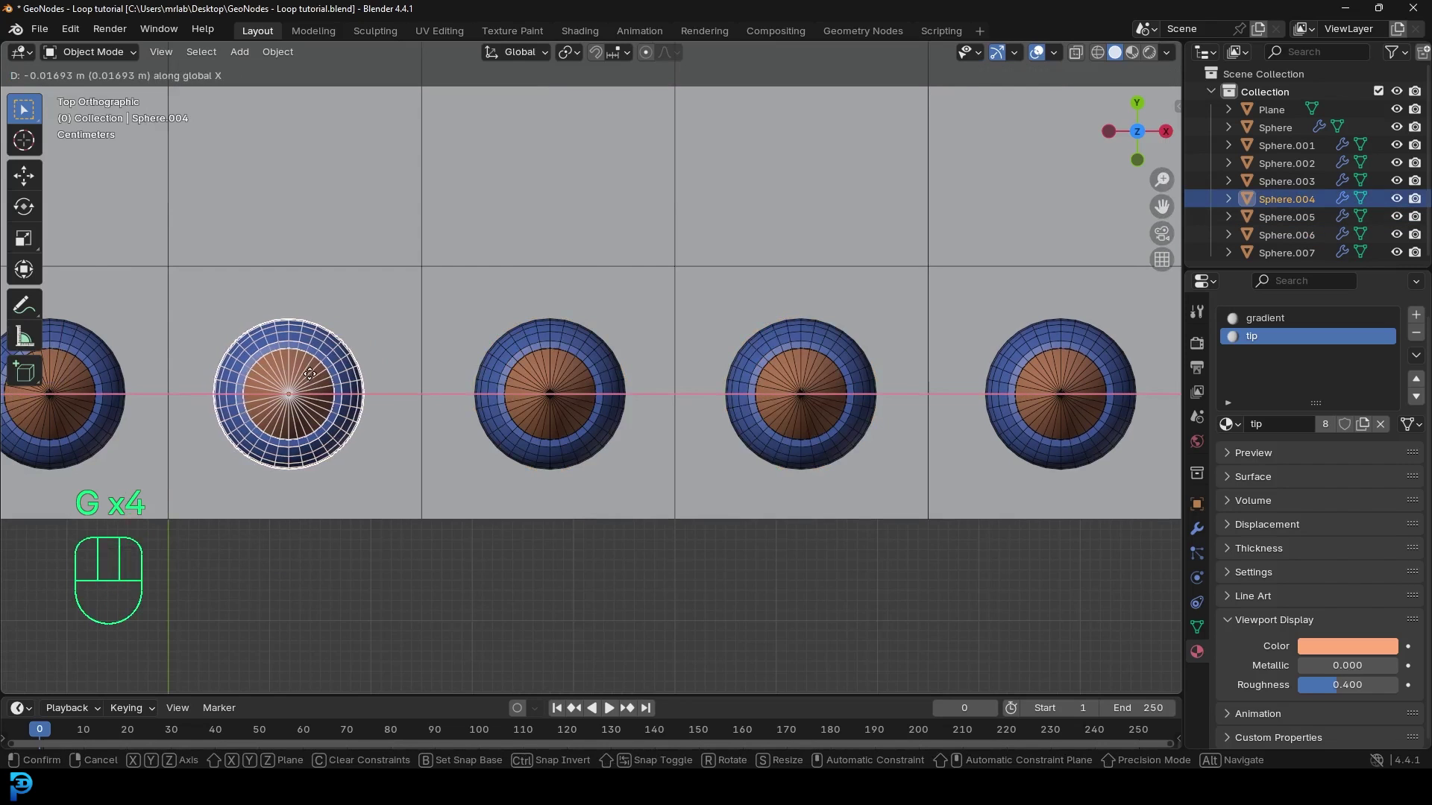
pyautogui.click(379, 378)
pyautogui.moveTo(390, 387); pyautogui.dragTo(483, 390)
pyautogui.press('g')
pyautogui.click(560, 391)
pyautogui.press('g')
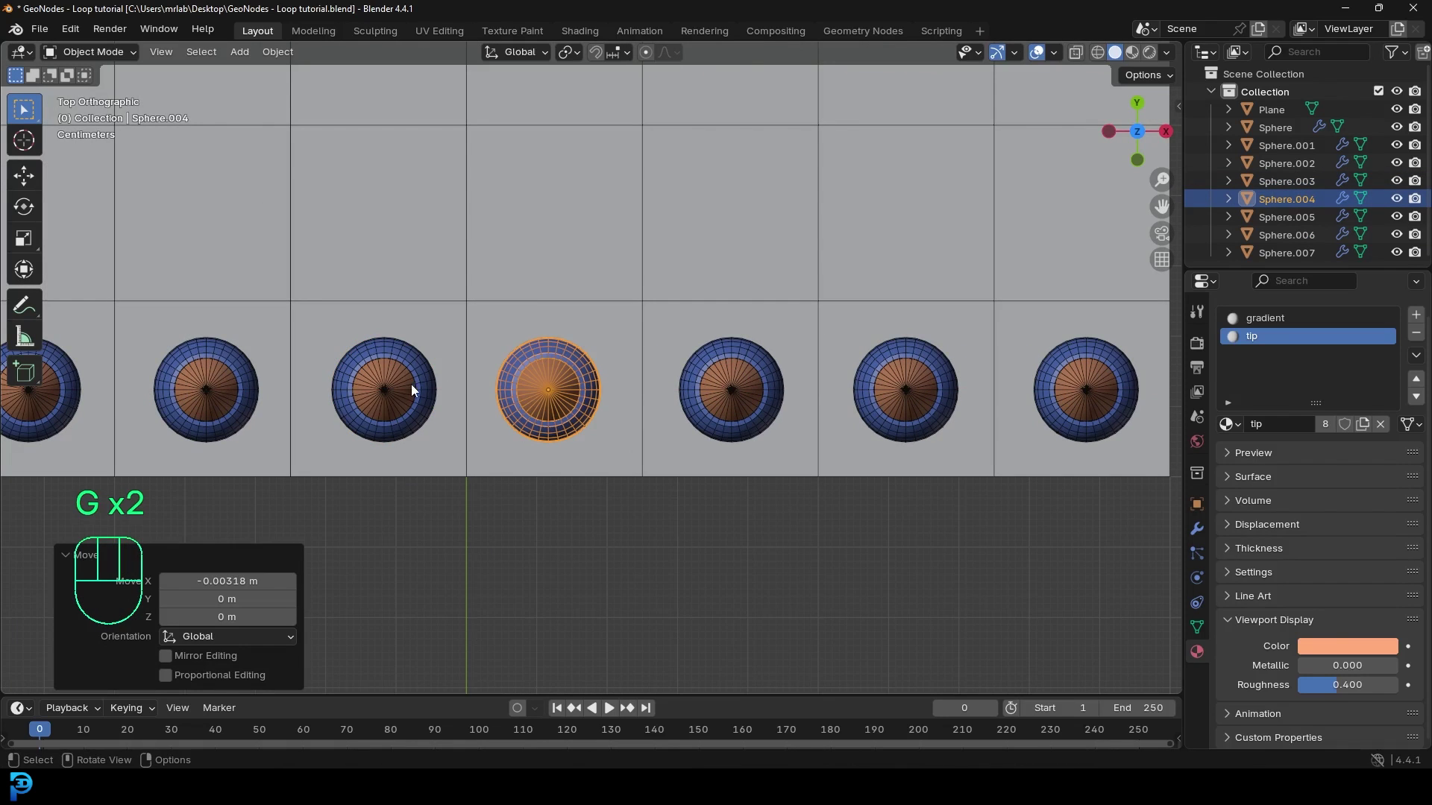
pyautogui.click(398, 389)
pyautogui.press('g')
# Step: Duplicate the whole row of pencils along Y, one grid cell down, then again
pyautogui.click(229, 377)
pyautogui.press('g')
pyautogui.press('alt+a')
pyautogui.moveTo(640, 414); pyautogui.dragTo(611, 234)
pyautogui.moveTo(430, 262); pyautogui.dragTo(798, 324)
pyautogui.press('KP_7')
pyautogui.moveTo(496, 418); pyautogui.dragTo(550, 493)
# Step: Repeat the row duplication along Y until the pencil grid covers the whole plane
pyautogui.press('shift+d')
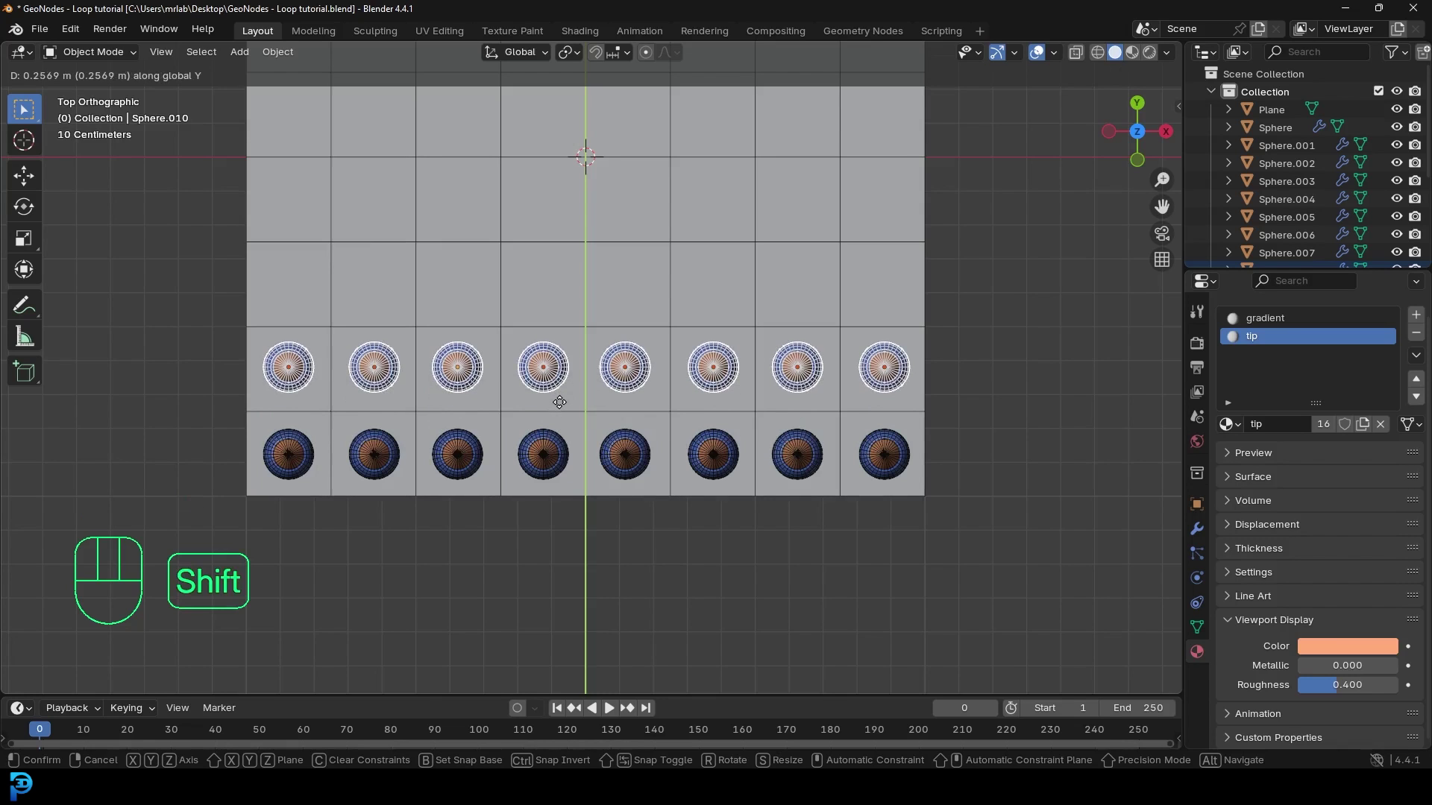
pyautogui.press('shift+r')
pyautogui.press('shift+r')
pyautogui.press('shift+r')
pyautogui.press('shift+r')
pyautogui.moveTo(818, 330); pyautogui.dragTo(815, 417)
pyautogui.press('shift+r')
pyautogui.press('shift+r')
pyautogui.middleClick(549, 348)
pyautogui.press('g')
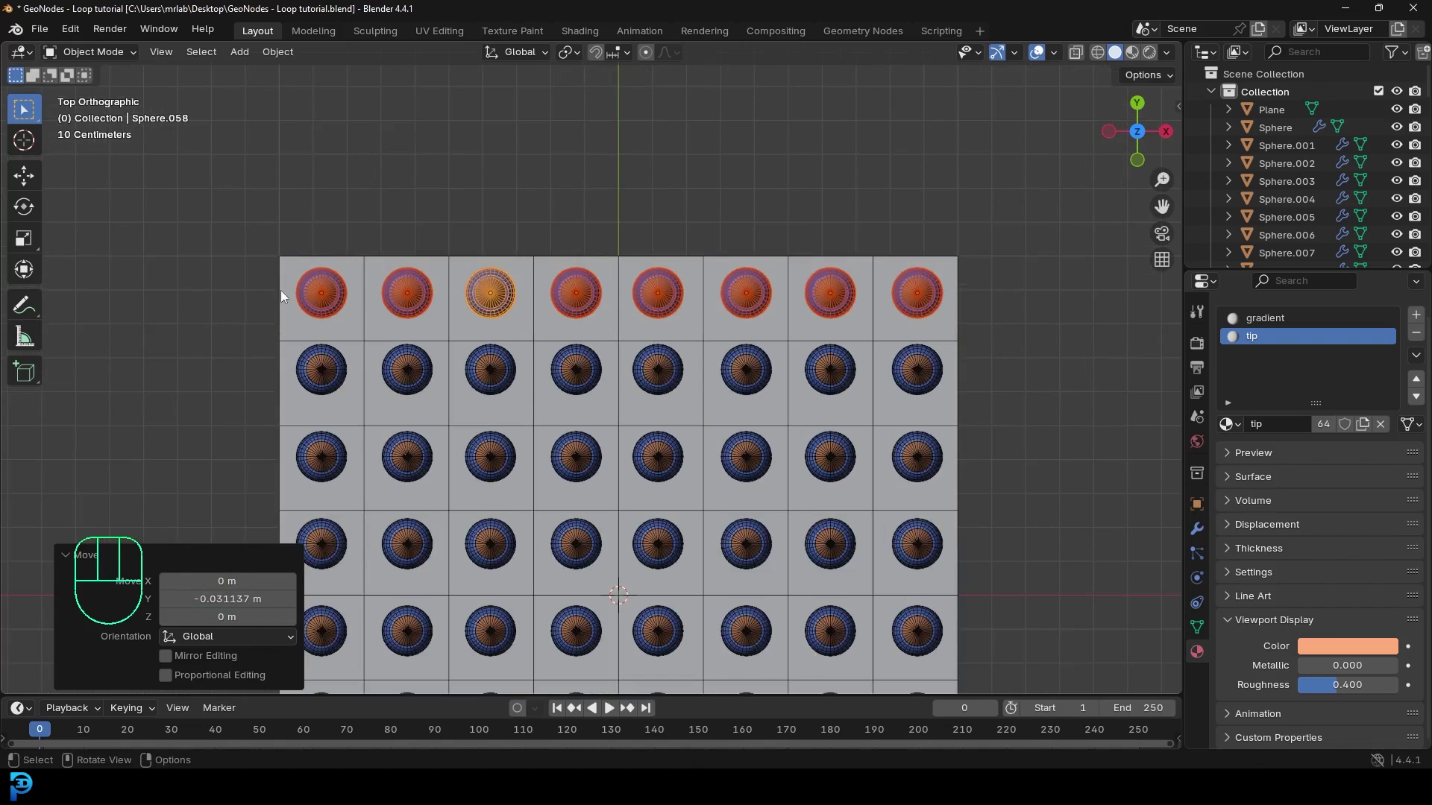
# Step: Enable the Outliner's Selectable filter and make the backdrop Plane unselectable
pyautogui.click(284, 266)
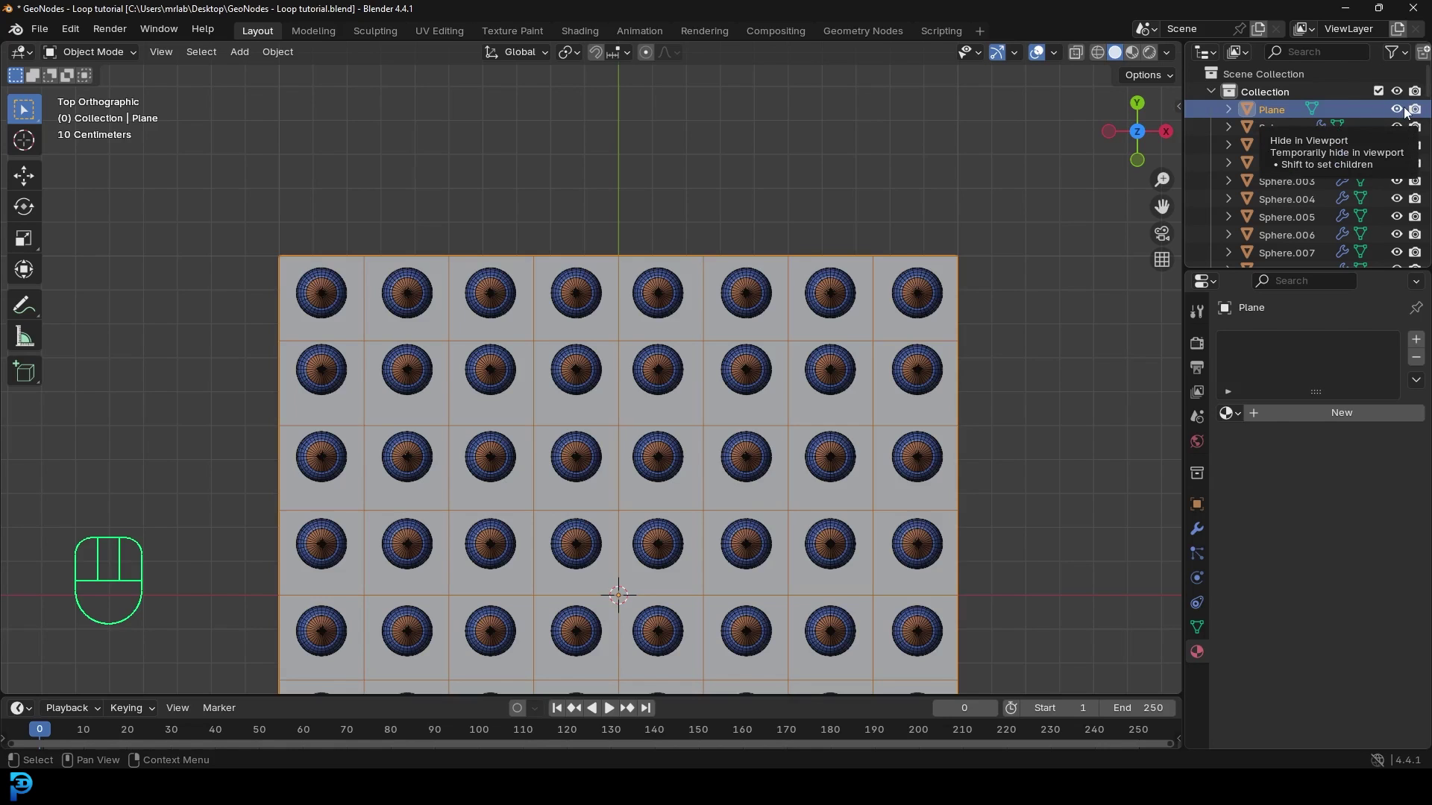
pyautogui.moveTo(1405, 54); pyautogui.dragTo(1089, 21)
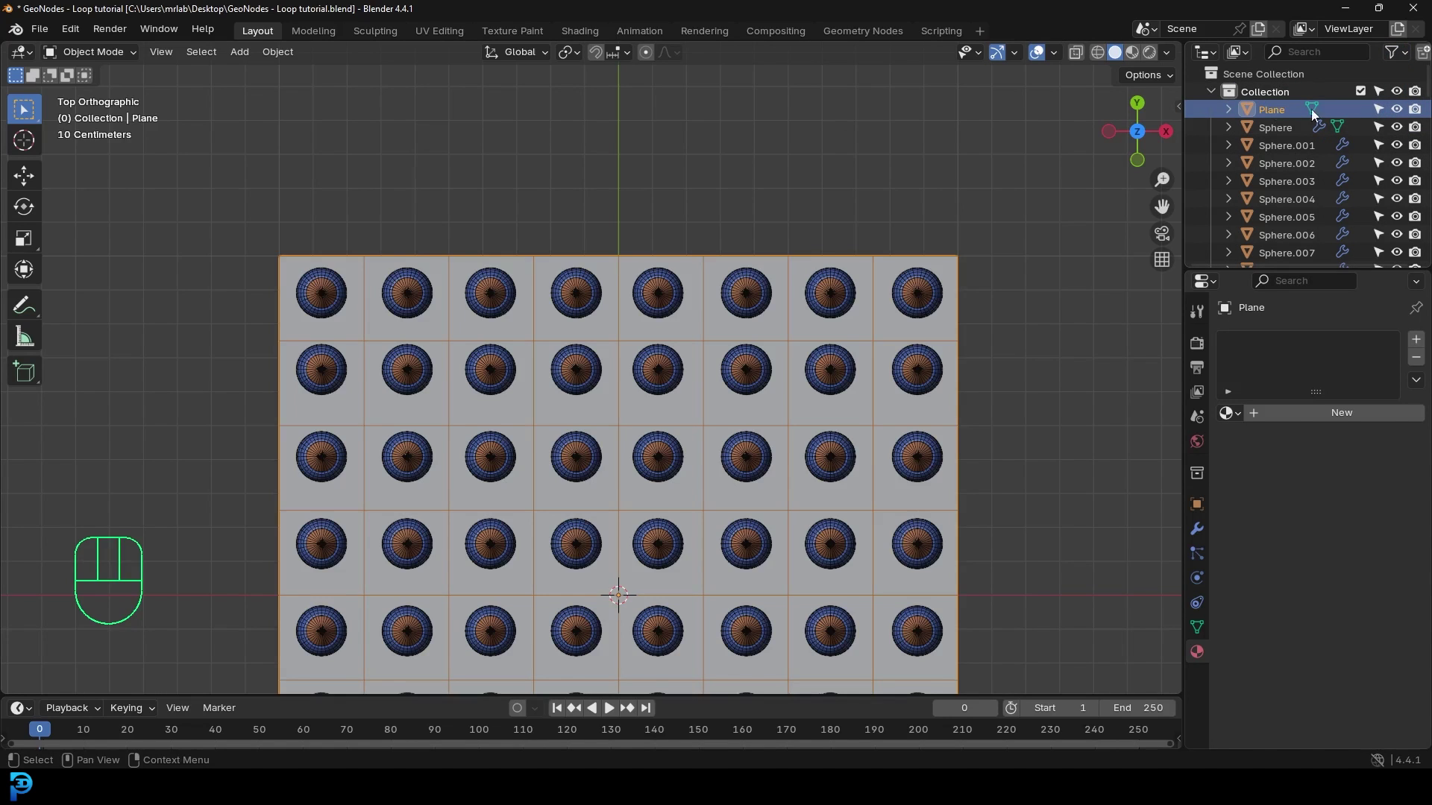
pyautogui.click(894, 259)
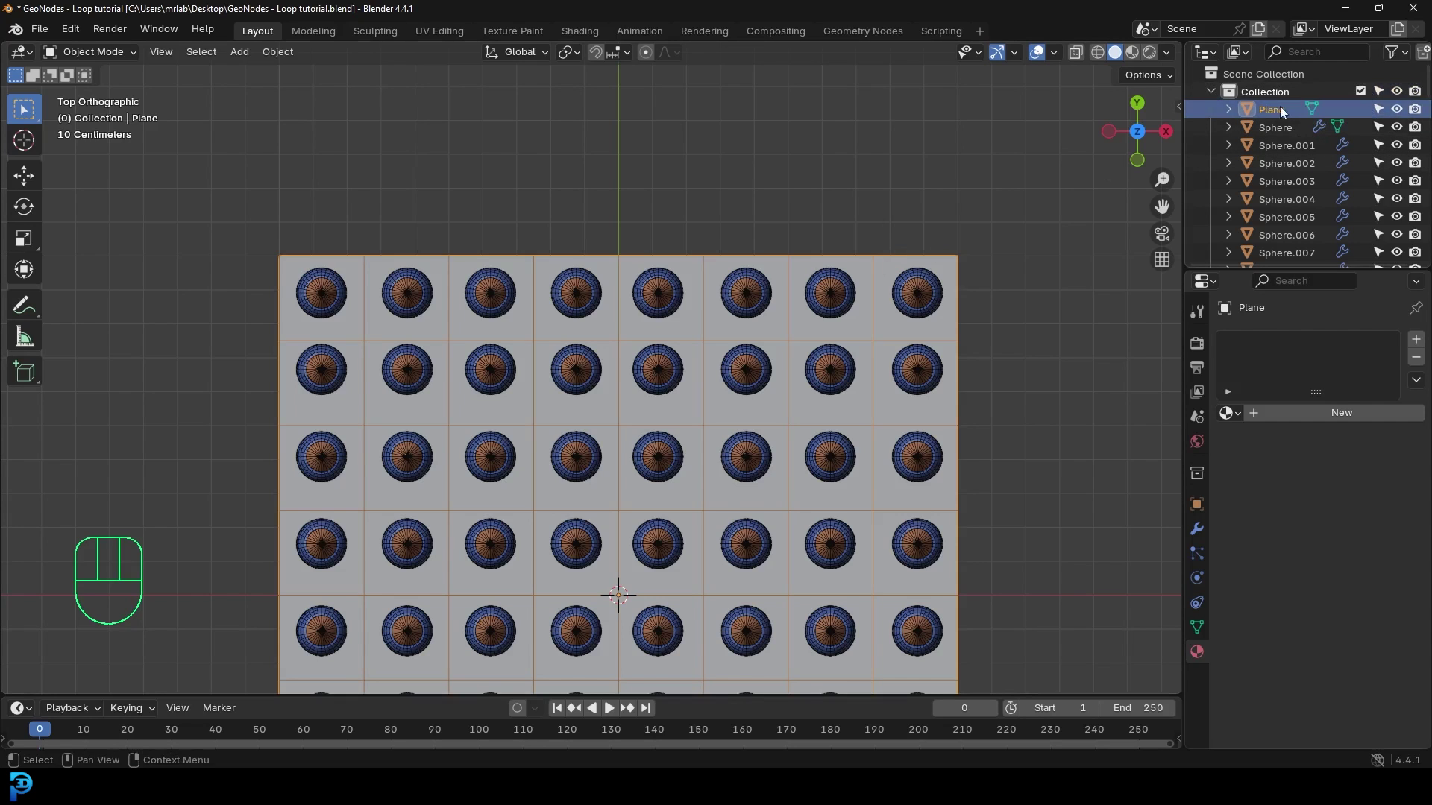
pyautogui.click(1381, 112)
# Step: Box-select a row of pencils and shift it along the Y axis
pyautogui.moveTo(335, 360); pyautogui.dragTo(976, 383)
pyautogui.press('g')
pyautogui.moveTo(785, 484); pyautogui.dragTo(958, 478)
pyautogui.press('g')
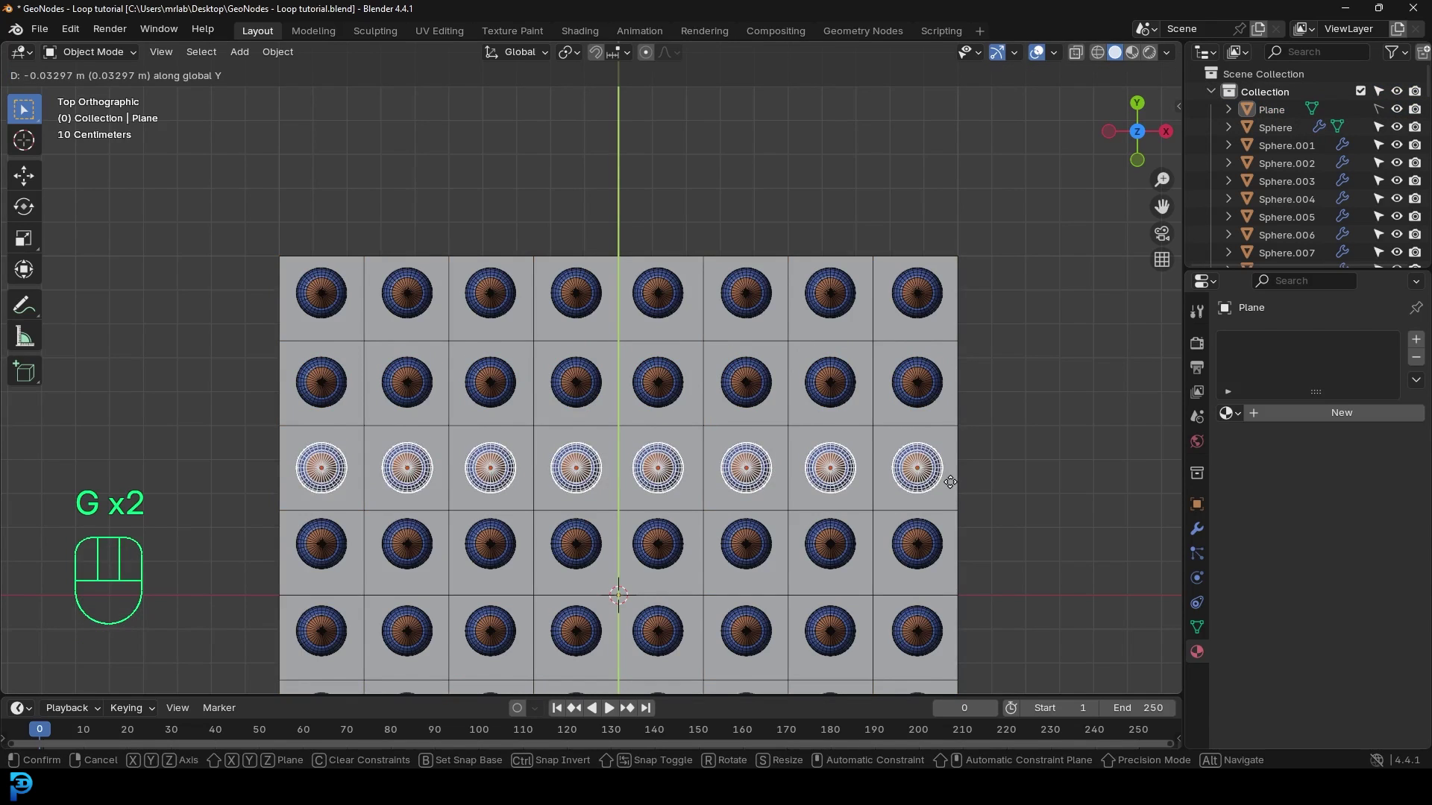
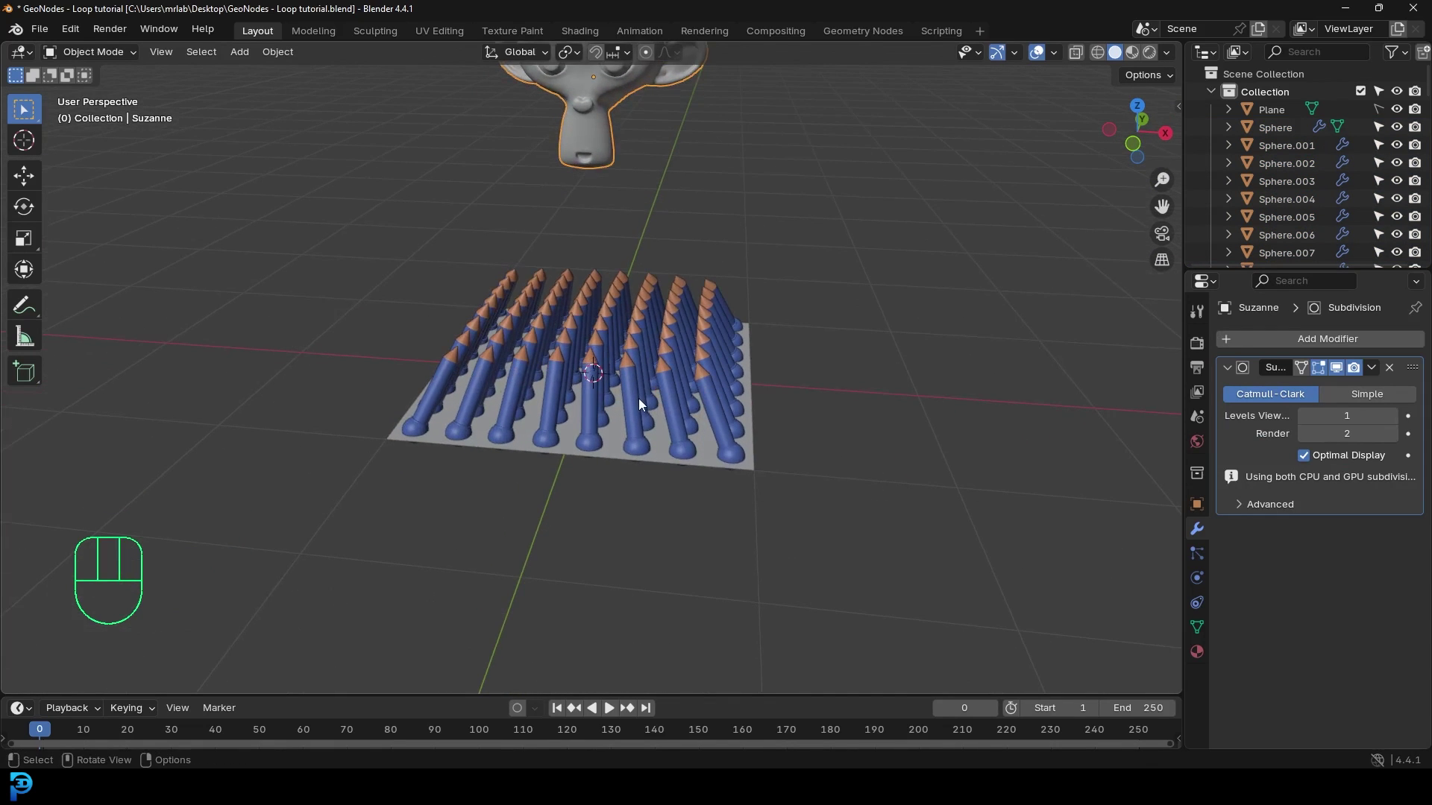
# Step: Pick the Plane from the Outliner and enter Edit Mode in face select
pyautogui.middleClick(586, 472)
pyautogui.click(1271, 111)
pyautogui.click(1384, 109)
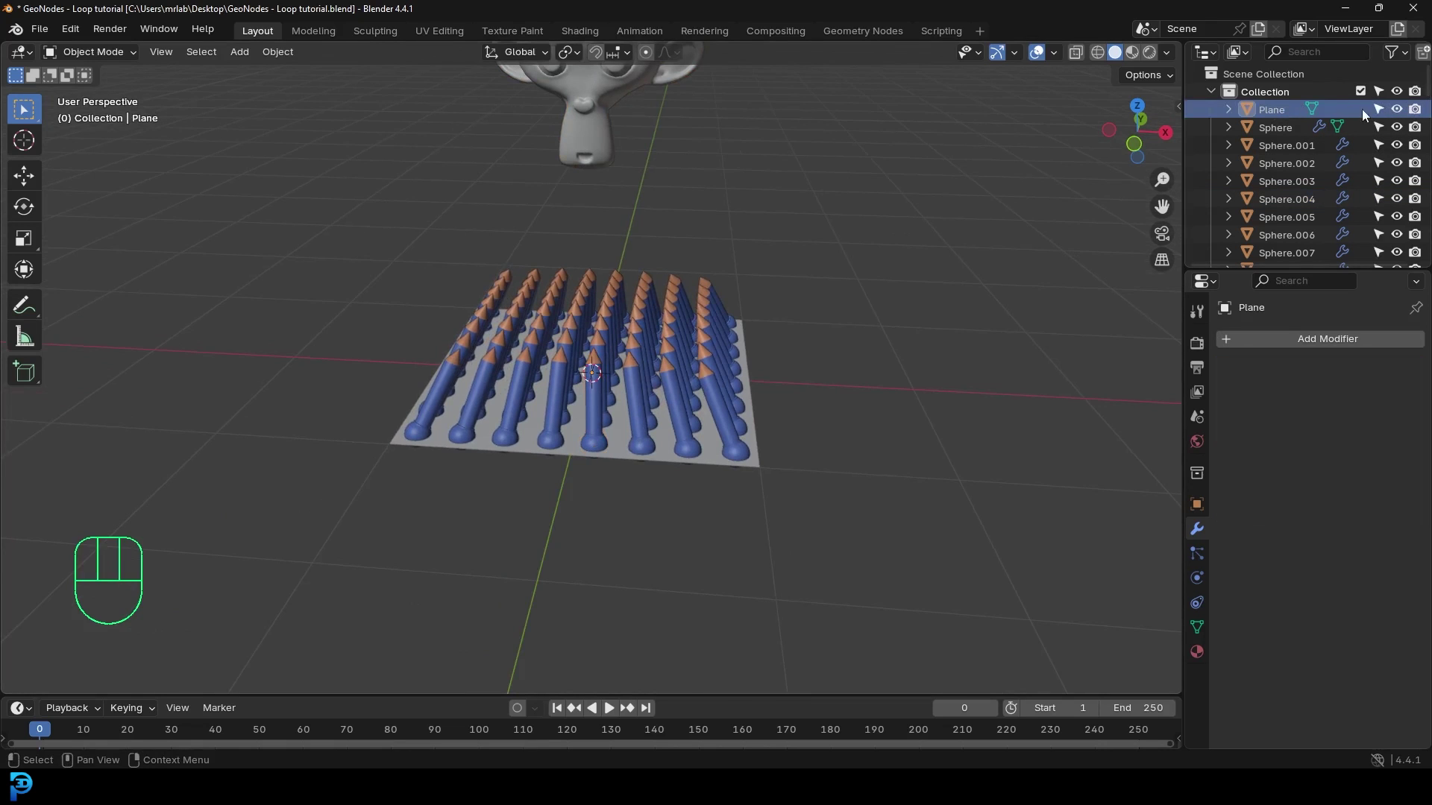
pyautogui.press('Tab')
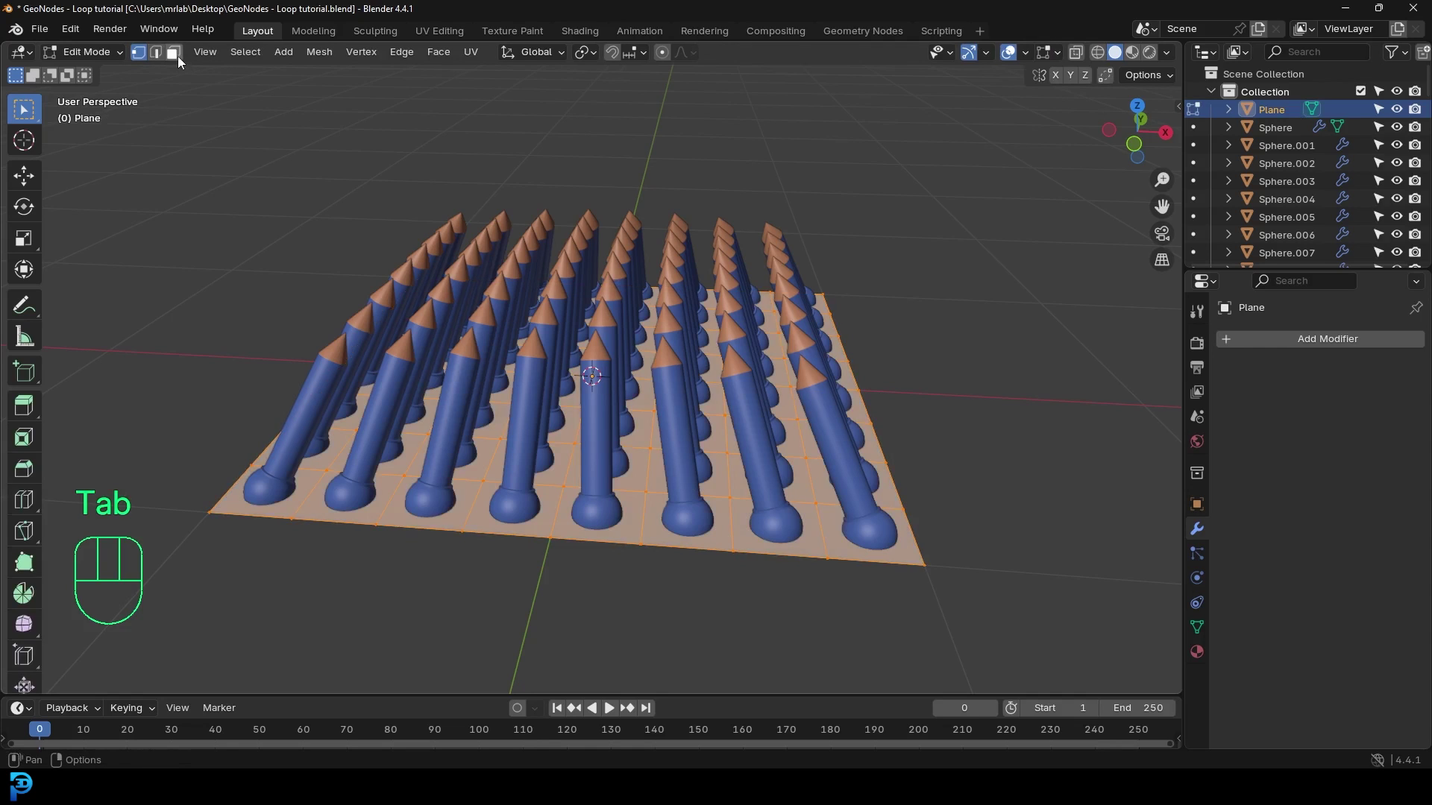
pyautogui.click(182, 60)
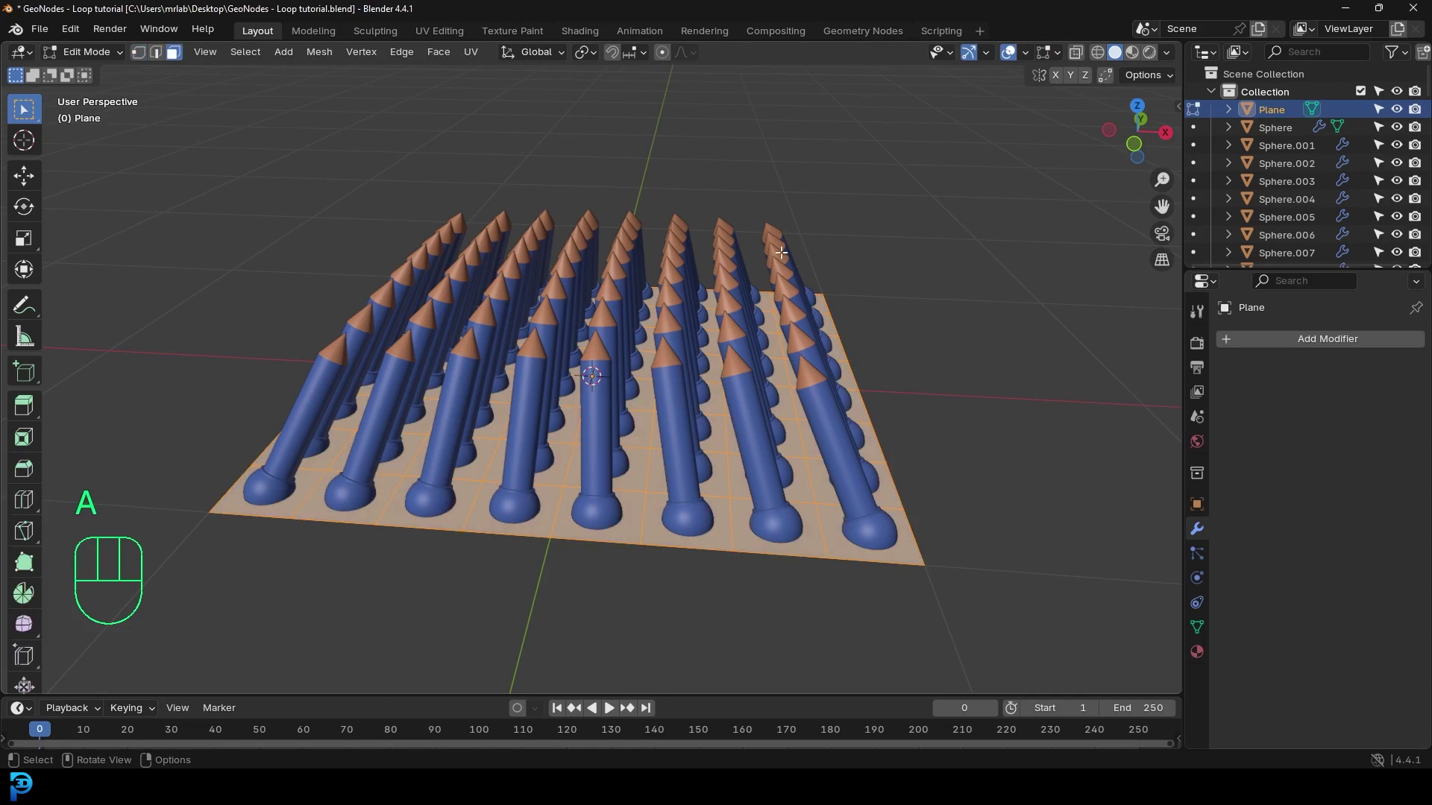
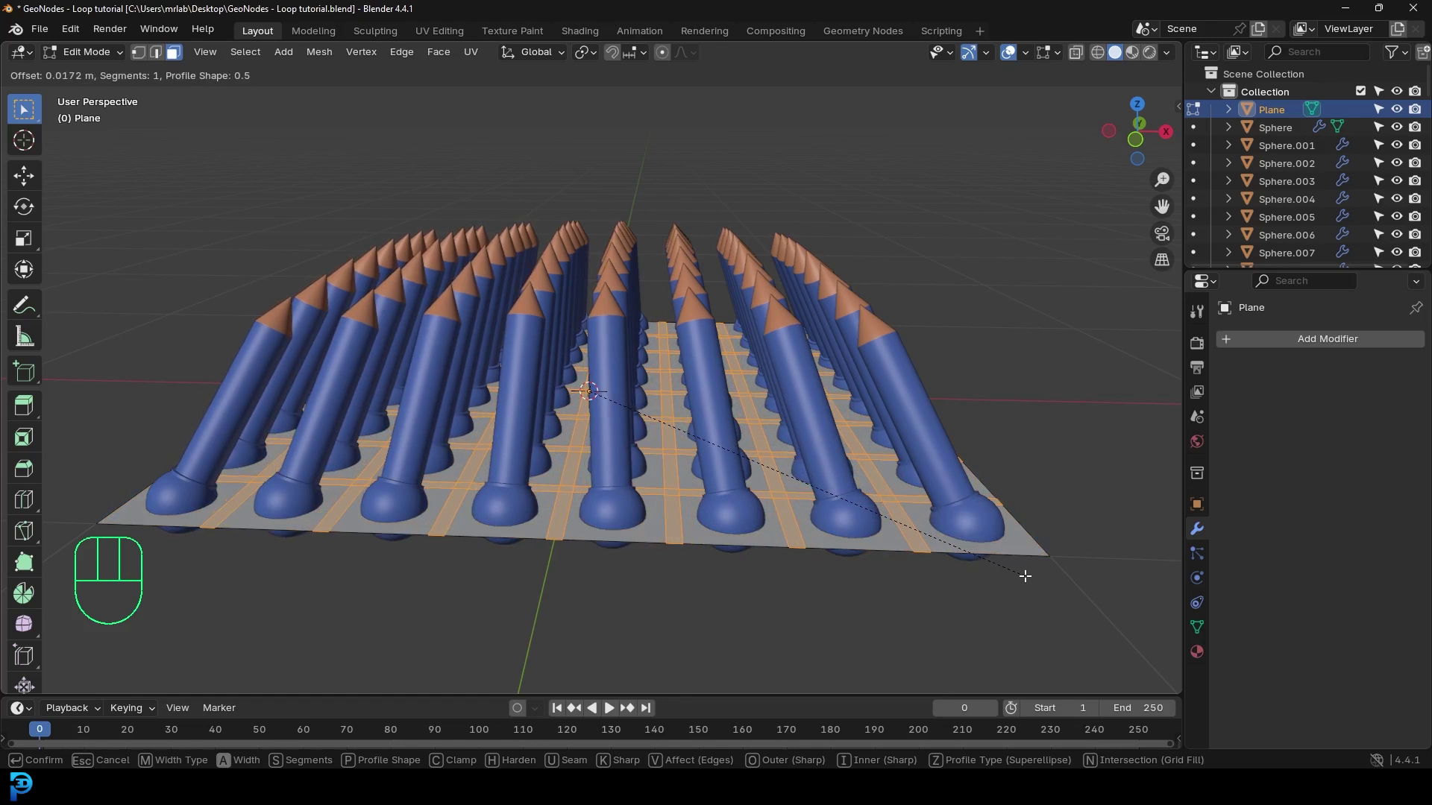
# Step: Bevel the grid edges, invert to the square faces and delete them, leaving thin crossing bars
pyautogui.press('ctrl+z')
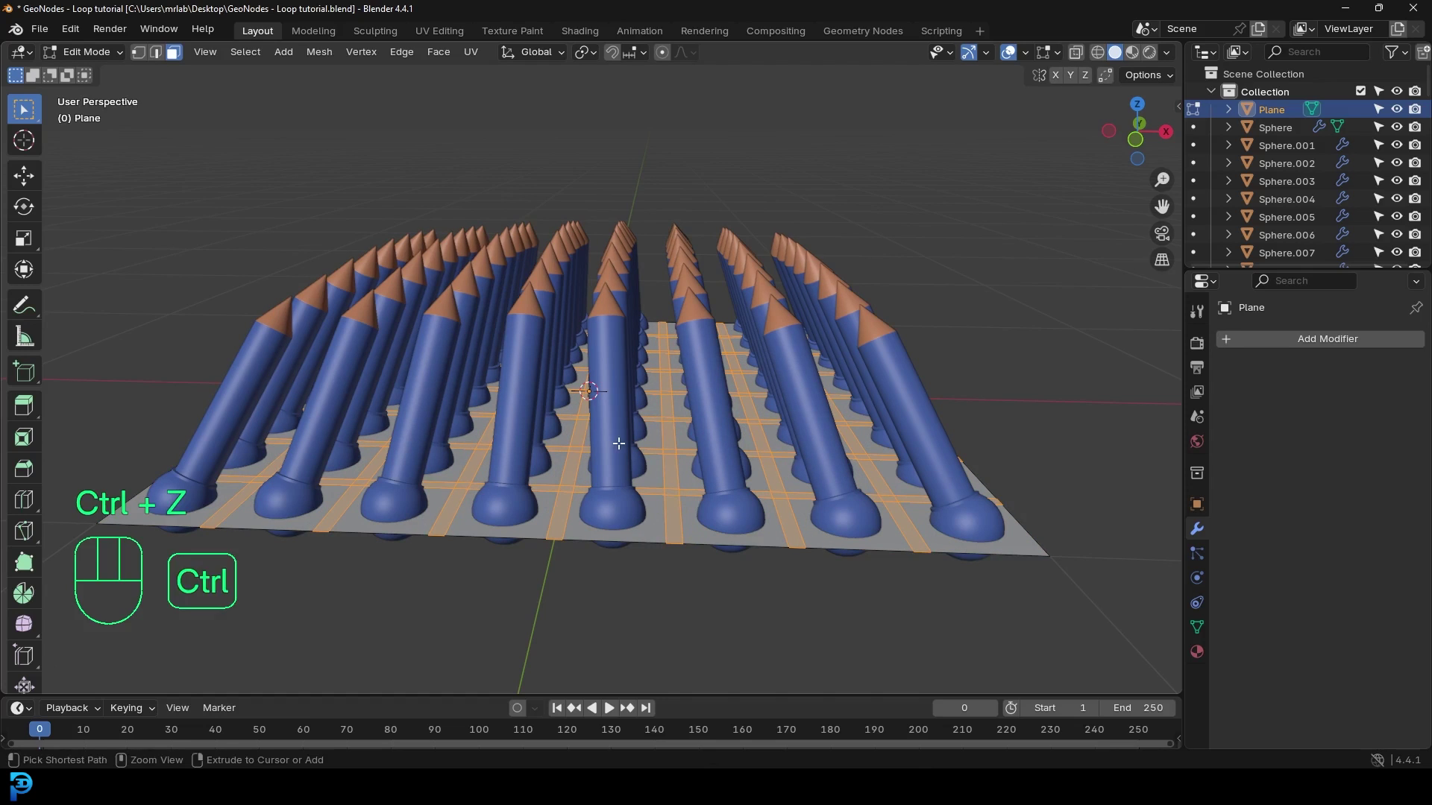
pyautogui.press('ctrl+i')
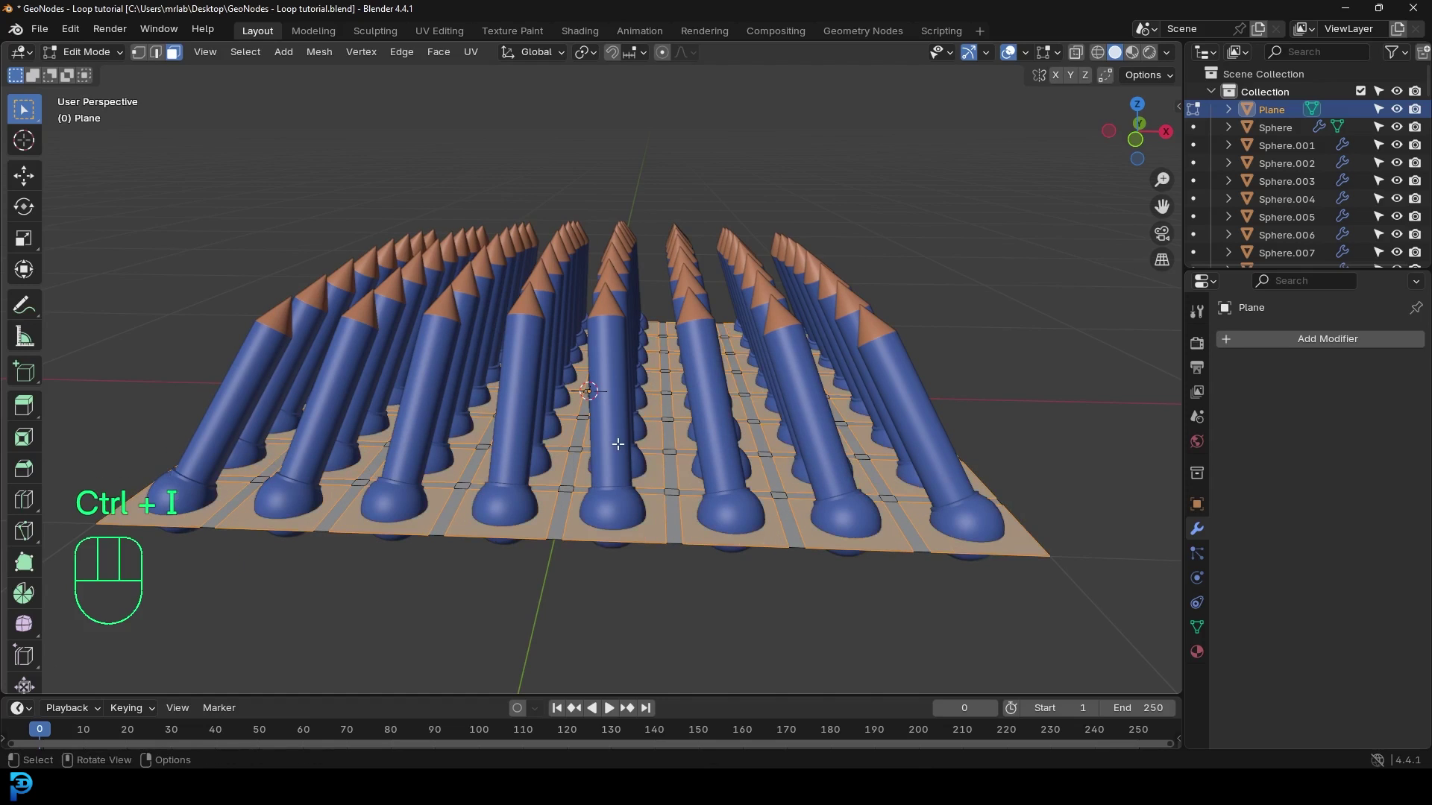
pyautogui.press('x')
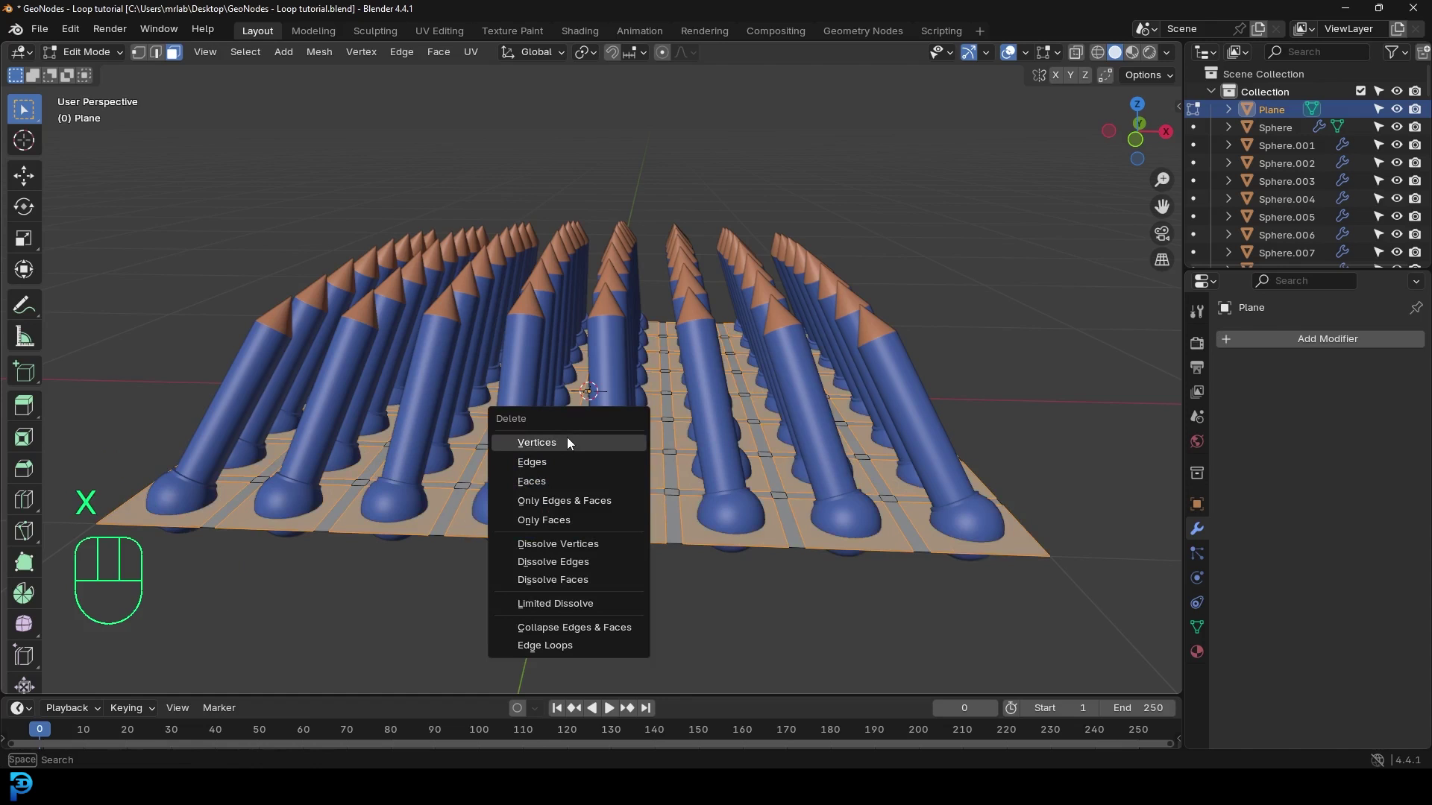
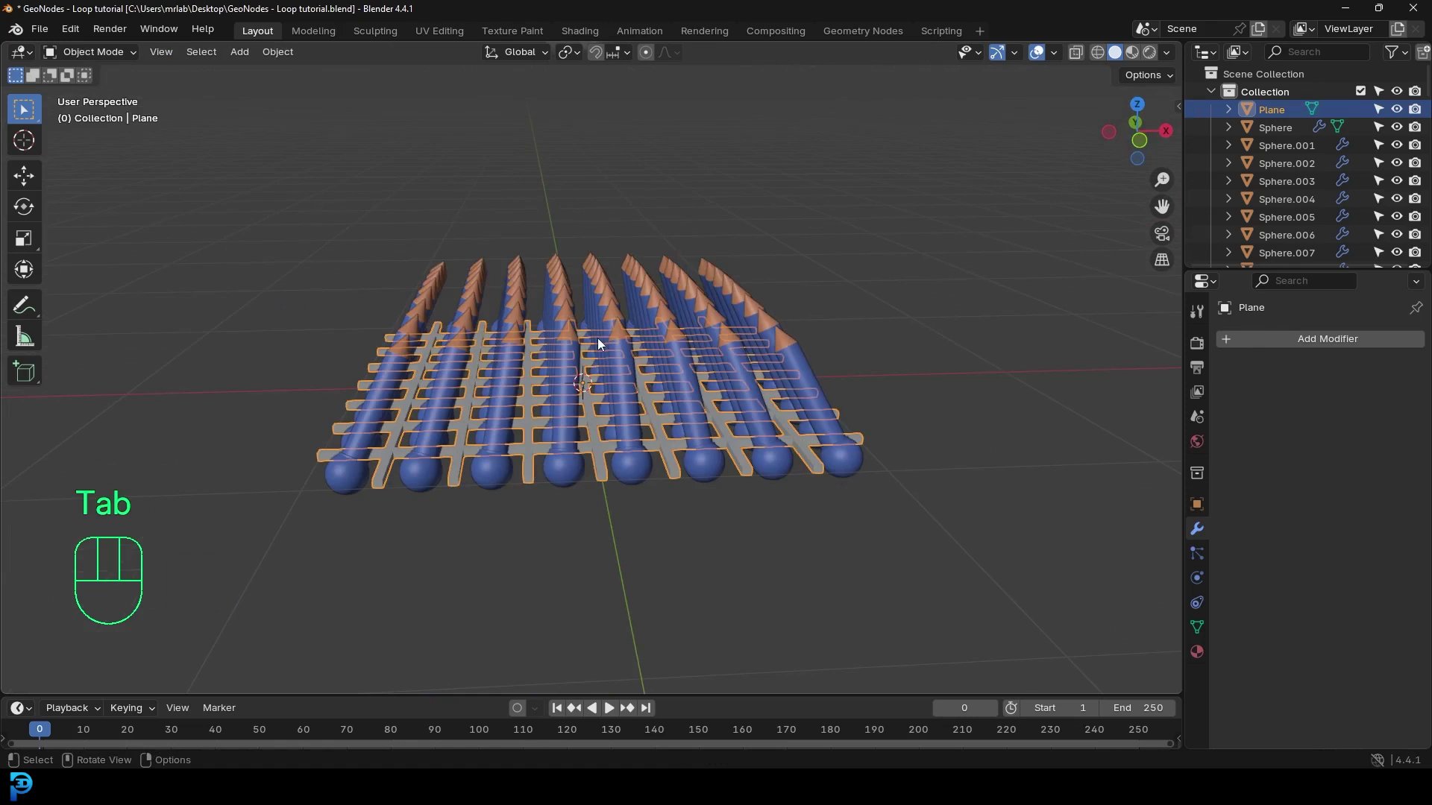
pyautogui.middleClick(613, 338)
# Step: Add a circle, build it into a large cylinder base under the grid, and bevel its top rim
pyautogui.press('alt+a')
pyautogui.press('shift+a')
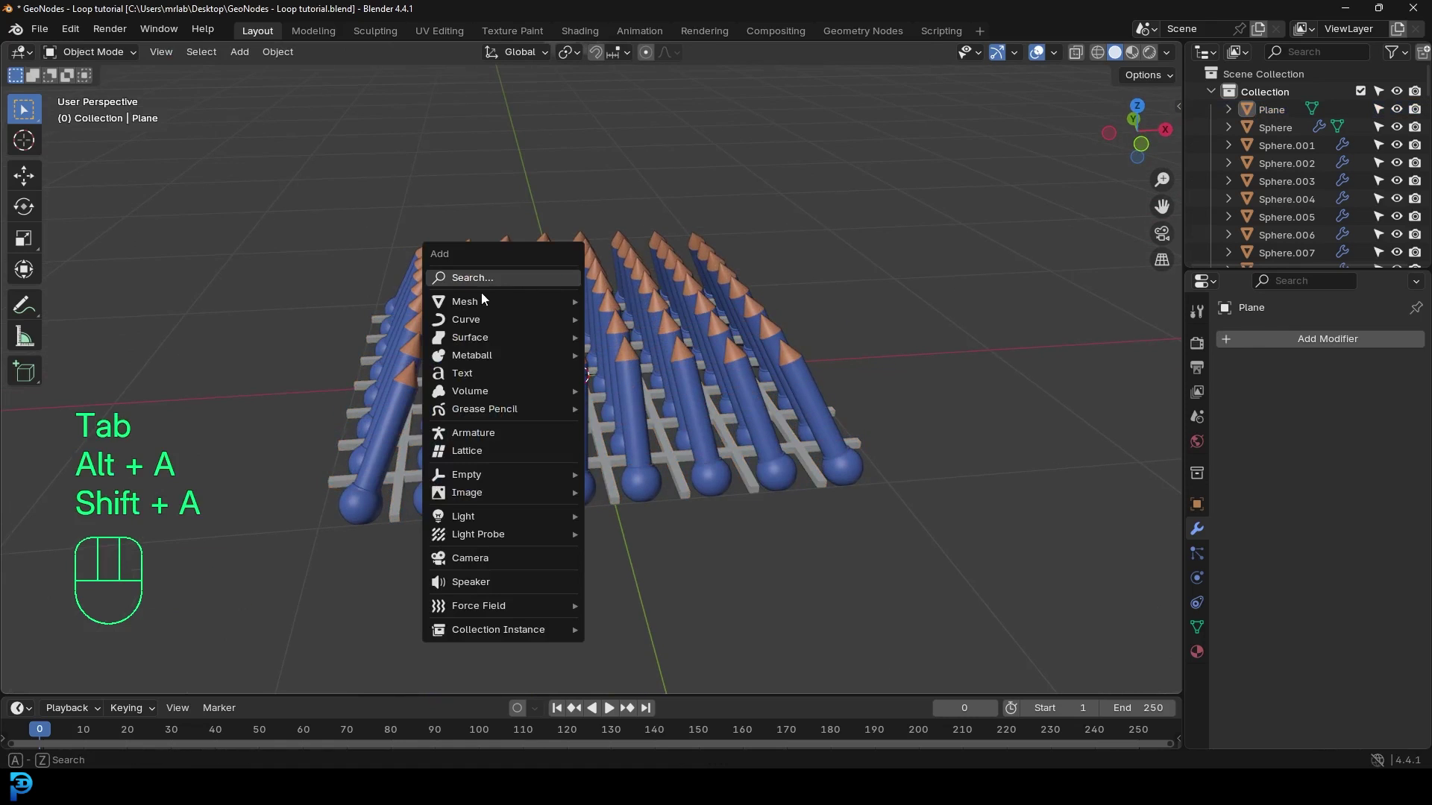
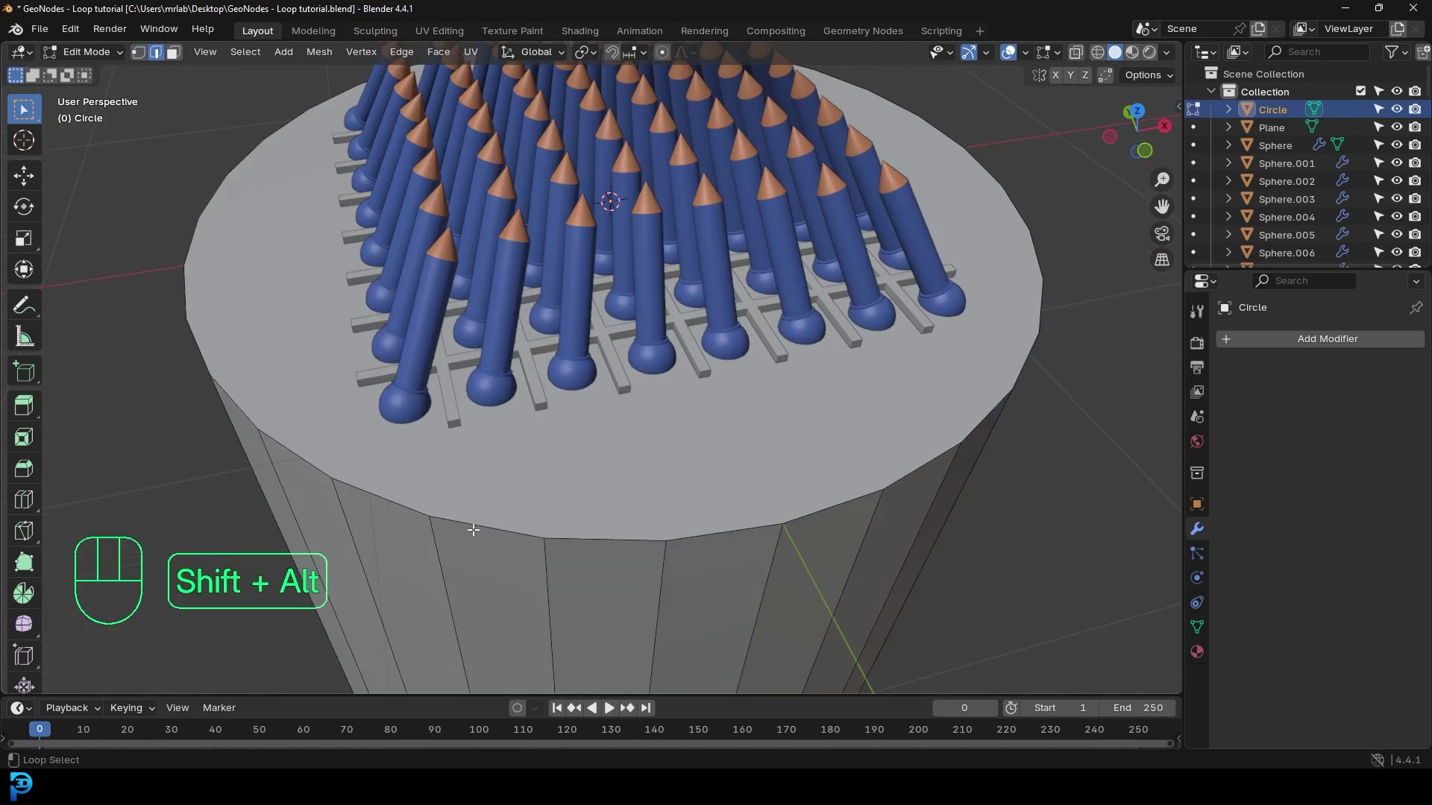
pyautogui.press('ctrl+b')
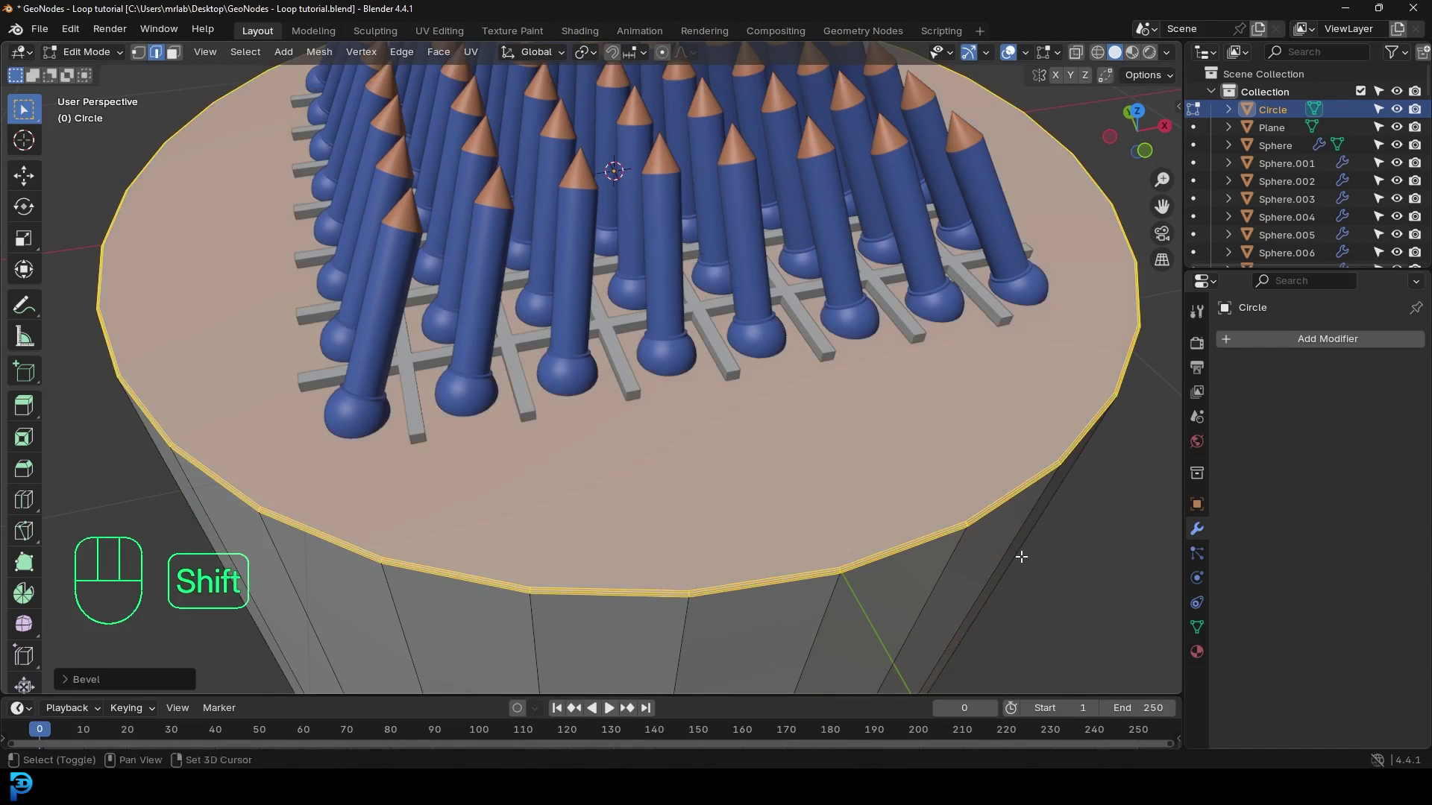
pyautogui.press('Tab')
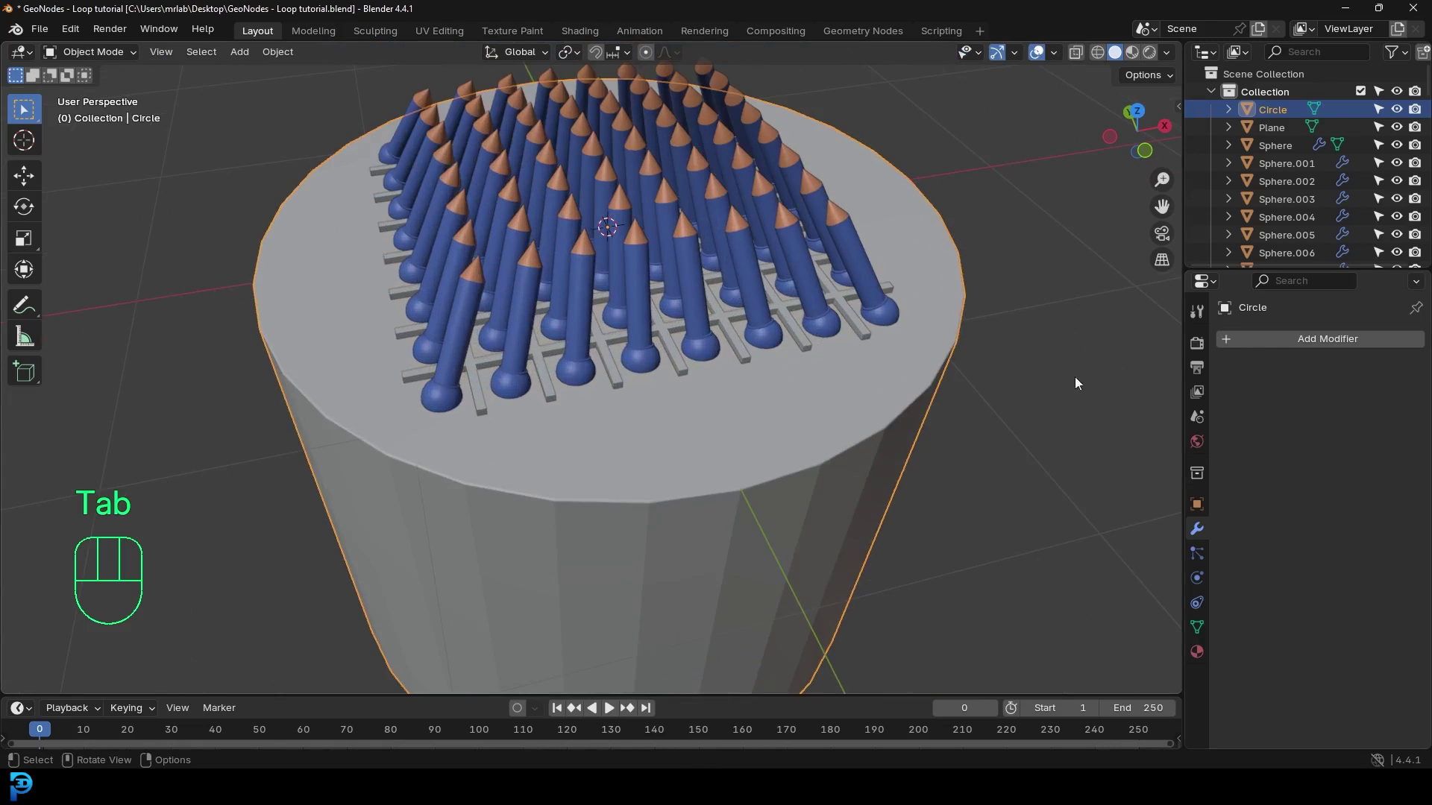
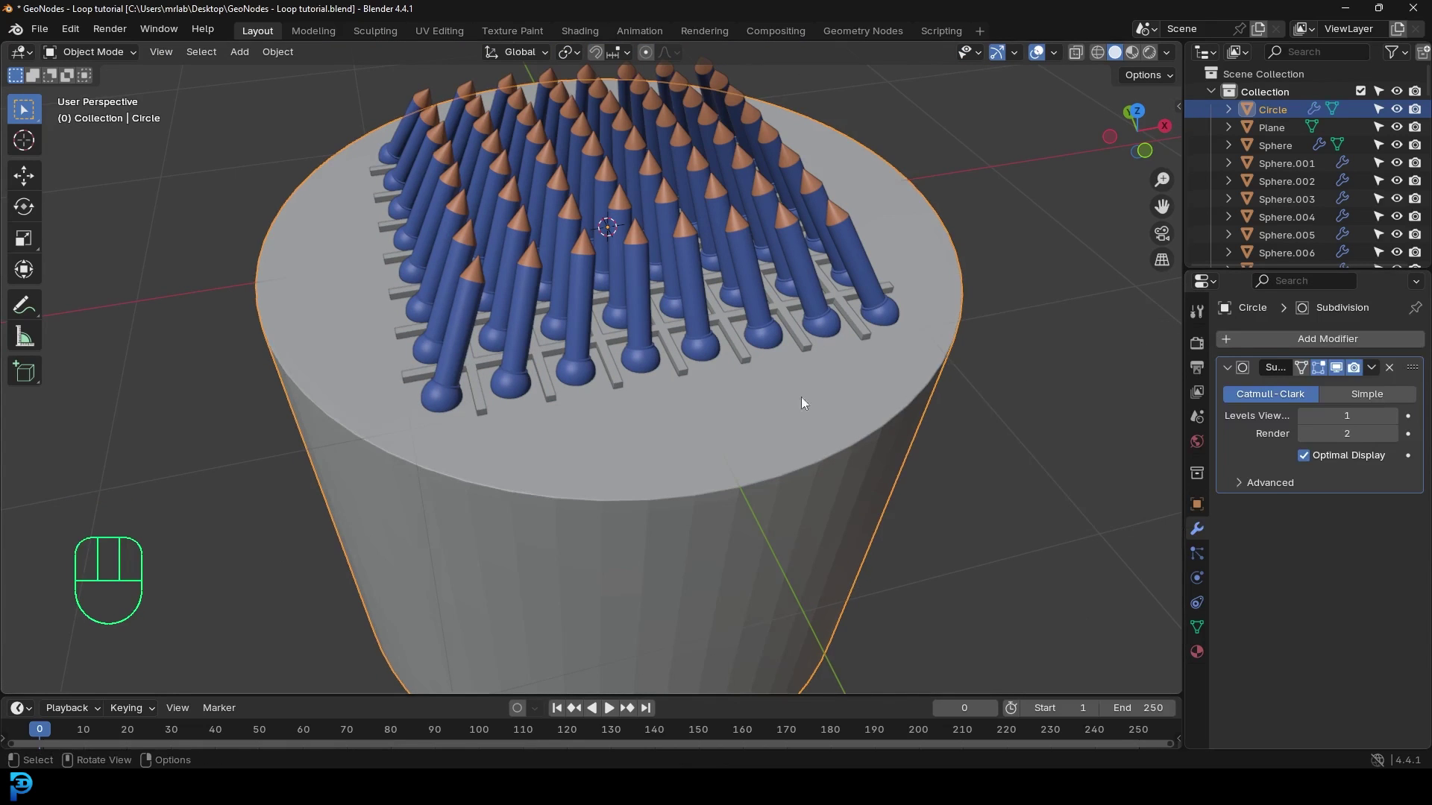
# Step: Orbit out to view the whole cylindrical base with its new Subdivision Surface modifier
pyautogui.moveTo(818, 390); pyautogui.dragTo(739, 388)
pyautogui.moveTo(612, 405); pyautogui.dragTo(598, 386)
# Step: Add a torus, thin it, lower and scale it to sit as a ring on the cylinder's top rim
pyautogui.press('shift+a')
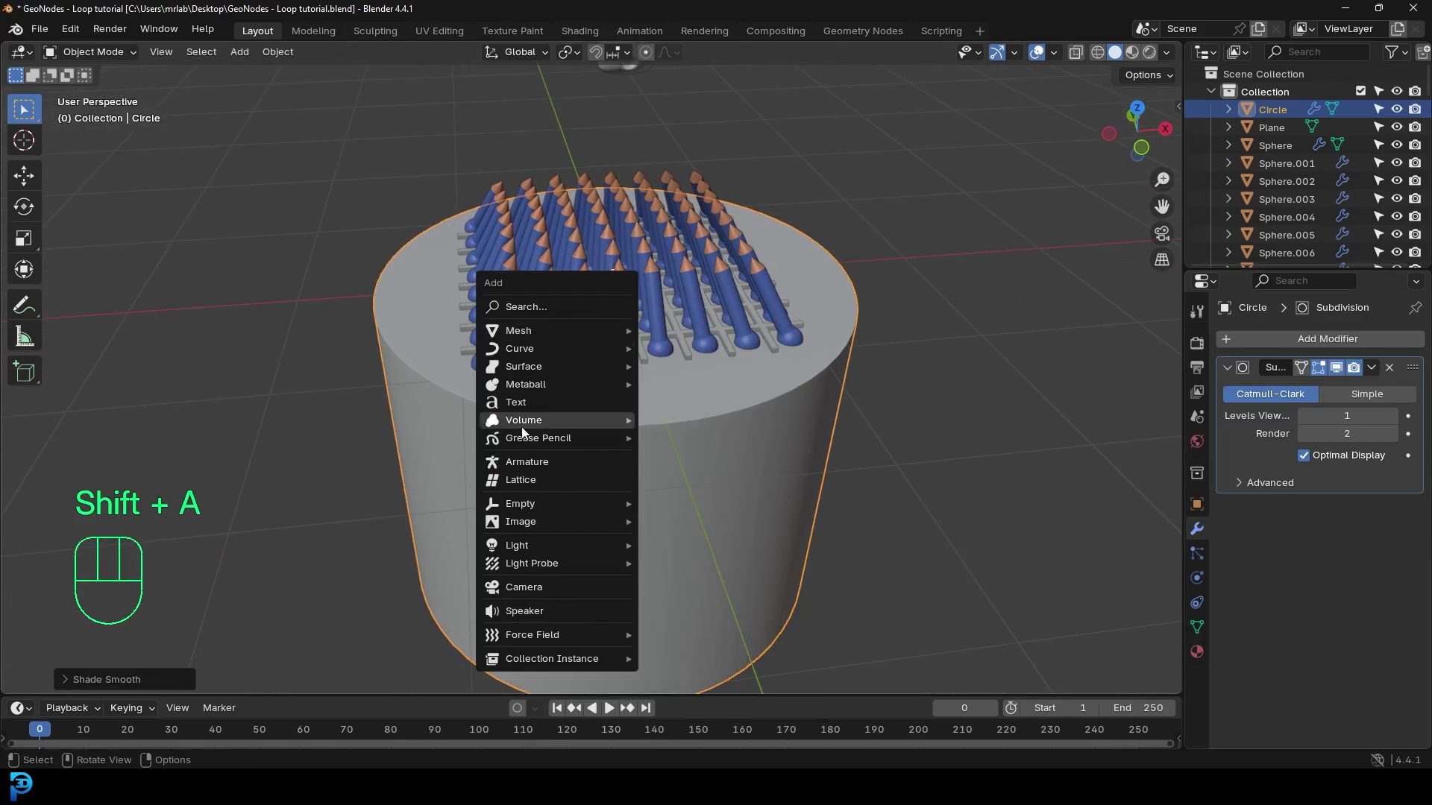
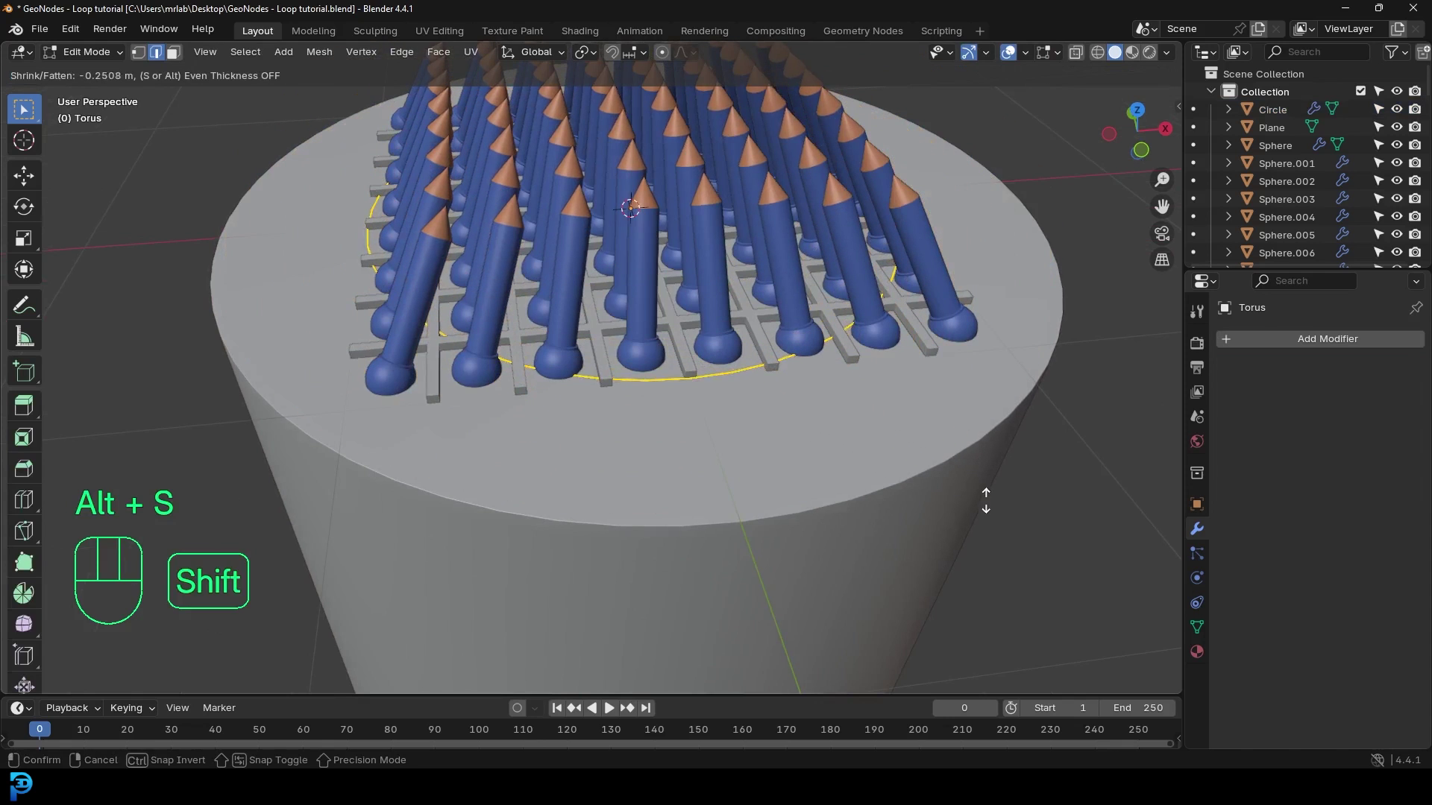
pyautogui.press('s')
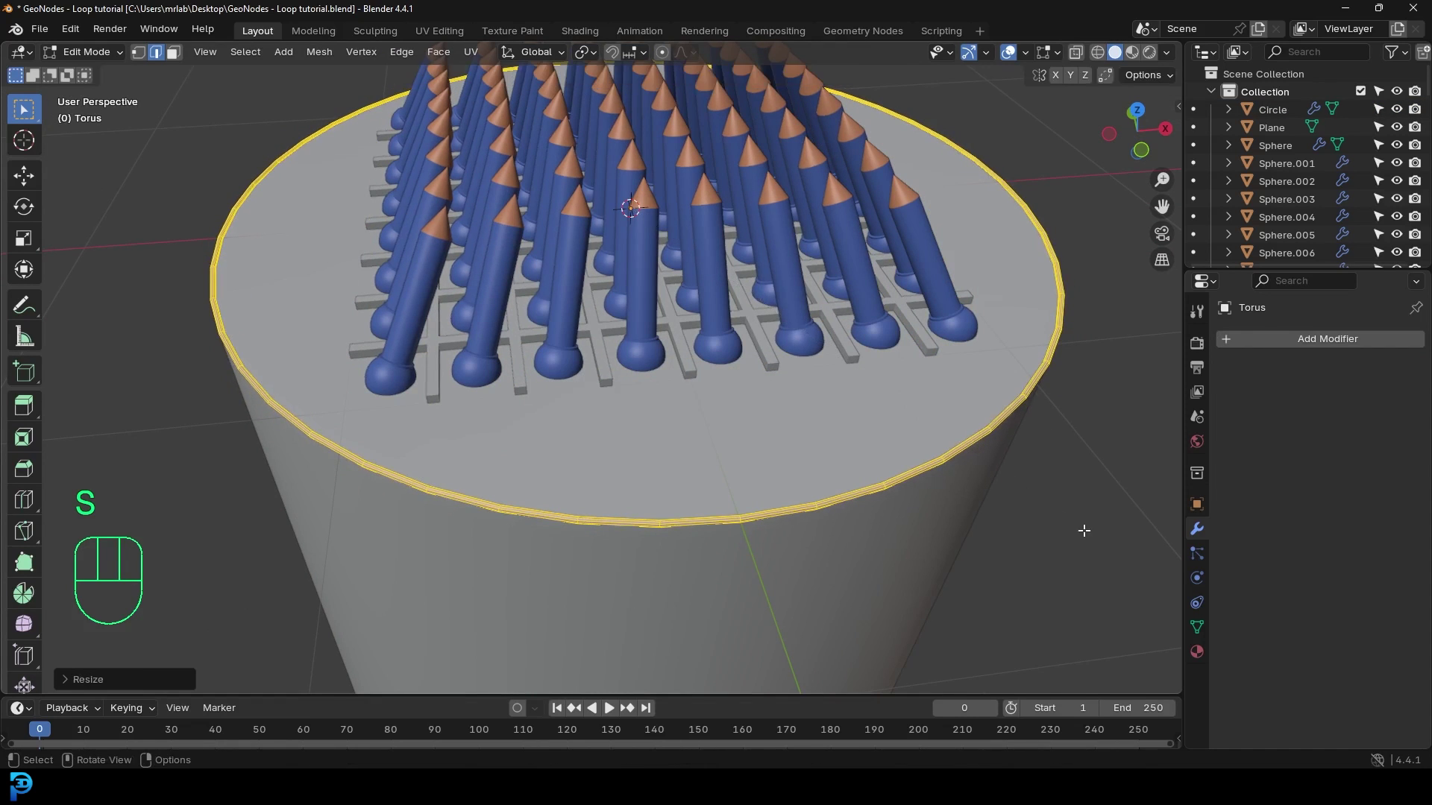
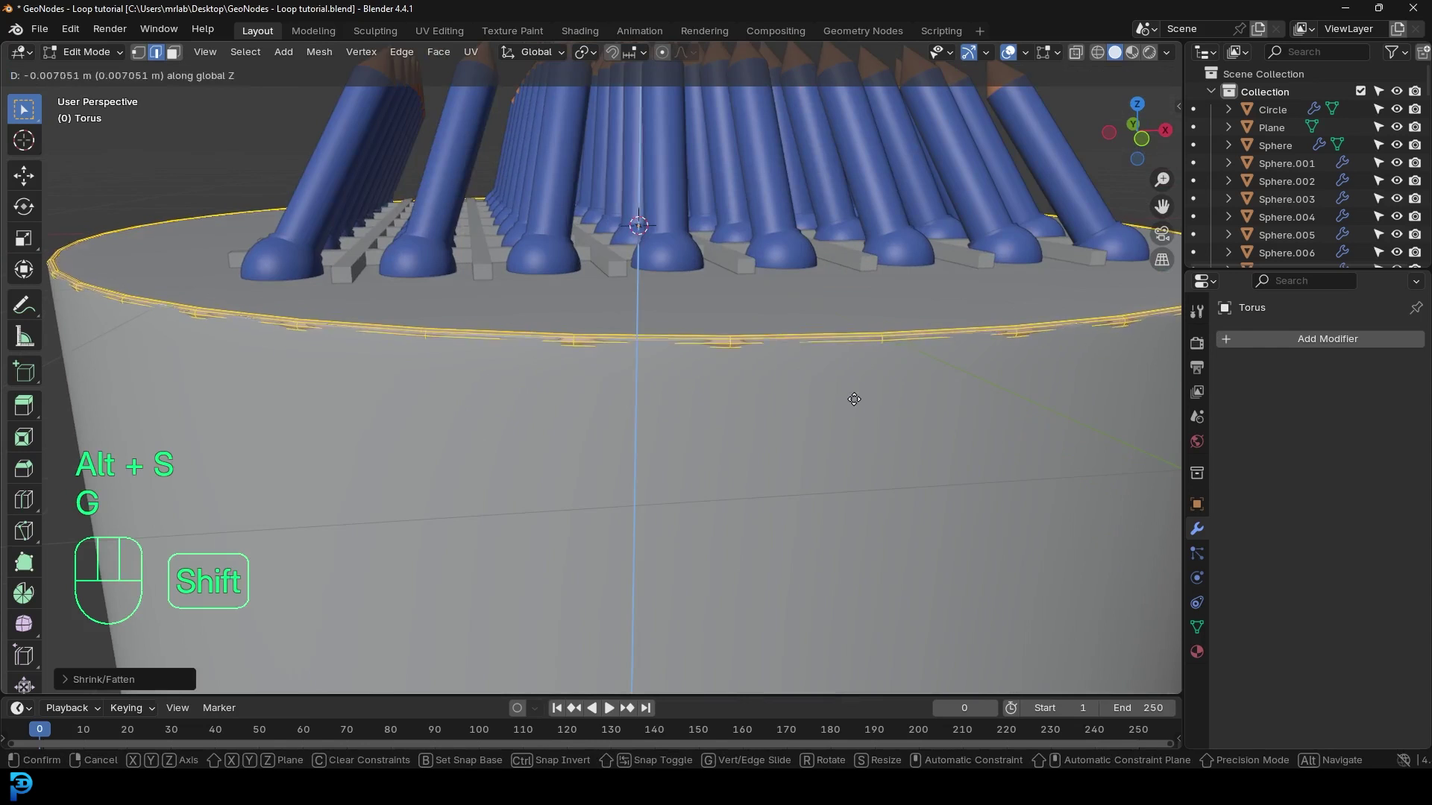
pyautogui.press('s')
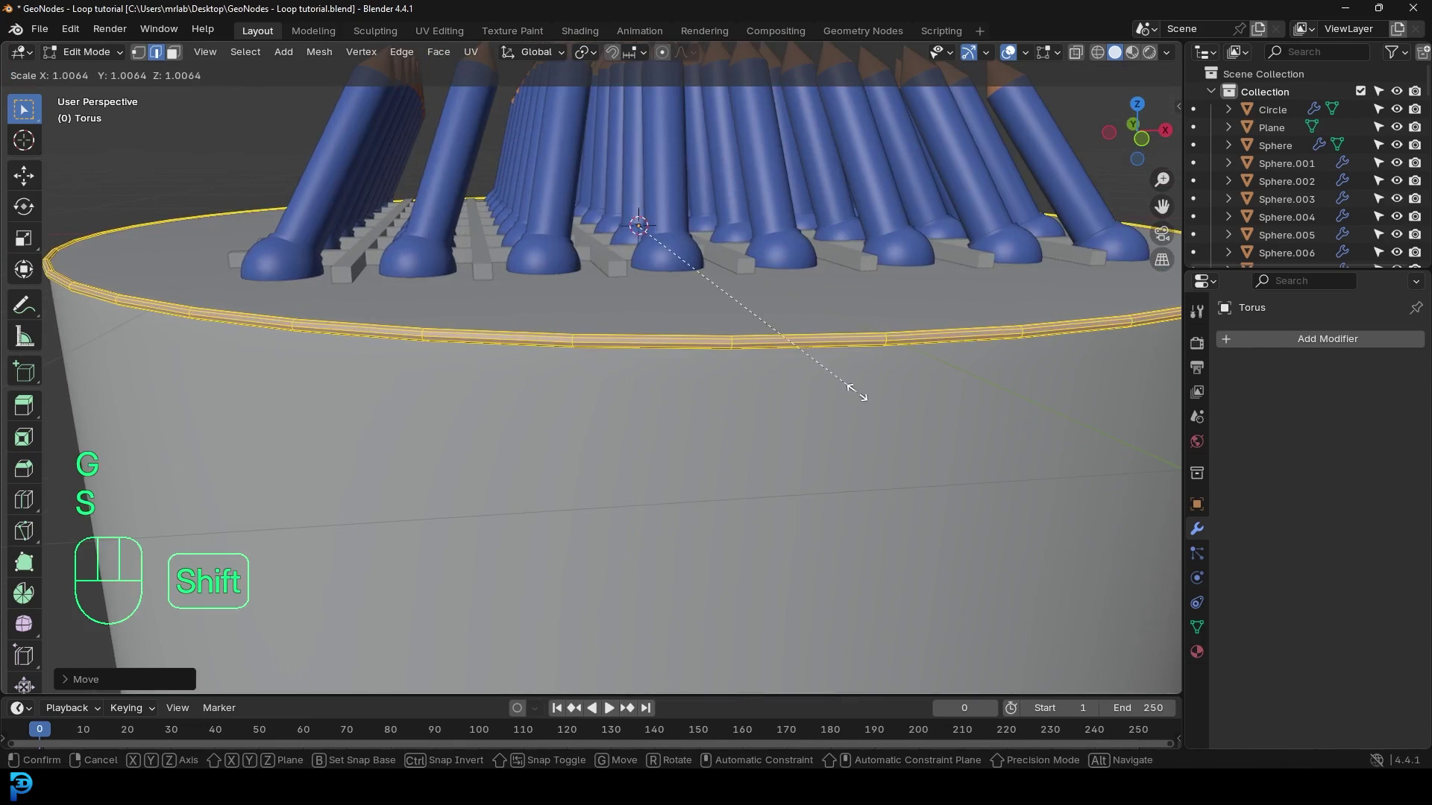
pyautogui.press('Tab')
pyautogui.middleClick(755, 335)
pyautogui.moveTo(895, 507); pyautogui.dragTo(813, 428)
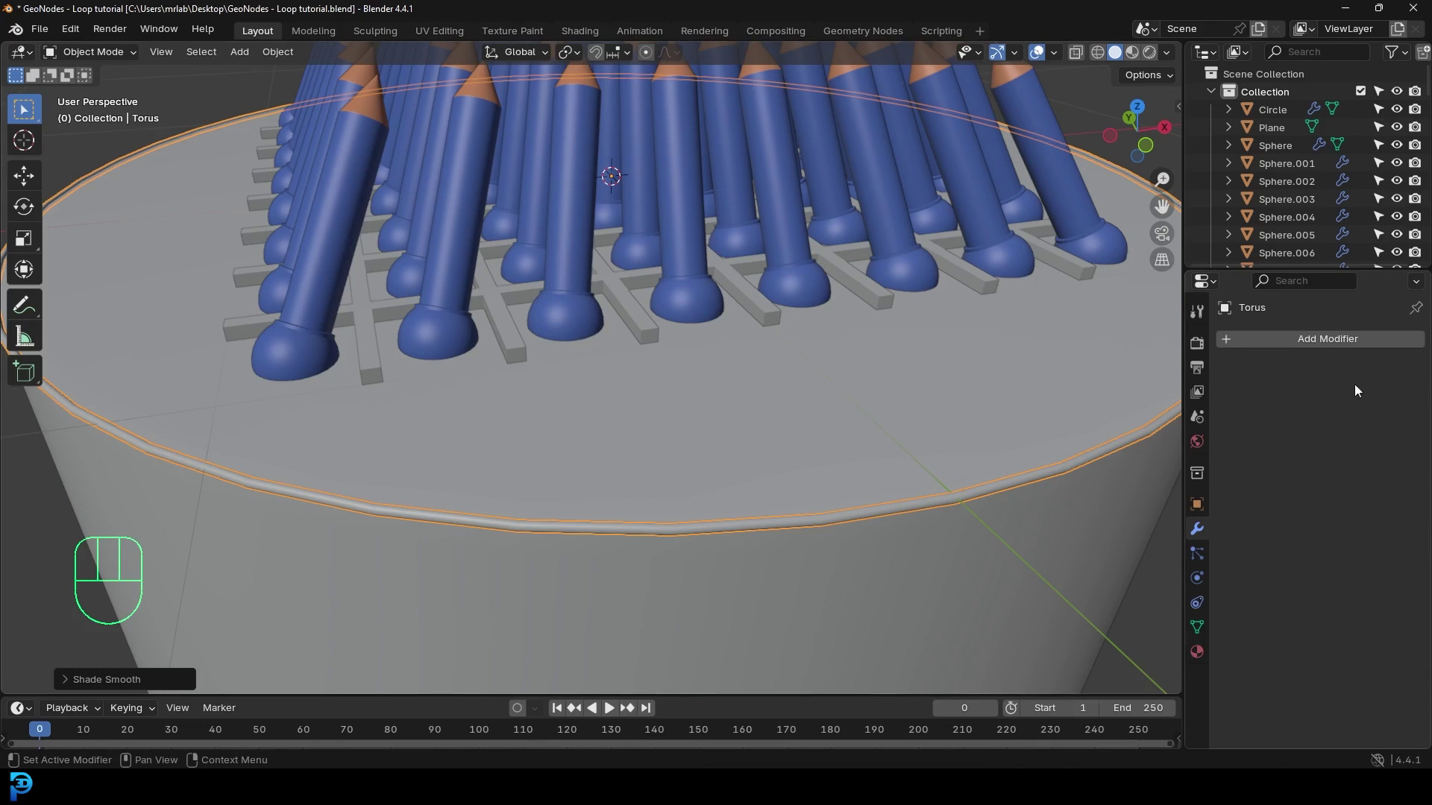
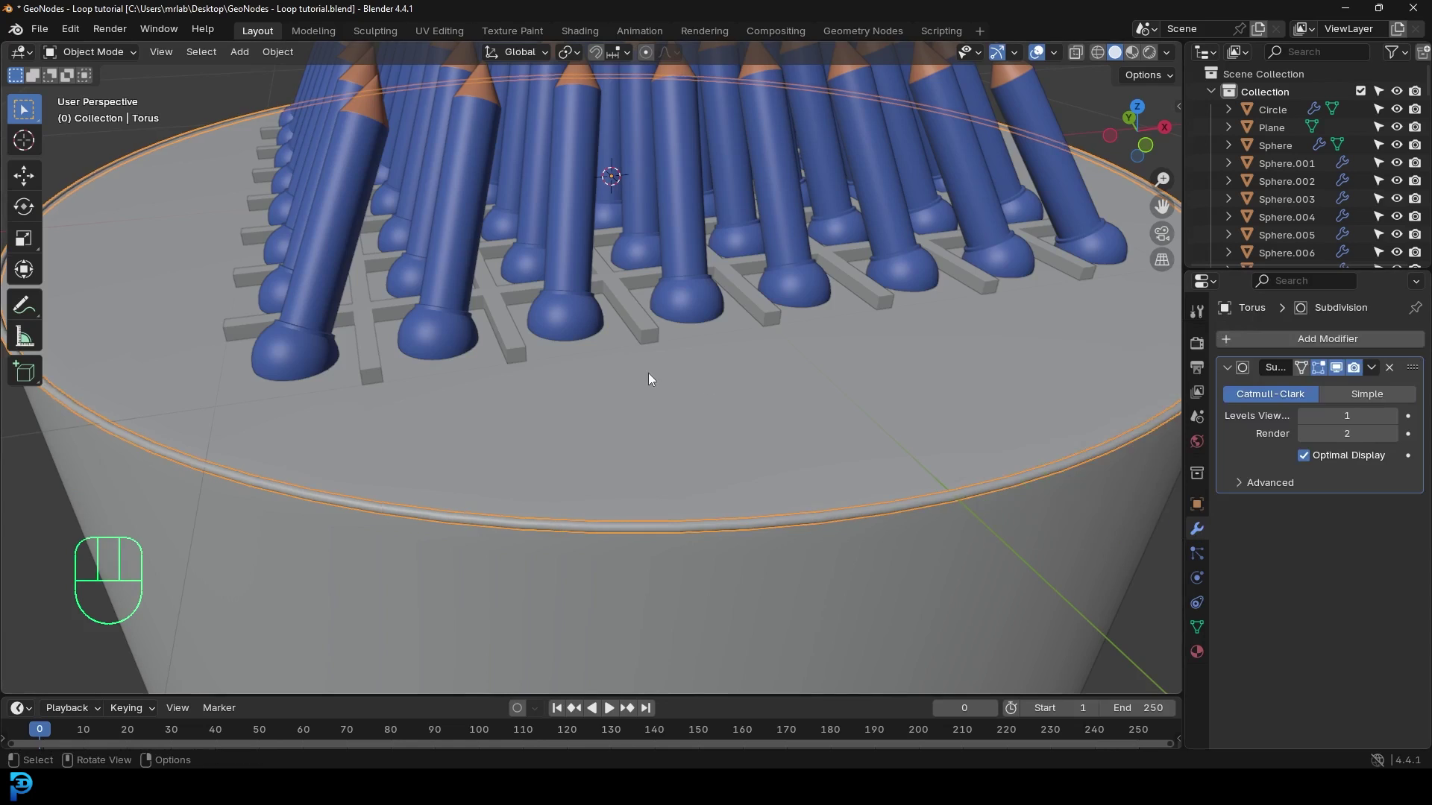
# Step: Give the torus ring a Catmull-Clark Subdivision modifier and check the smoothed rim
pyautogui.press('alt+a')
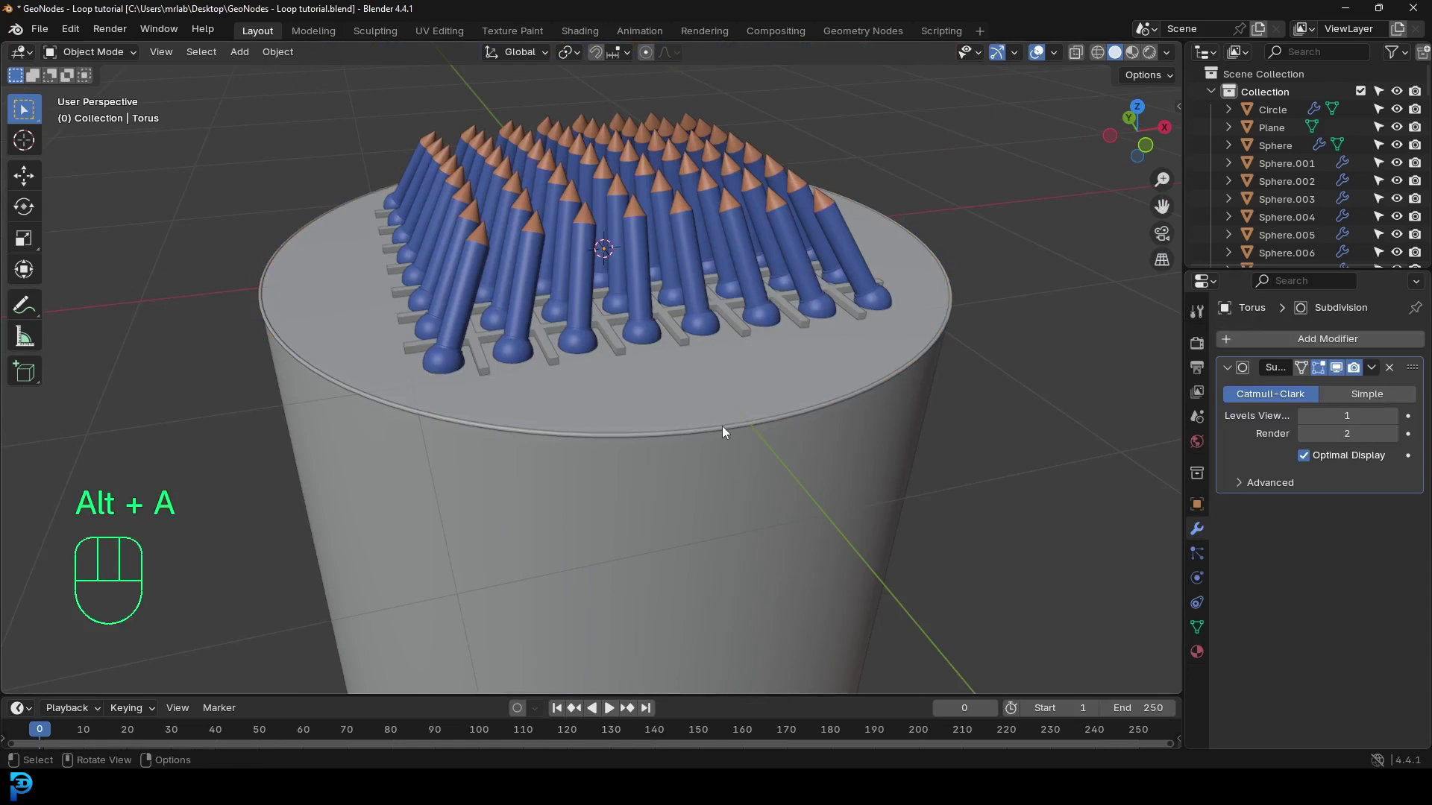
pyautogui.click(727, 431)
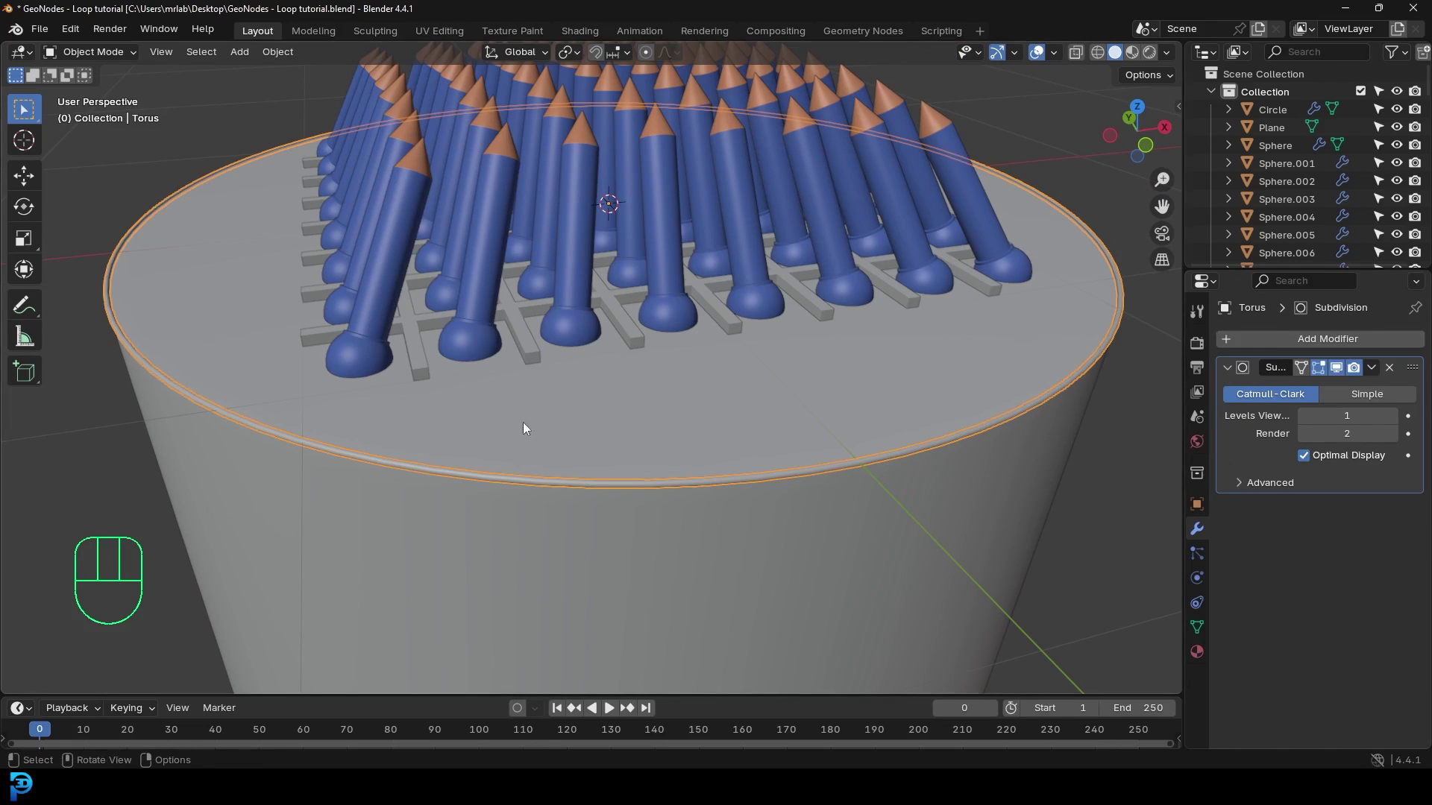
pyautogui.press('alt+a')
pyautogui.middleClick(584, 403)
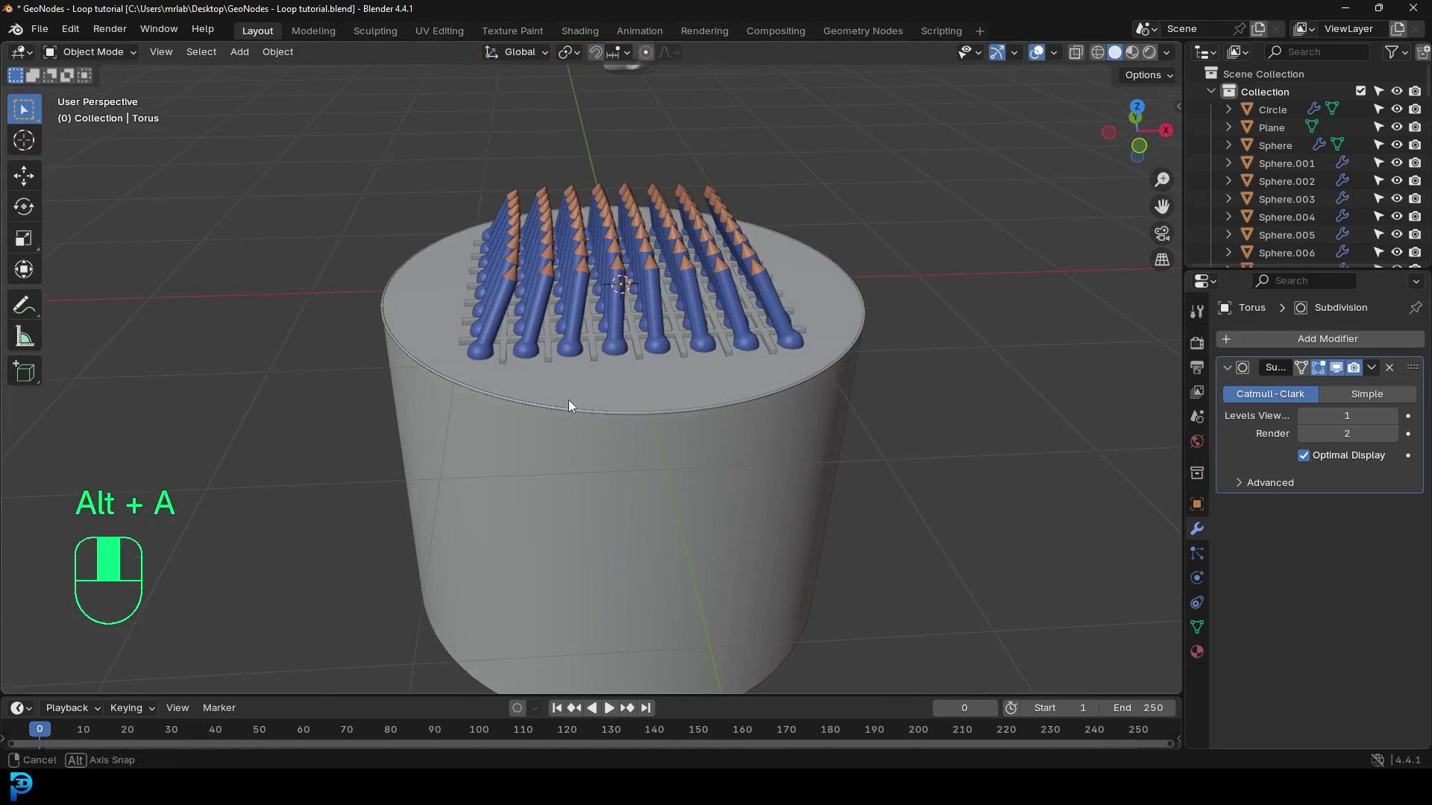
# Step: View the scene from the front, select the camera and switch to looking through it
pyautogui.press('KP_1')
pyautogui.moveTo(650, 316); pyautogui.dragTo(616, 344)
pyautogui.press('shift+a')
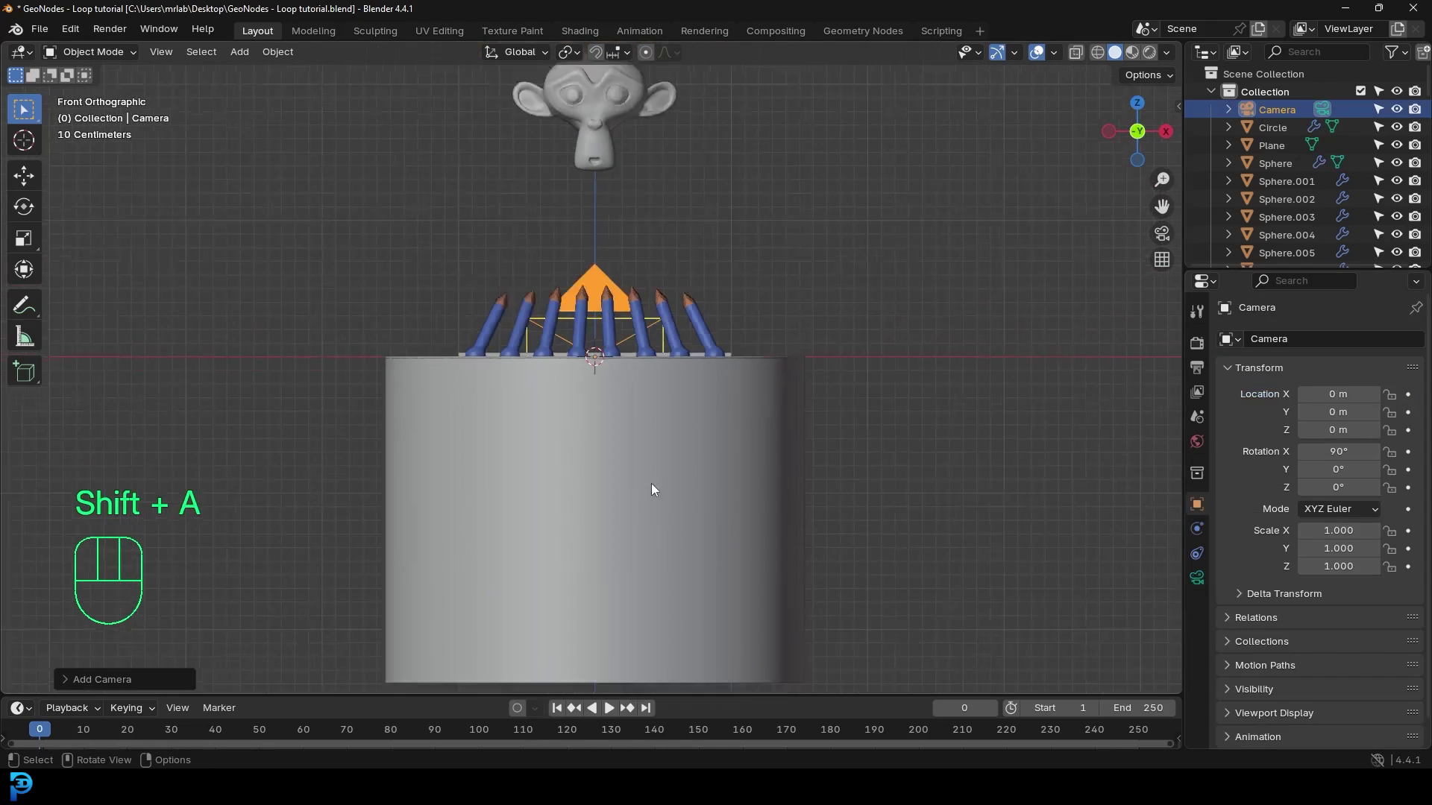
pyautogui.moveTo(725, 356); pyautogui.dragTo(592, 426)
pyautogui.press('g')
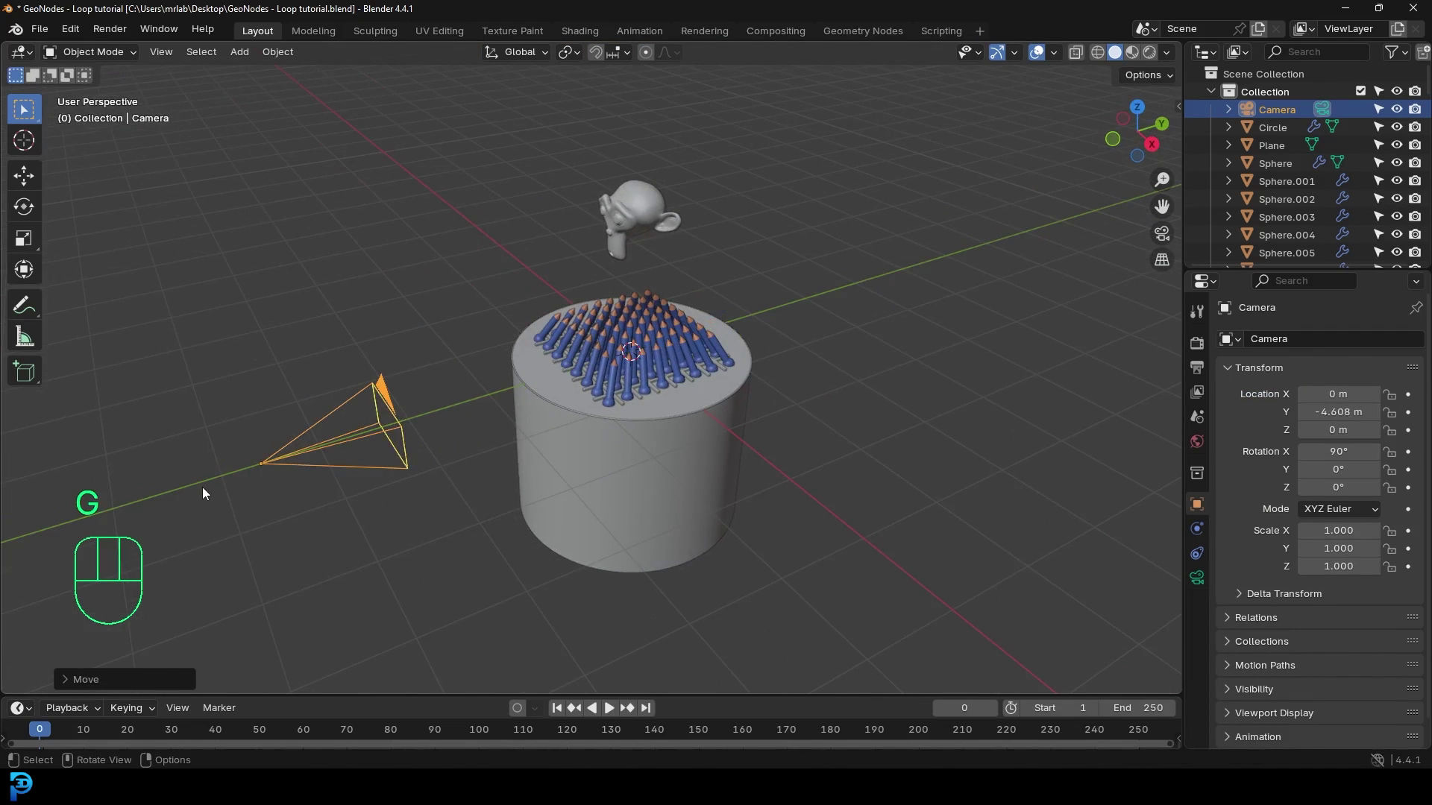
pyautogui.press('KP_0')
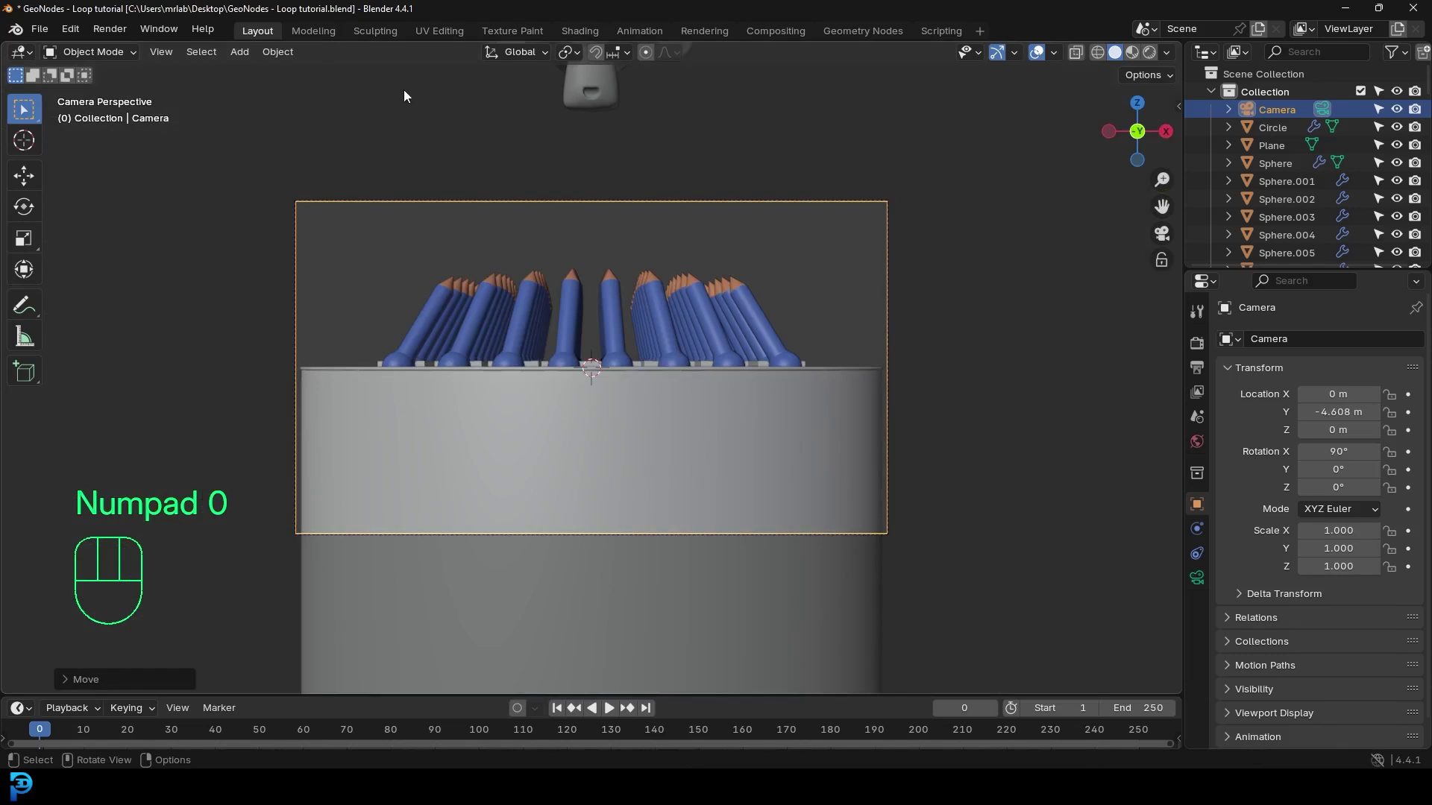
# Step: Move, rotate and raise the camera so it frames the pencil grid, base and Suzanne above
pyautogui.moveTo(574, 61); pyautogui.dragTo(630, 126)
pyautogui.press('r')
pyautogui.press('g')
pyautogui.press('g')
pyautogui.press('r')
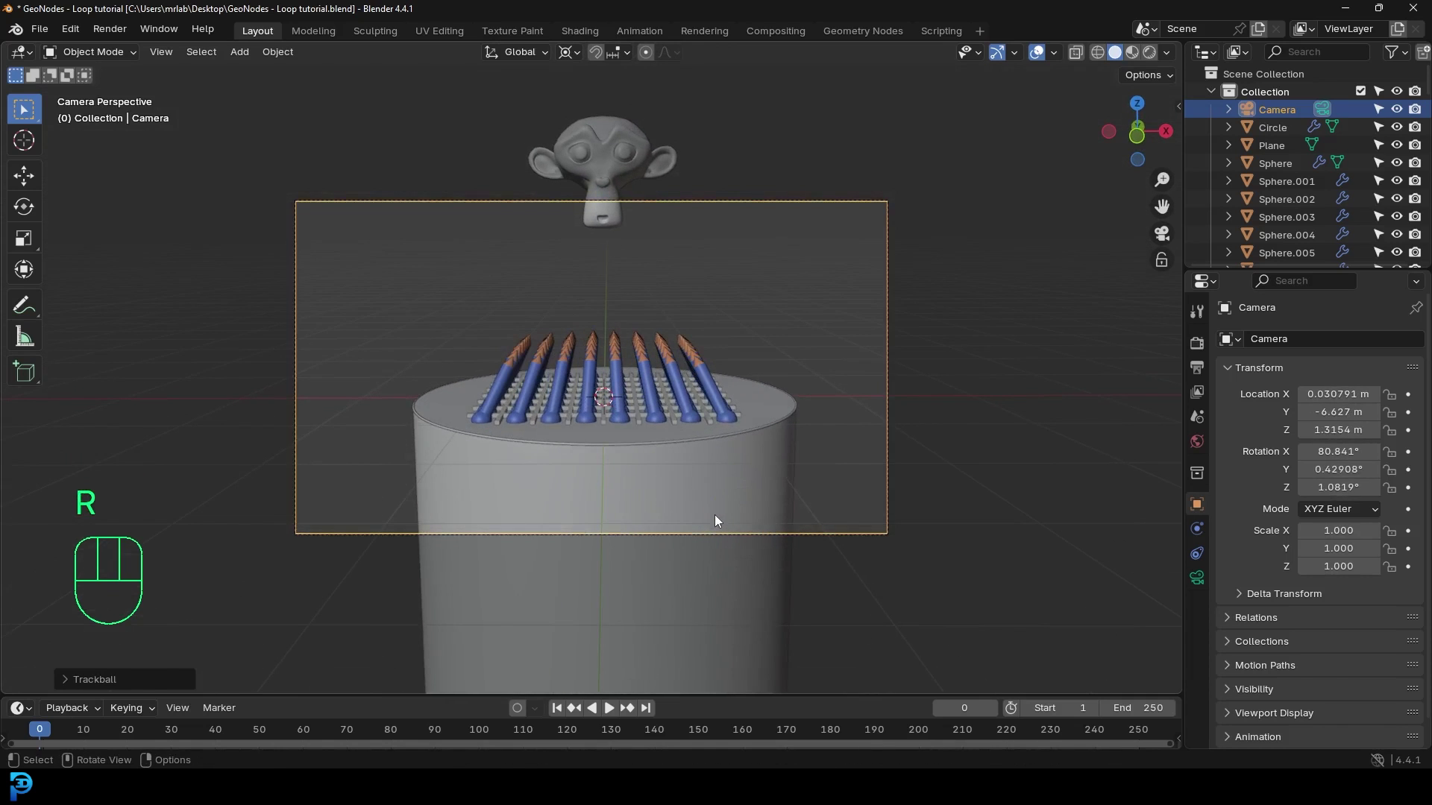
pyautogui.press('g')
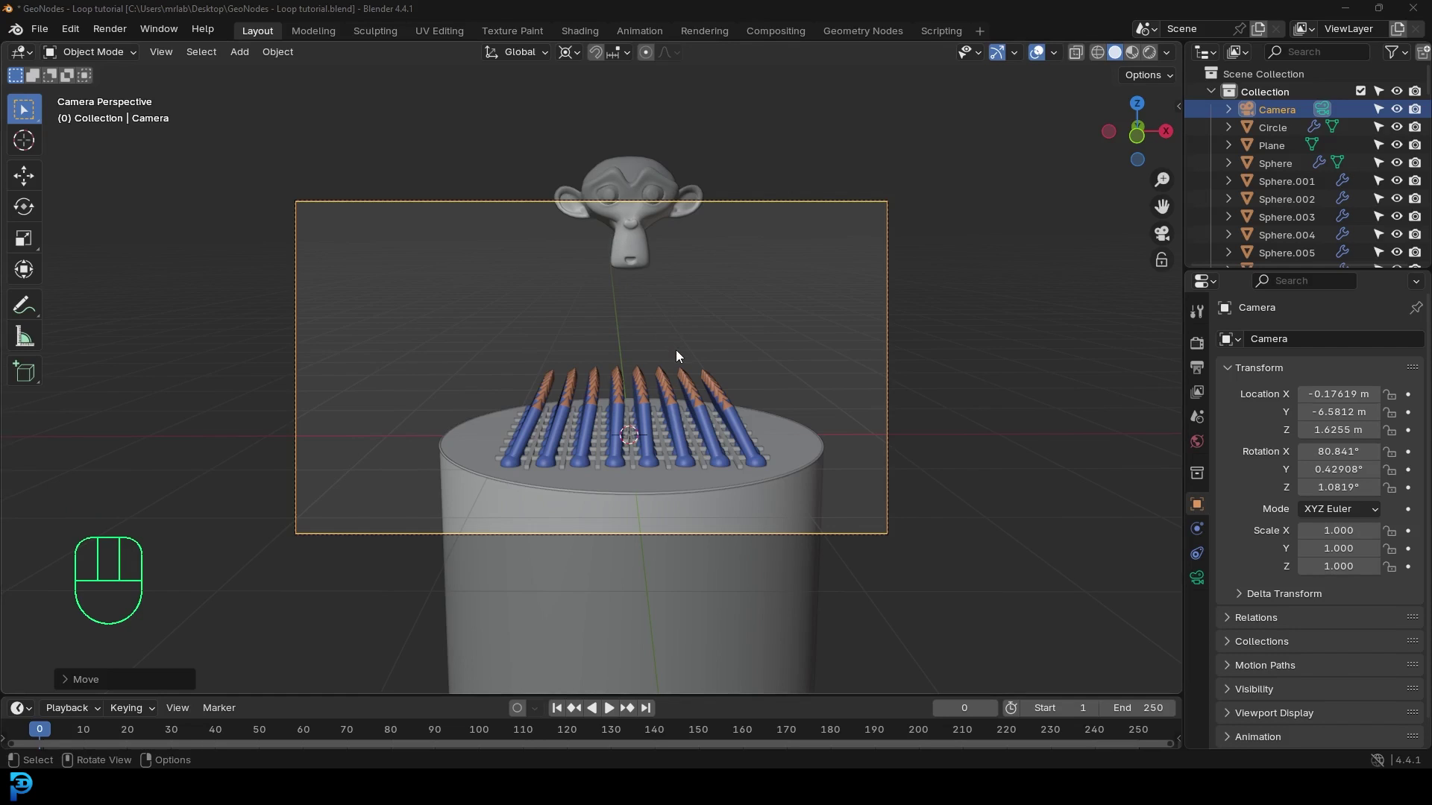
pyautogui.moveTo(575, 62); pyautogui.dragTo(616, 162)
# Step: Move Suzanne toward the left of frame and set the animation End to frame 100
pyautogui.press('g')
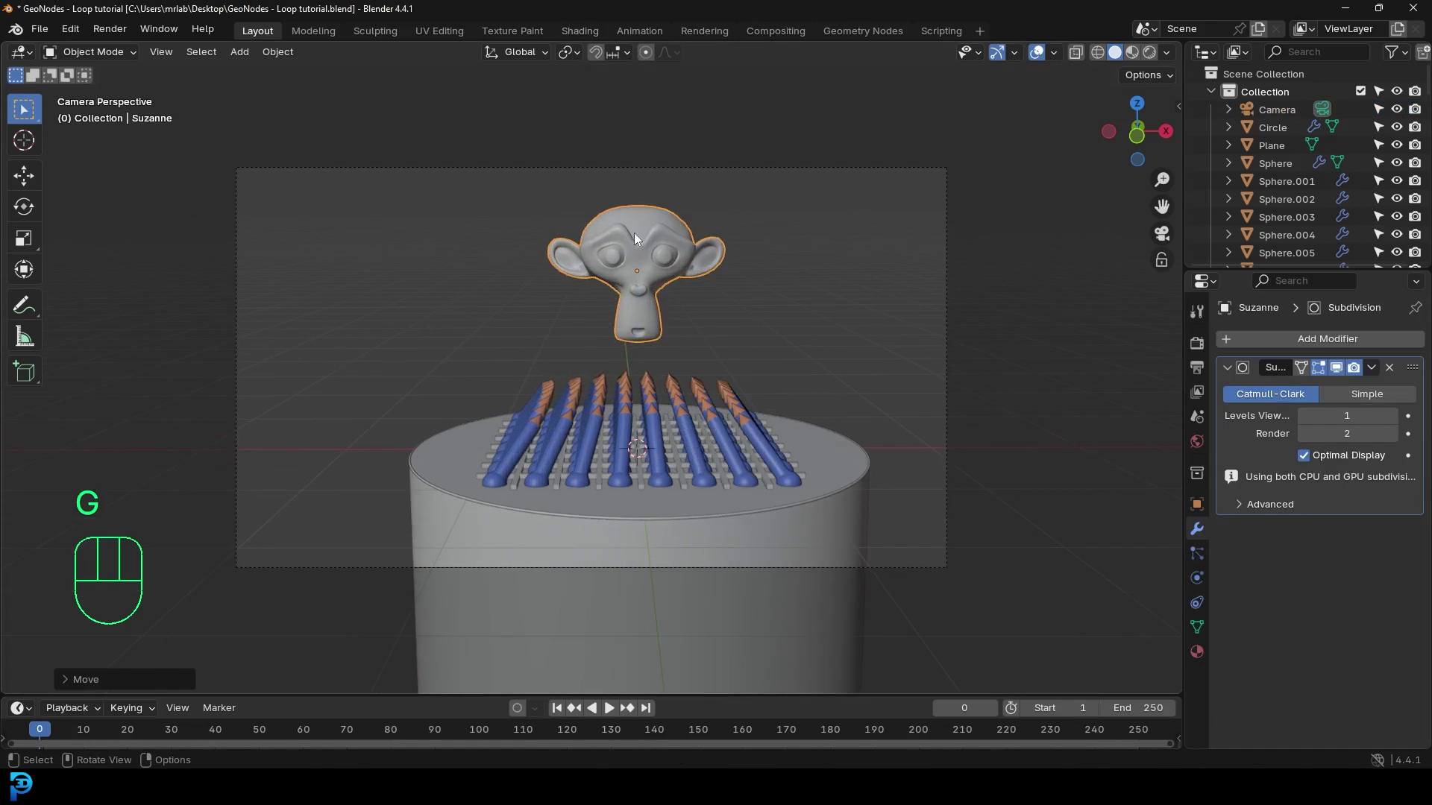
pyautogui.press('g')
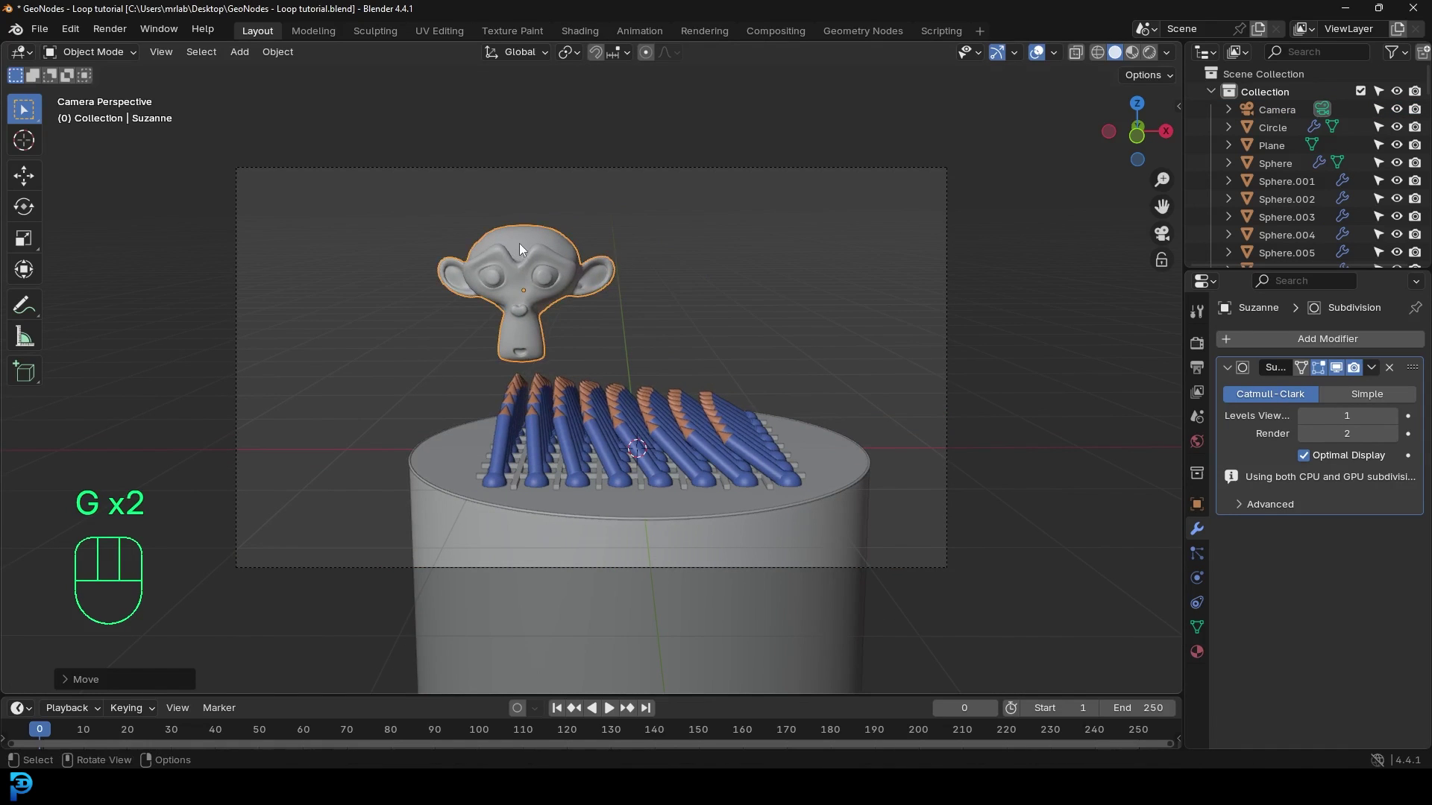
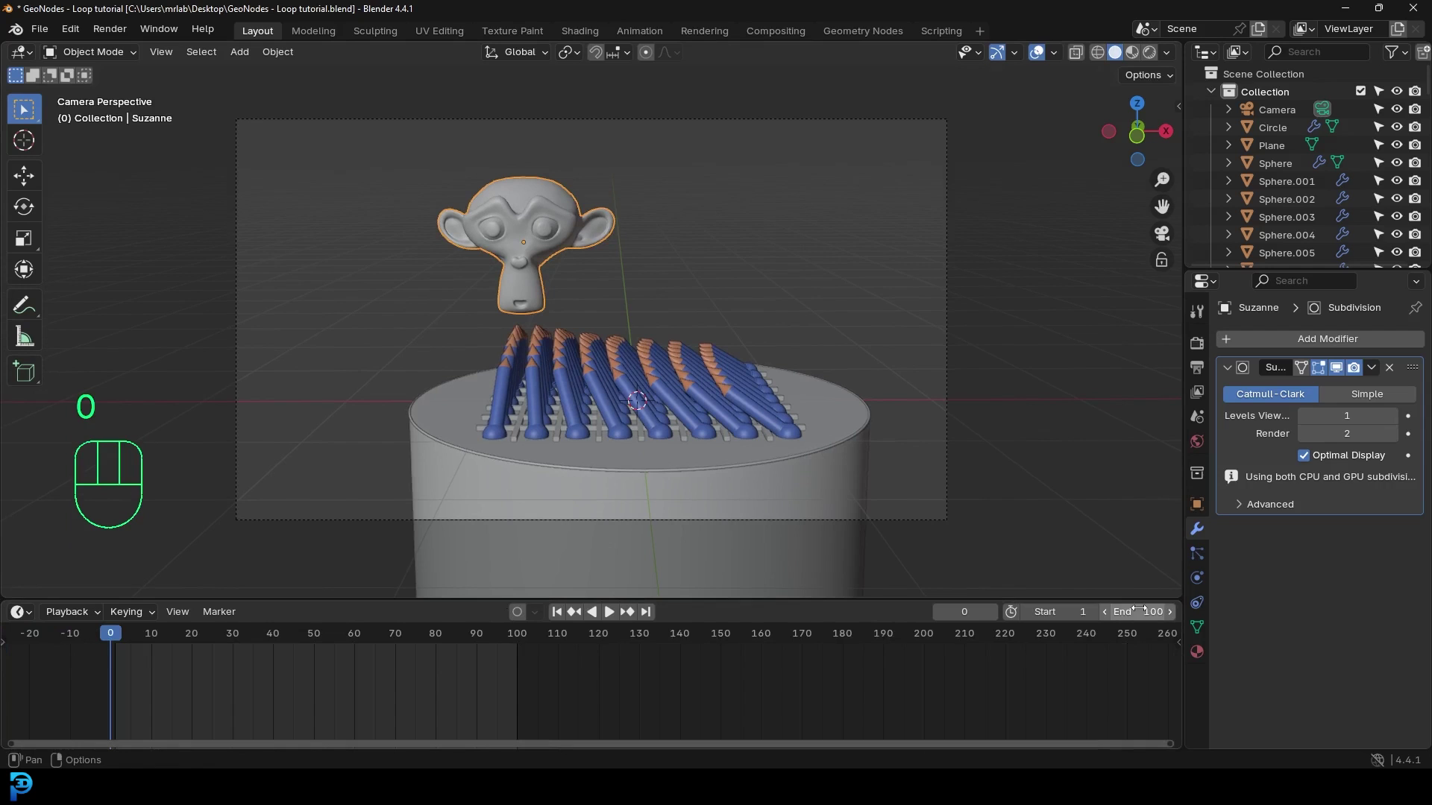
pyautogui.middleClick(402, 678)
pyautogui.click(211, 639)
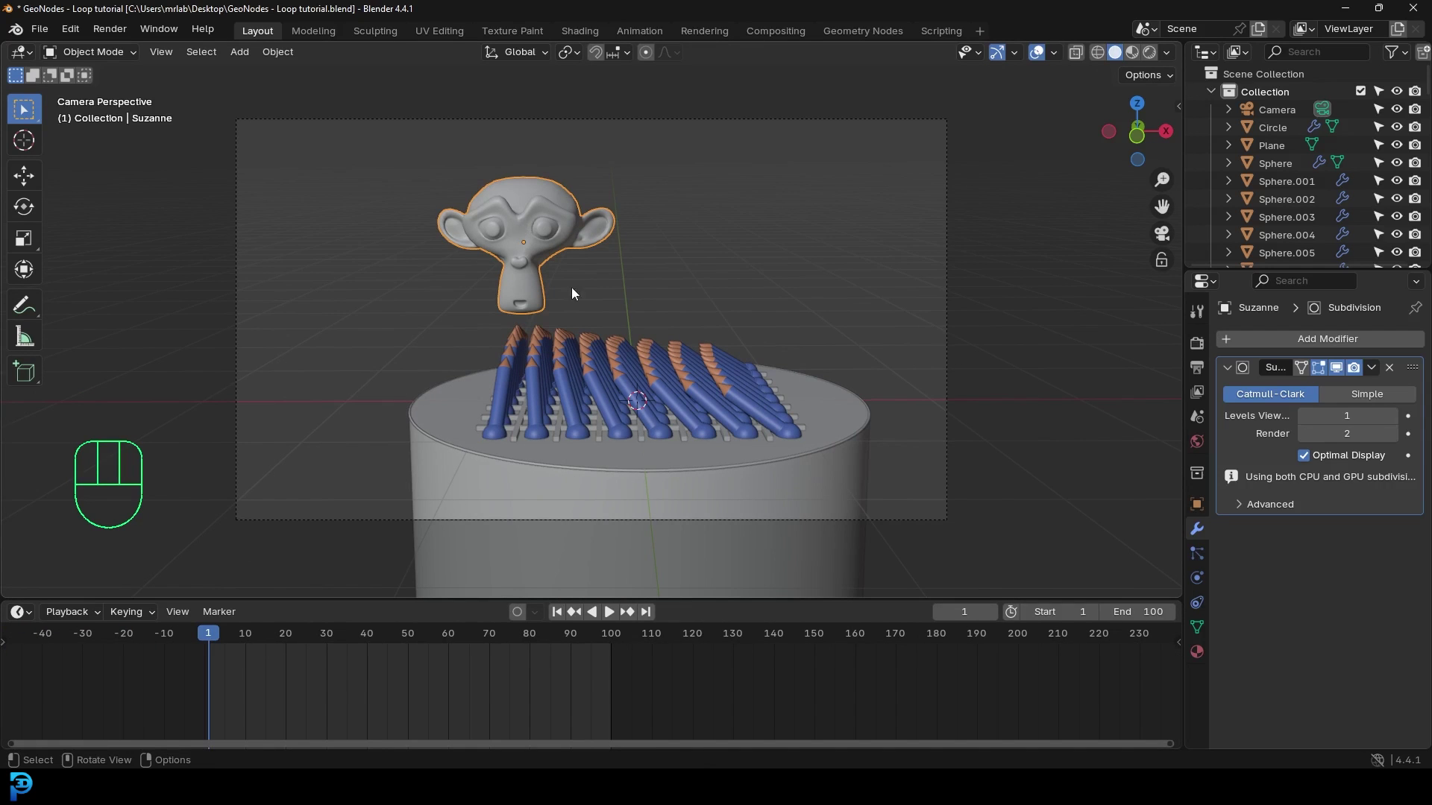
# Step: Rotate Suzanne to tilt sideways above the pencil grid and keyframe her pose
pyautogui.press('r')
pyautogui.press('r')
pyautogui.press('r')
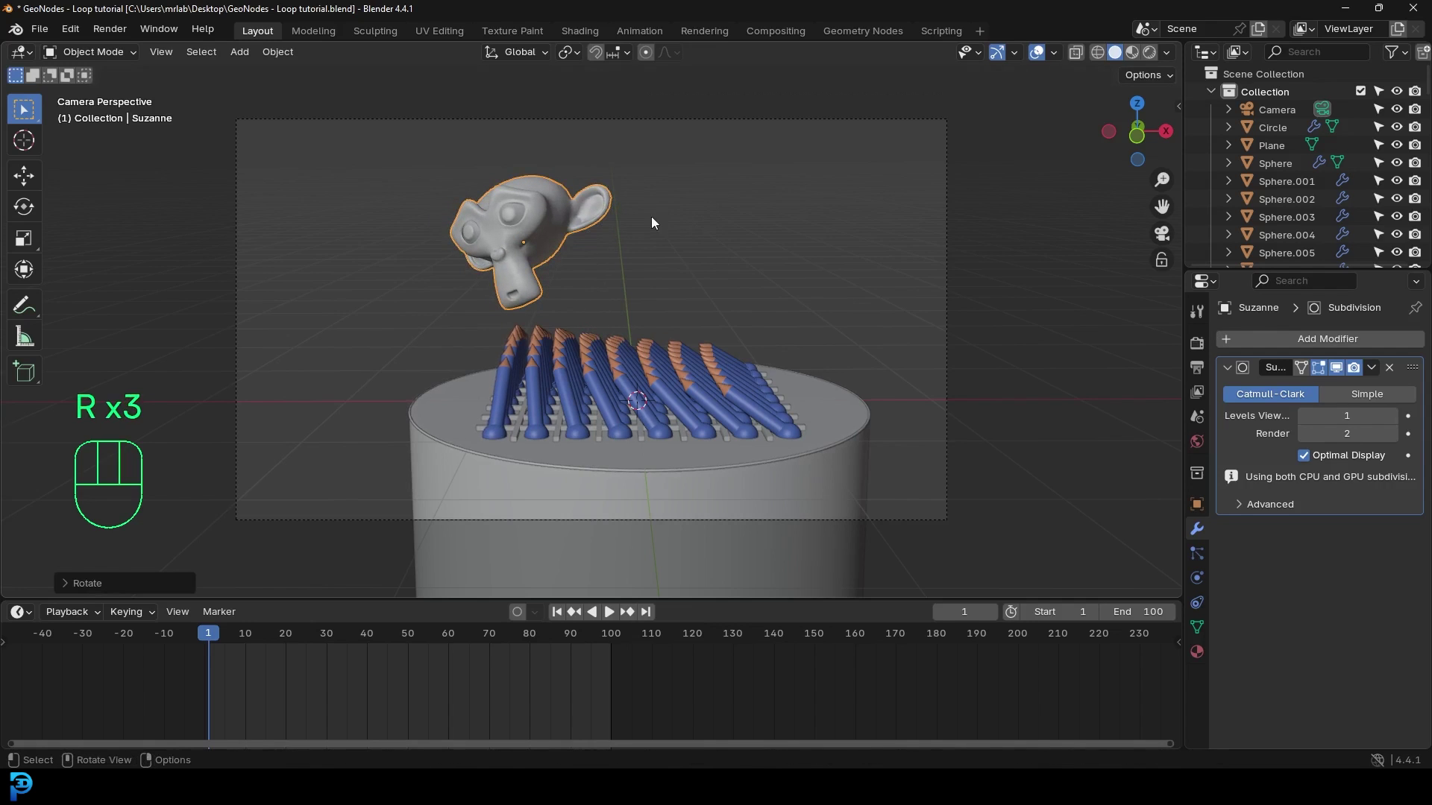
pyautogui.press('i')
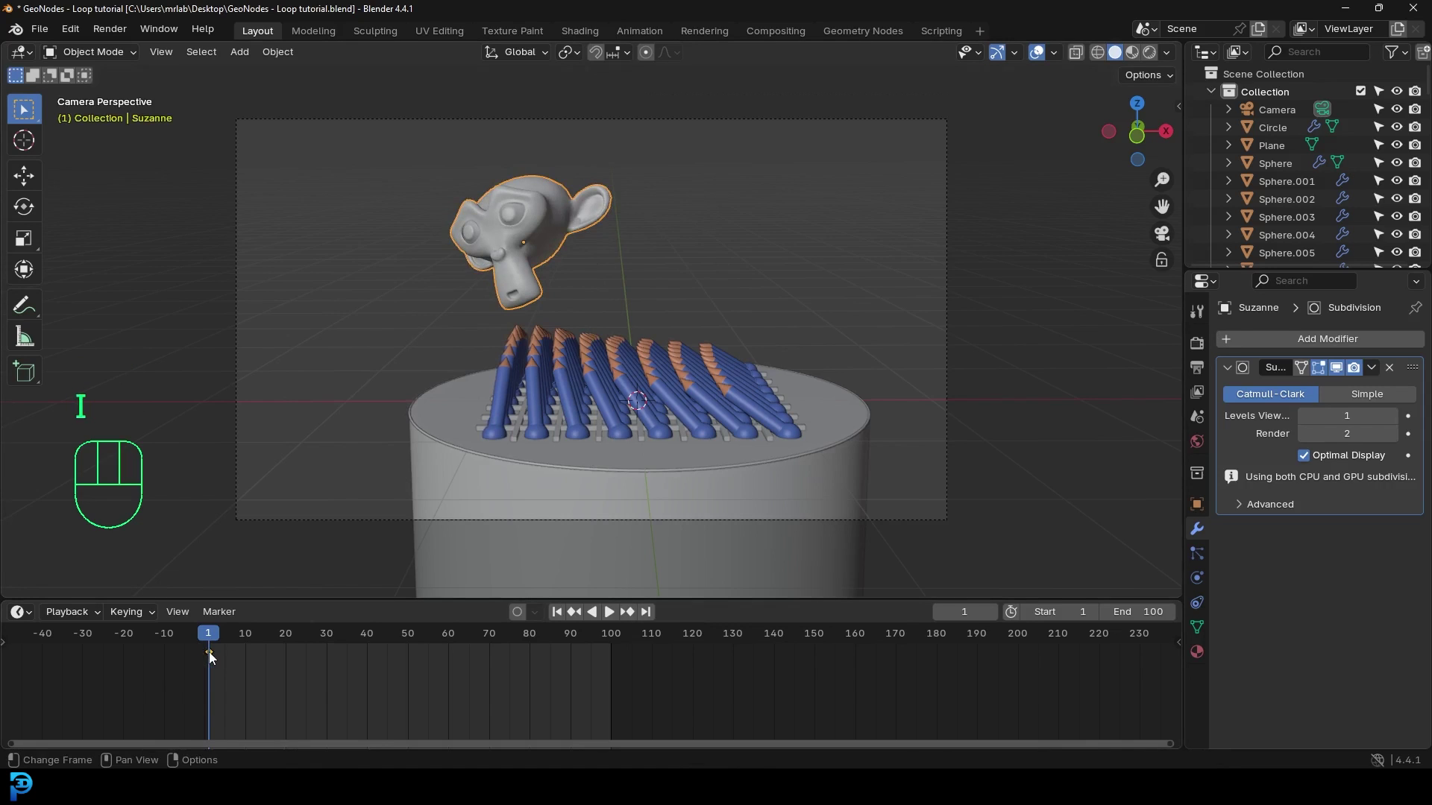
# Step: Keyframe Suzanne near the end of the timeline, return to an earlier frame and enable auto keying
pyautogui.moveTo(315, 648); pyautogui.dragTo(616, 701)
pyautogui.press('i')
pyautogui.moveTo(555, 645); pyautogui.dragTo(388, 655)
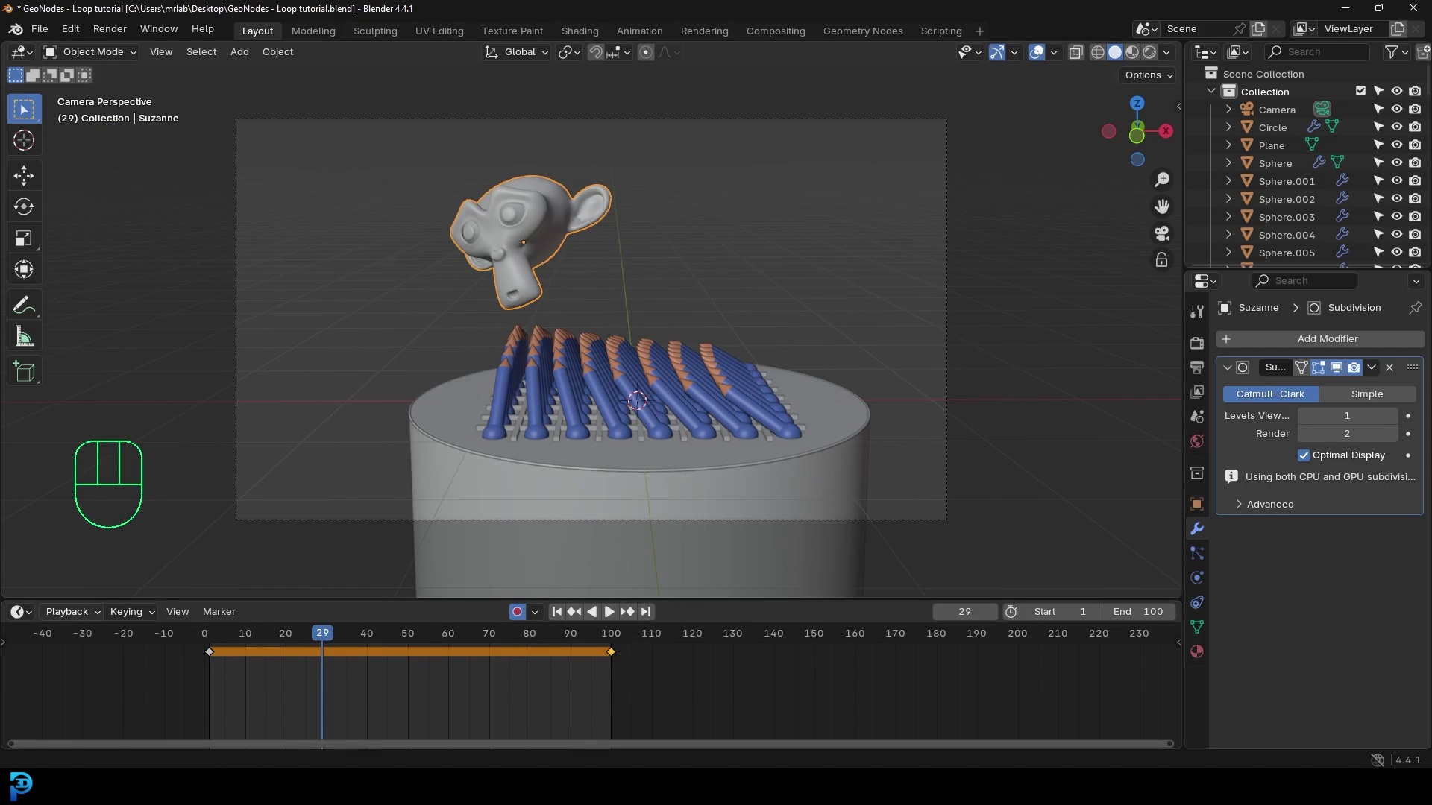
pyautogui.moveTo(326, 642); pyautogui.dragTo(314, 650)
pyautogui.click(512, 222)
# Step: Move Suzanne across the pencil grid at several frames, recording keyframes of her flight path
pyautogui.press('g')
pyautogui.moveTo(844, 244); pyautogui.dragTo(671, 313)
pyautogui.press('g')
pyautogui.moveTo(349, 650); pyautogui.dragTo(438, 626)
pyautogui.press('g')
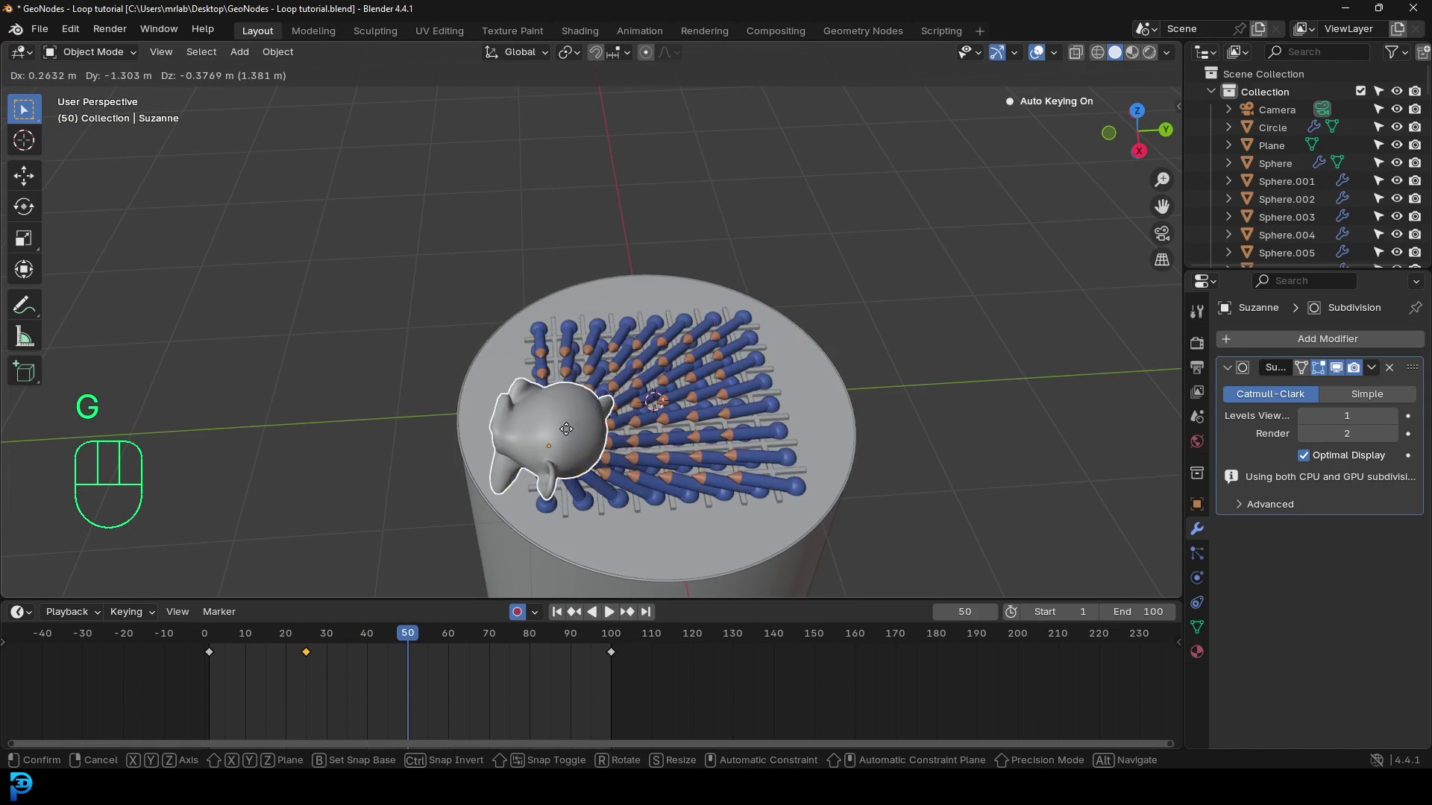
pyautogui.moveTo(425, 640); pyautogui.dragTo(521, 650)
pyautogui.moveTo(579, 356); pyautogui.dragTo(529, 407)
pyautogui.press('g')
pyautogui.click(523, 619)
# Step: Play the animation back through the camera and scrub to check the pencils bending toward her
pyautogui.press('space')
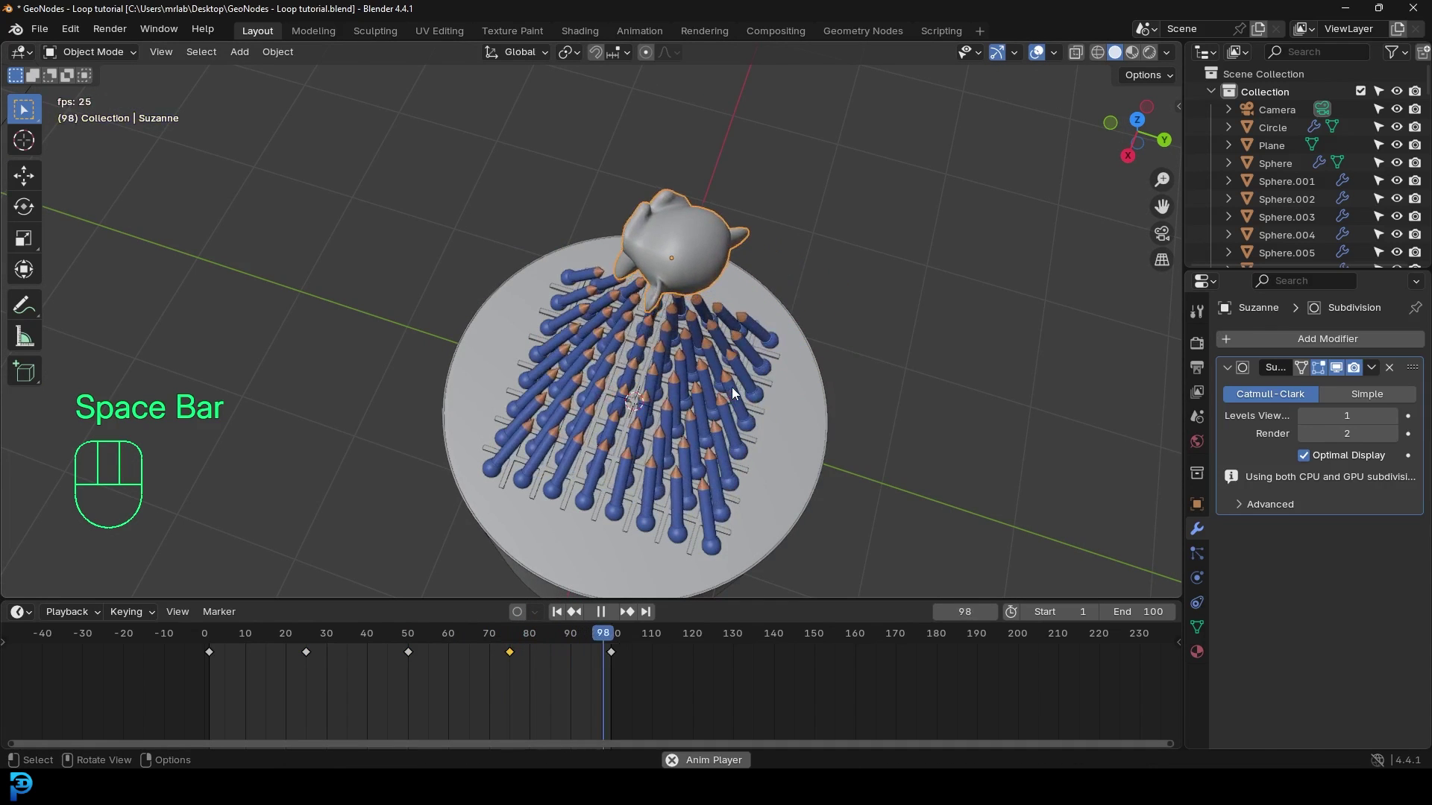
pyautogui.press('KP_0')
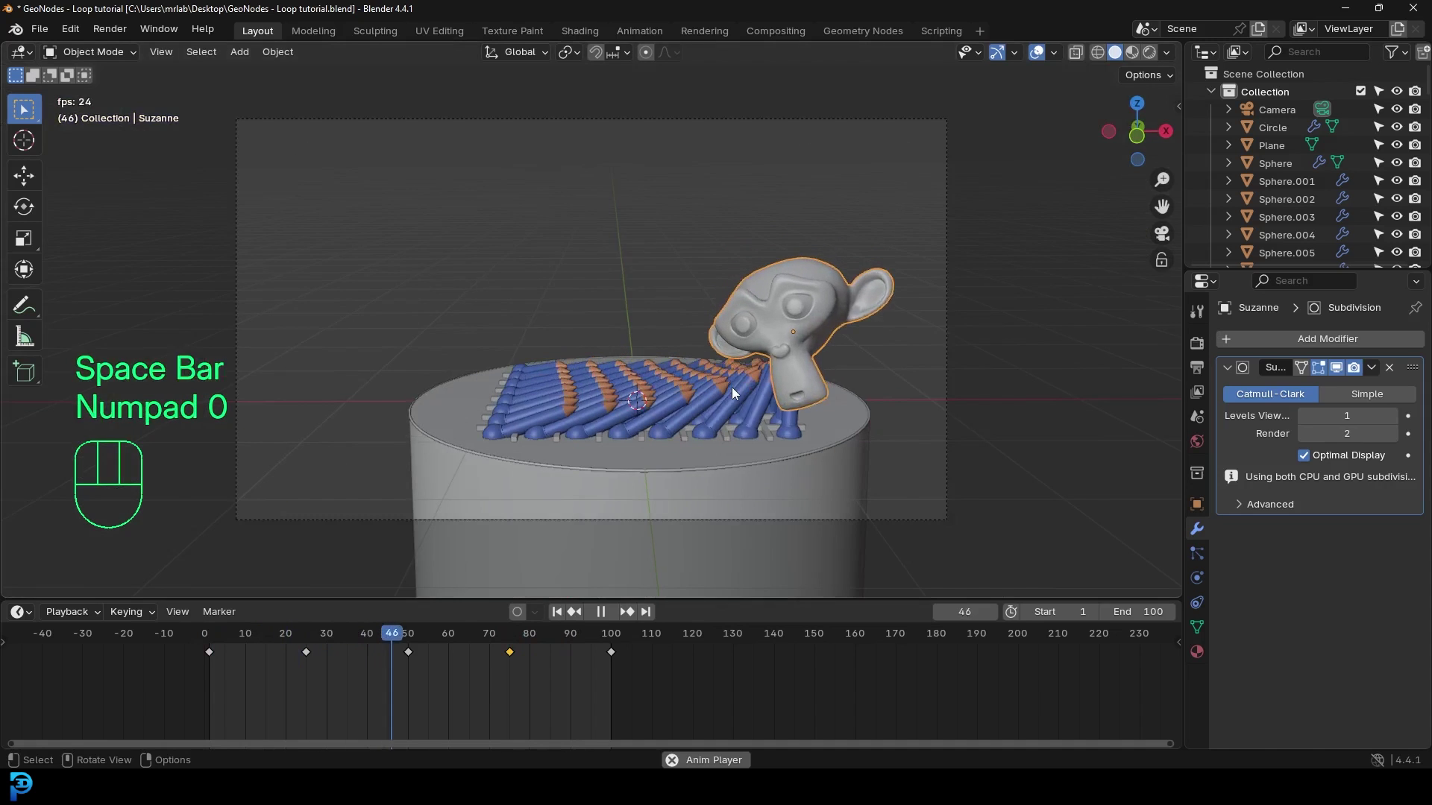
pyautogui.press('space')
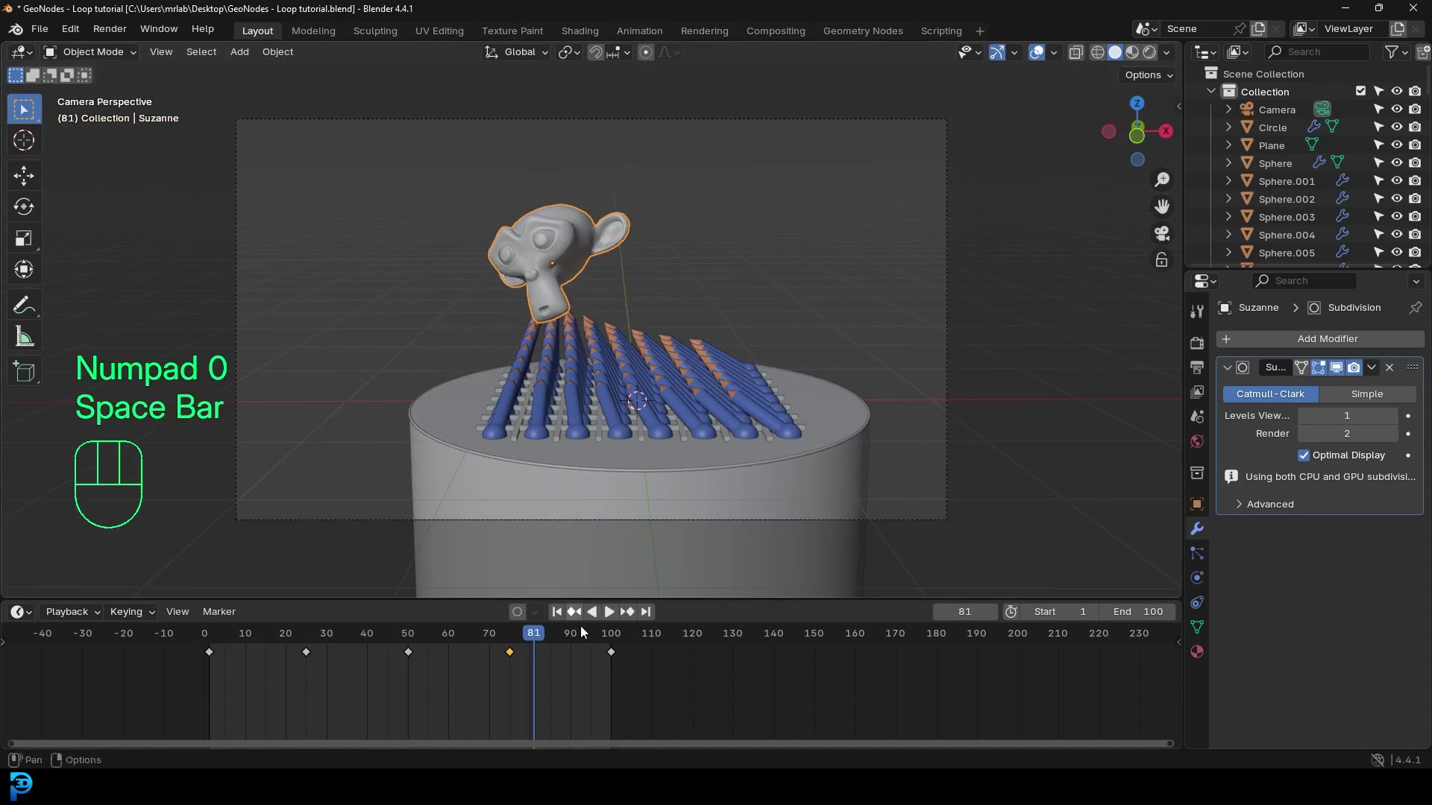
pyautogui.moveTo(524, 623); pyautogui.dragTo(522, 630)
pyautogui.moveTo(626, 356); pyautogui.dragTo(629, 336)
# Step: Adjust Suzanne's position at further frames to refine the flight, then return to the start
pyautogui.press('g')
pyautogui.moveTo(455, 655); pyautogui.dragTo(418, 666)
pyautogui.press('g')
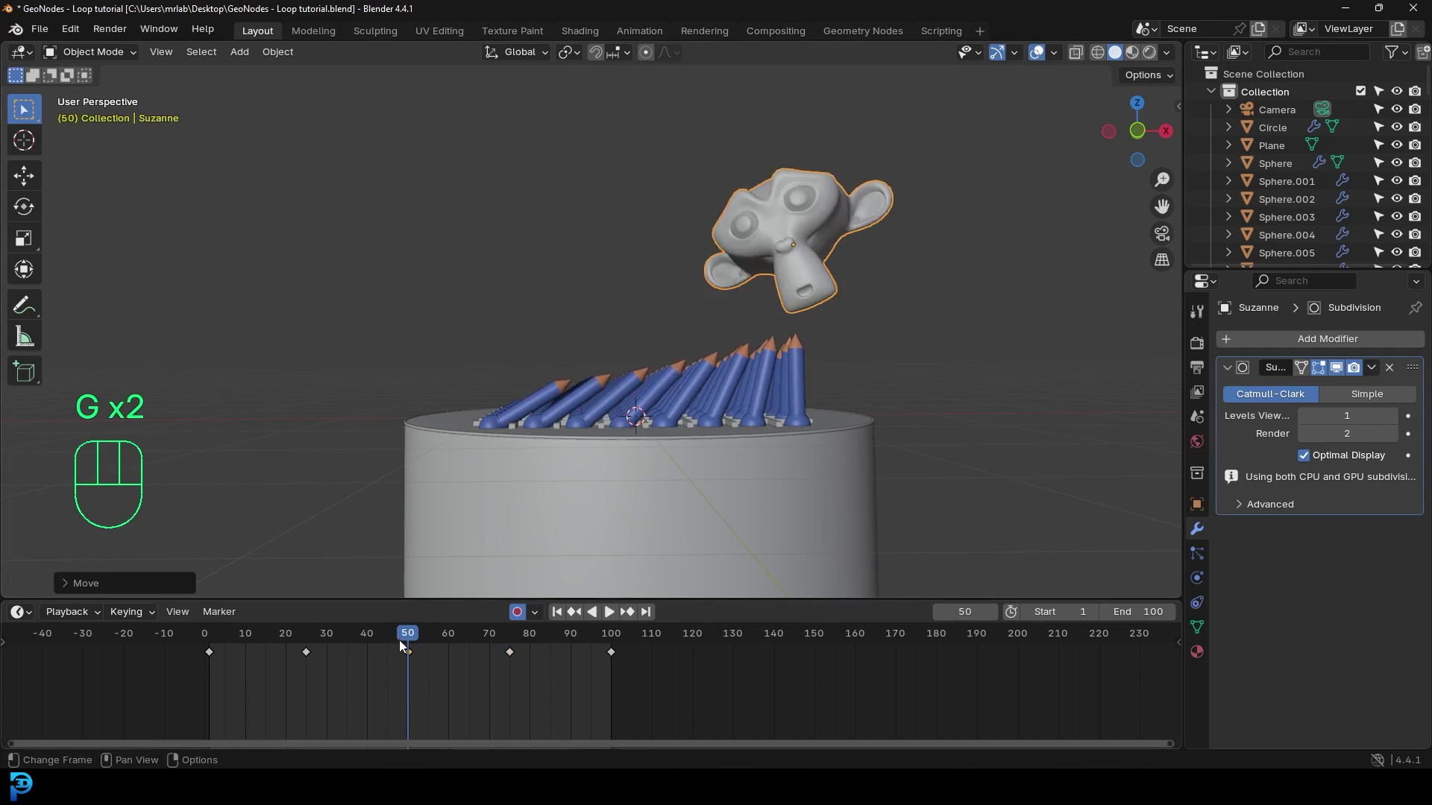
pyautogui.moveTo(380, 659); pyautogui.dragTo(312, 676)
pyautogui.press('g')
pyautogui.moveTo(249, 647); pyautogui.dragTo(323, 666)
pyautogui.click(524, 619)
pyautogui.press('KP_0')
pyautogui.press('ctrl+s')
# Step: Play the animation through the camera once more and save the blend file
pyautogui.press('space')
pyautogui.press('alt+a')
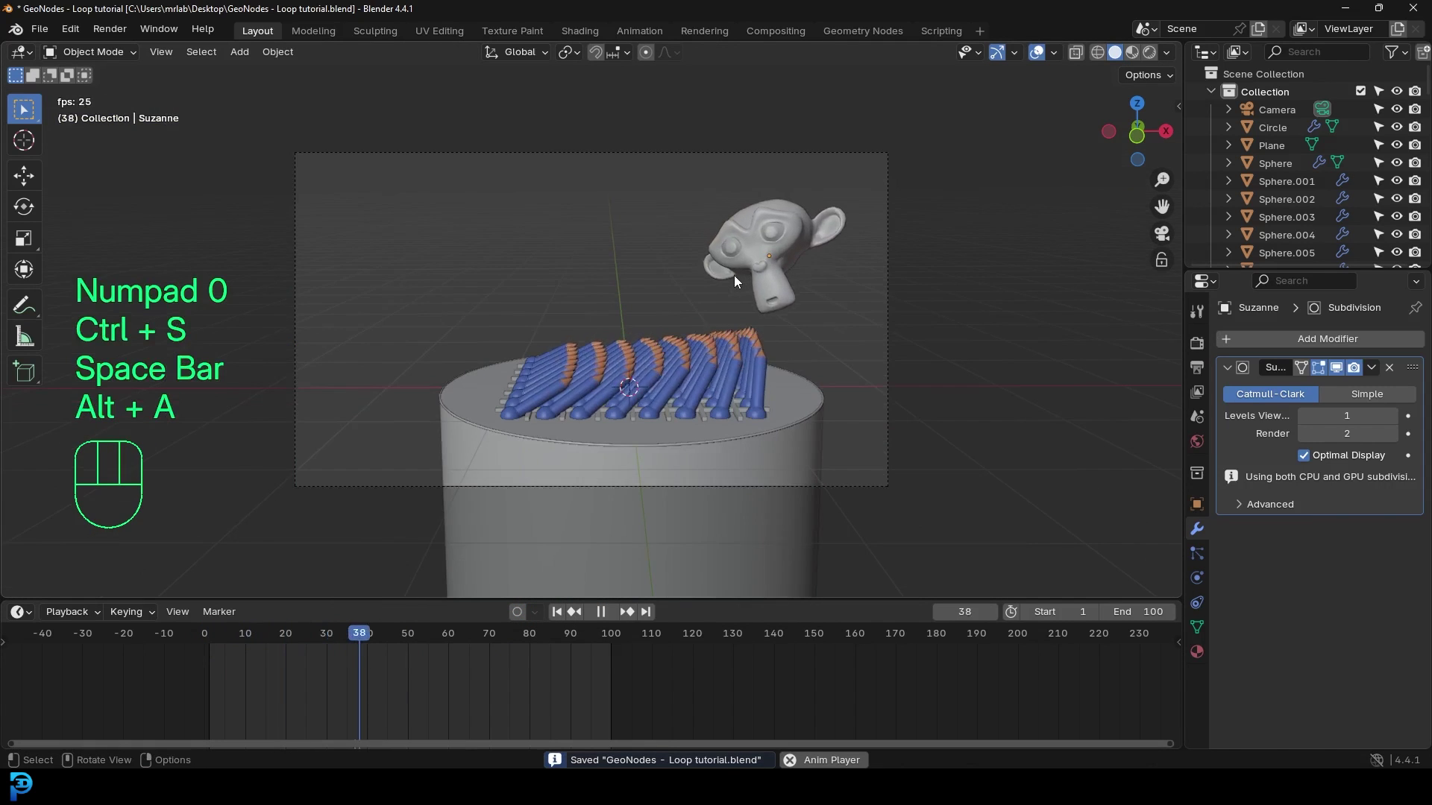
pyautogui.press('space')
pyautogui.press('ctrl+s')
# Step: Add a plane, stand it upright on X, scale it up and move it behind the base as a backdrop
pyautogui.press('shift+a')
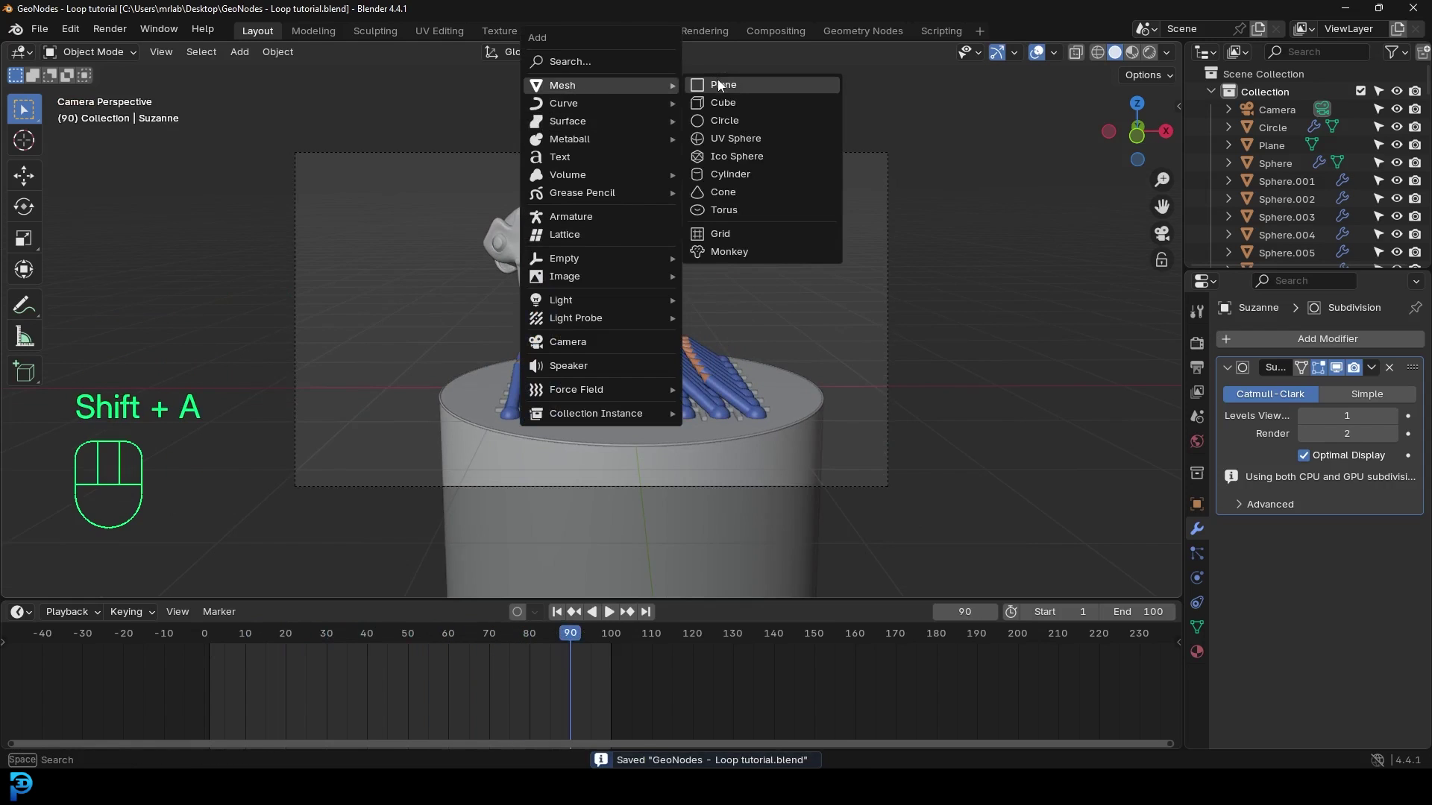
pyautogui.press('r')
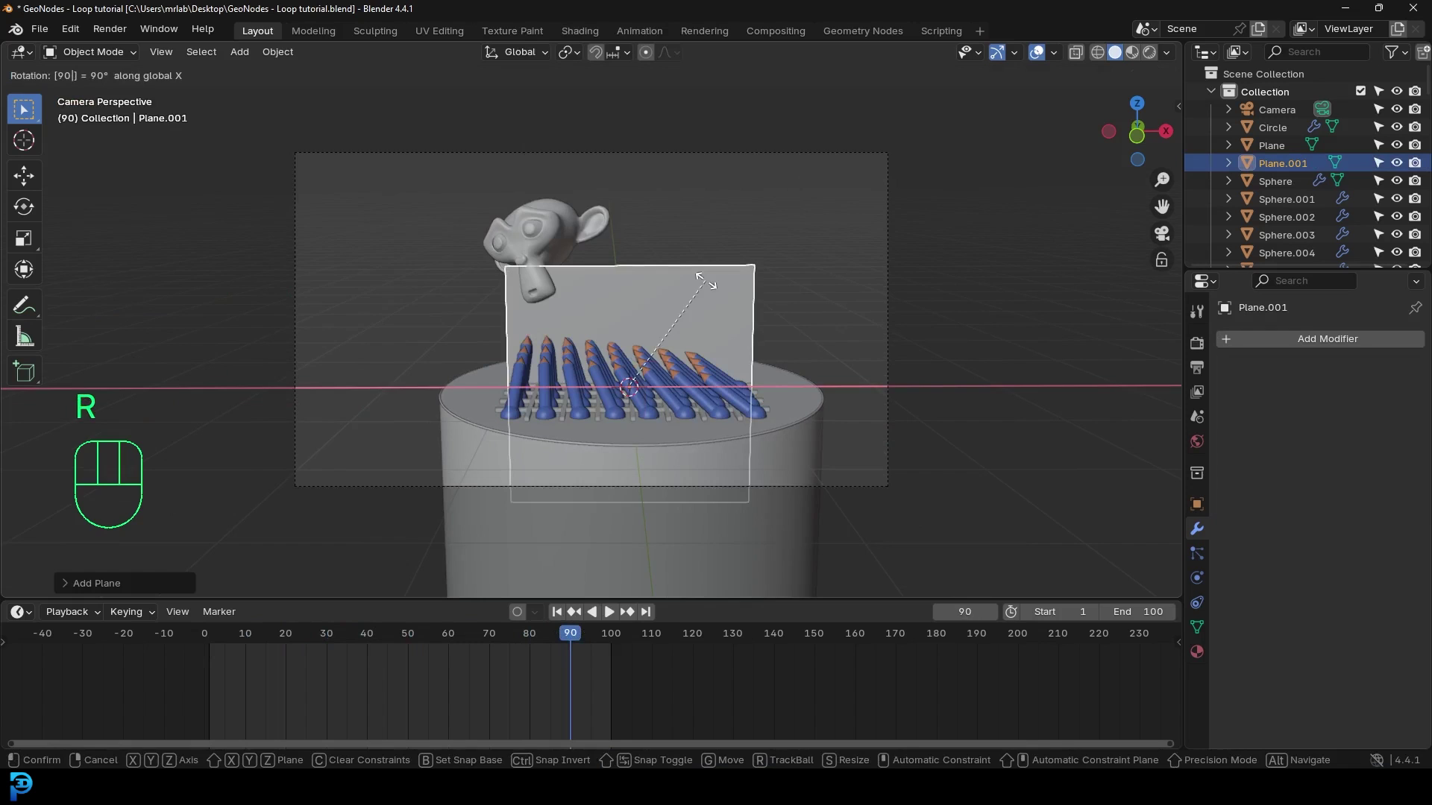
pyautogui.press('s')
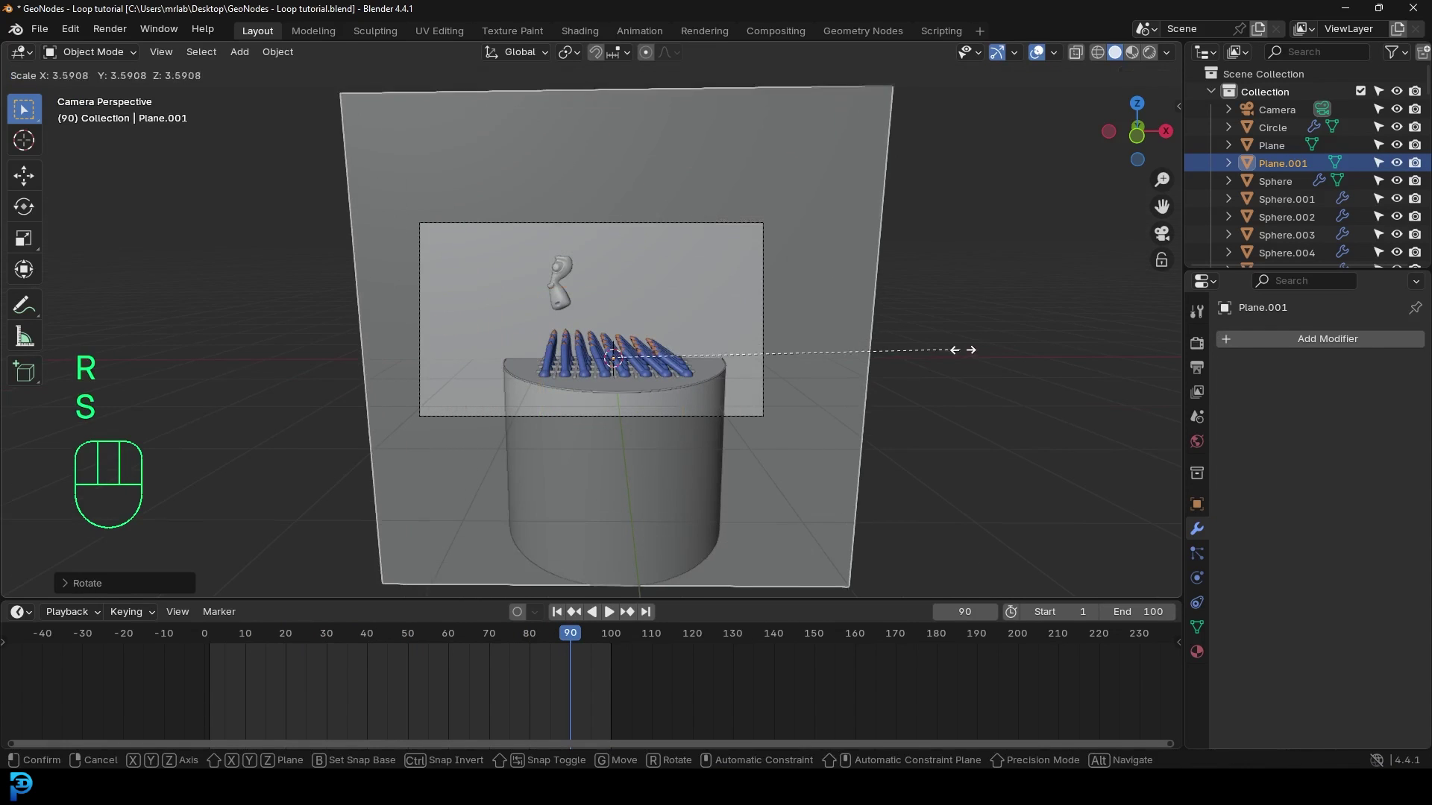
pyautogui.press('s')
pyautogui.moveTo(703, 346); pyautogui.dragTo(622, 357)
pyautogui.press('g')
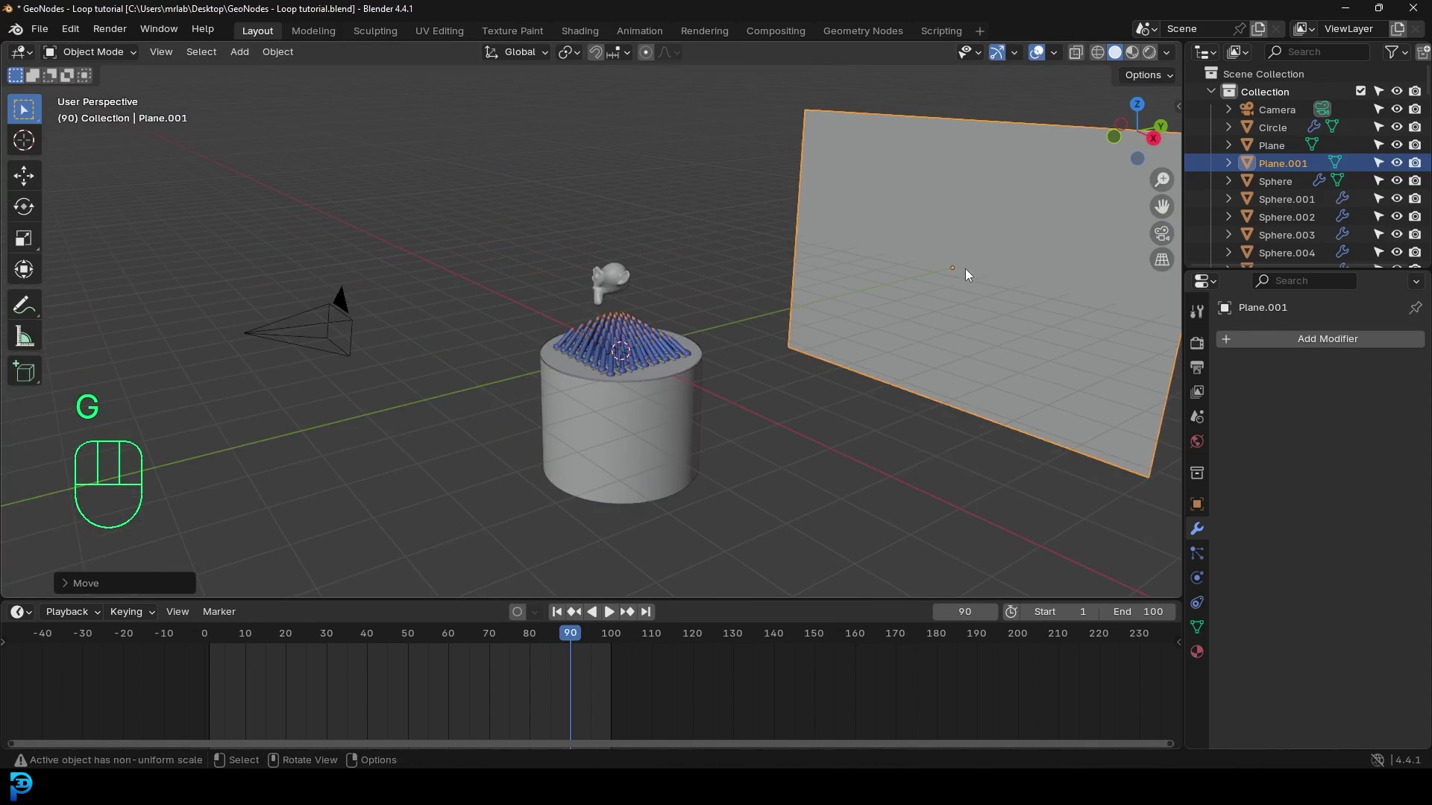
pyautogui.press('KP_0')
pyautogui.press('s')
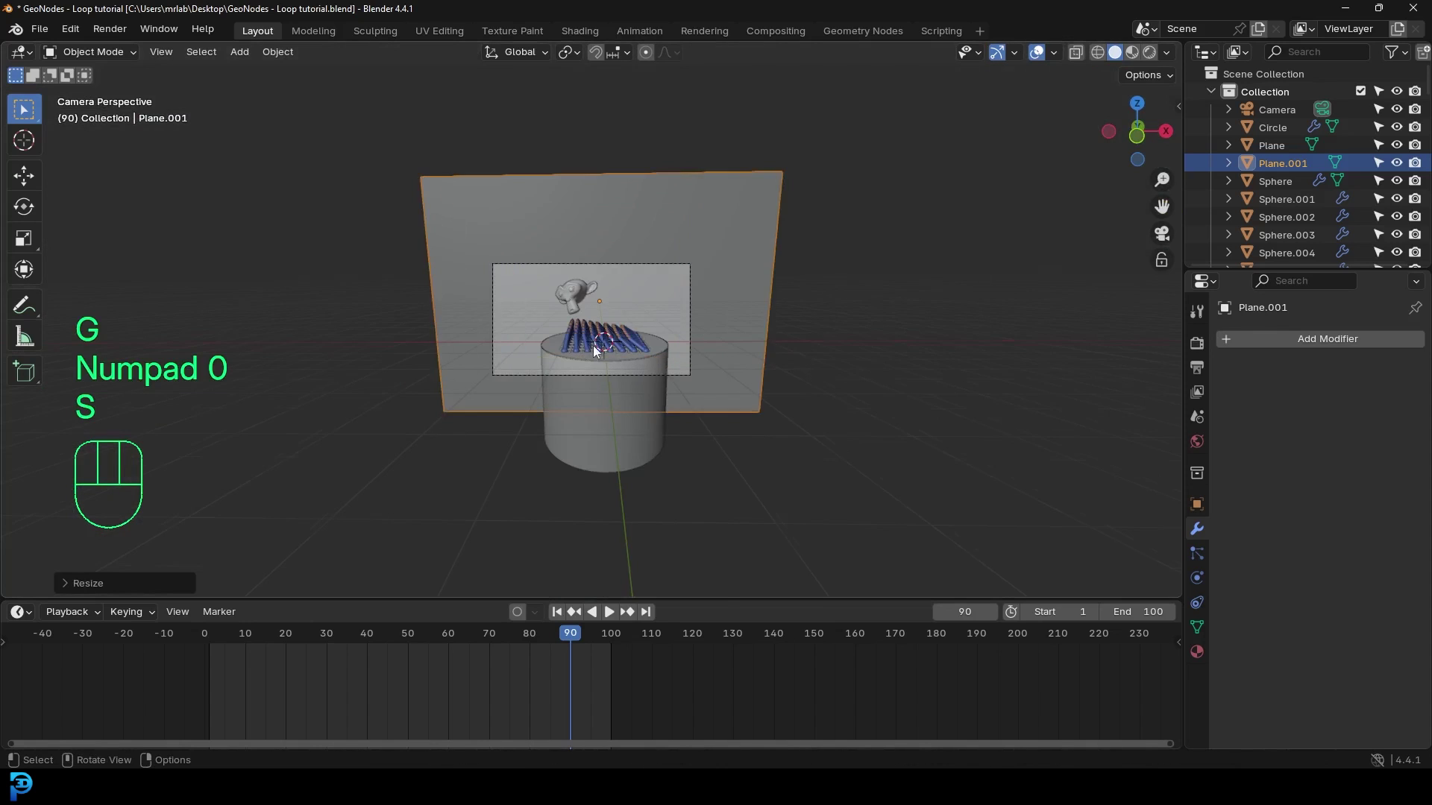
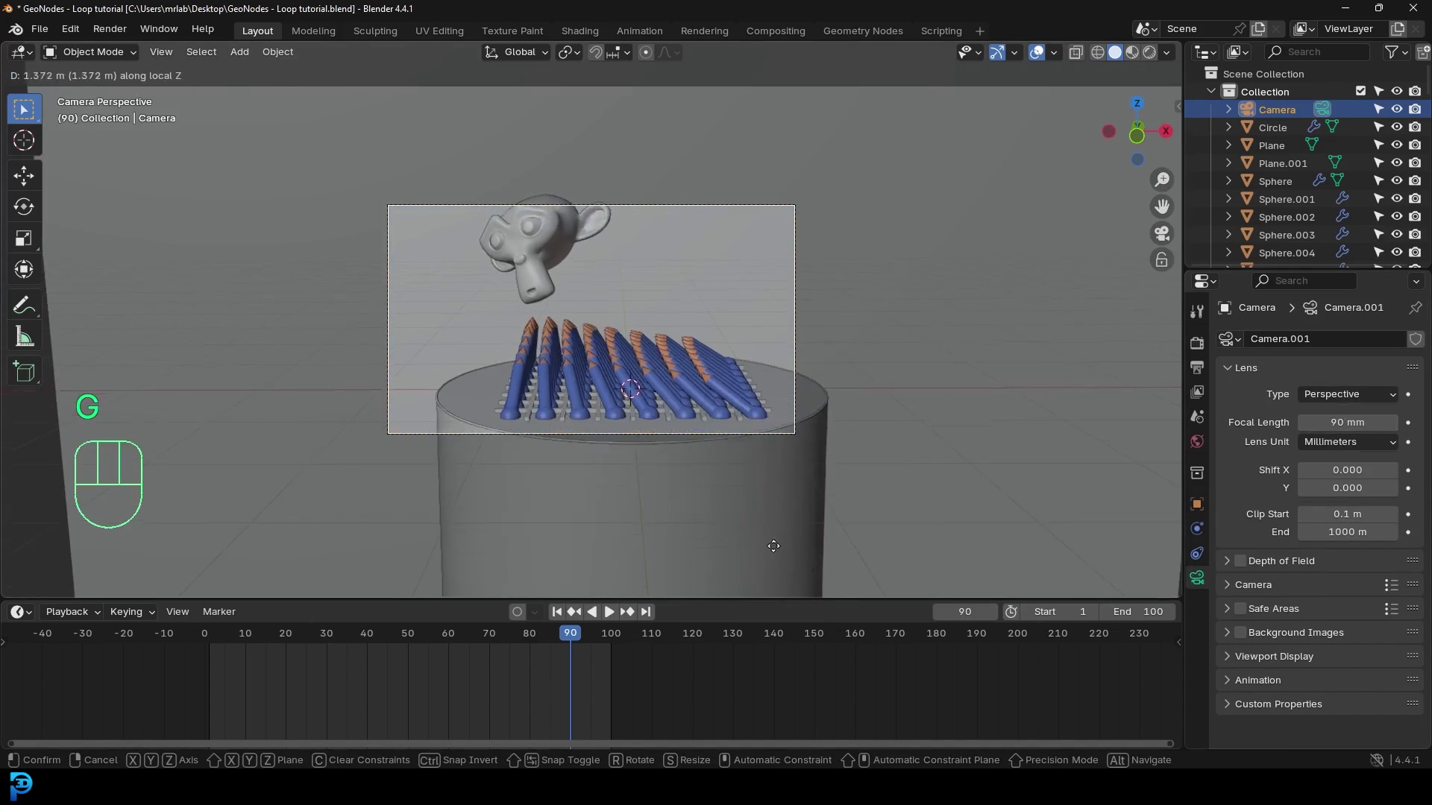
# Step: Dolly the camera forward so Suzanne and the pencils fill the frame, then save the file
pyautogui.press('g')
pyautogui.middleClick(689, 477)
pyautogui.press('KP_0')
pyautogui.press('g')
pyautogui.press('ctrl+s')
pyautogui.press('ctrl+s')
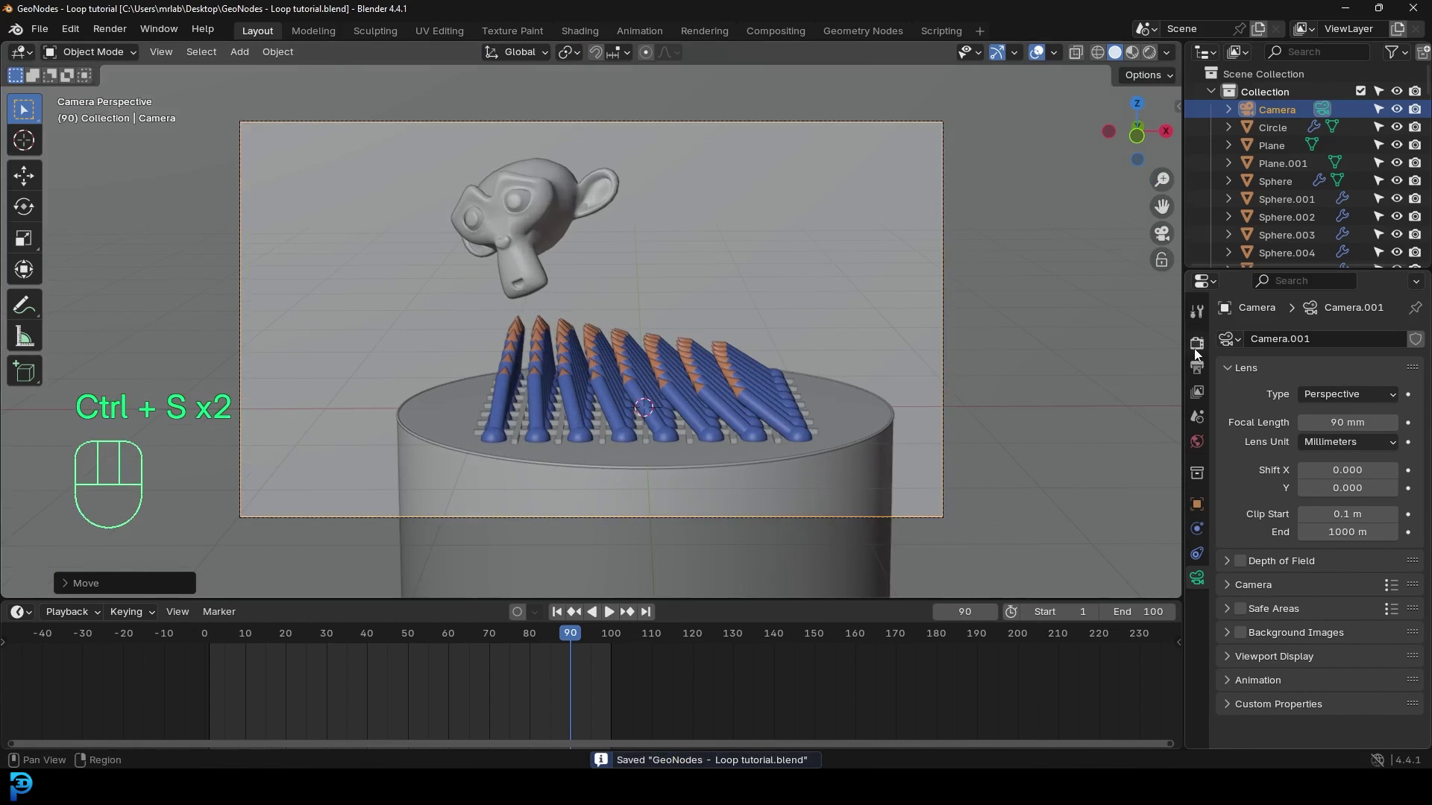